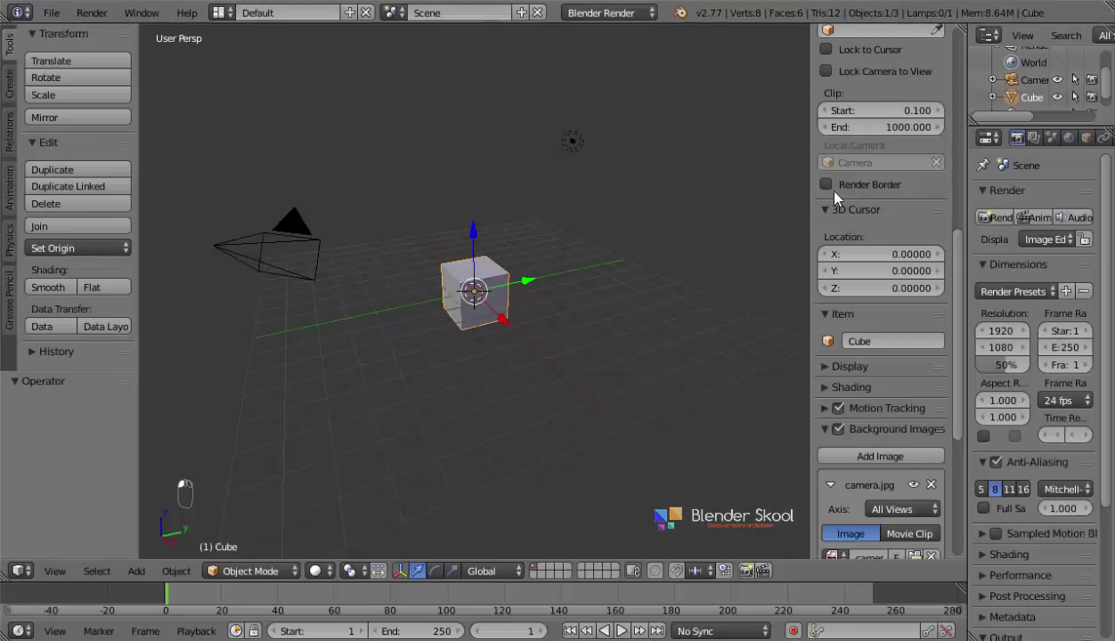
- Restrict the camera.jpg background image to the Front axis and frame it with the cube in Front Ortho
left_click(73, 458)
left_click(178, 369)
key("t")
left_click_drag(391, 299, 403, 399)
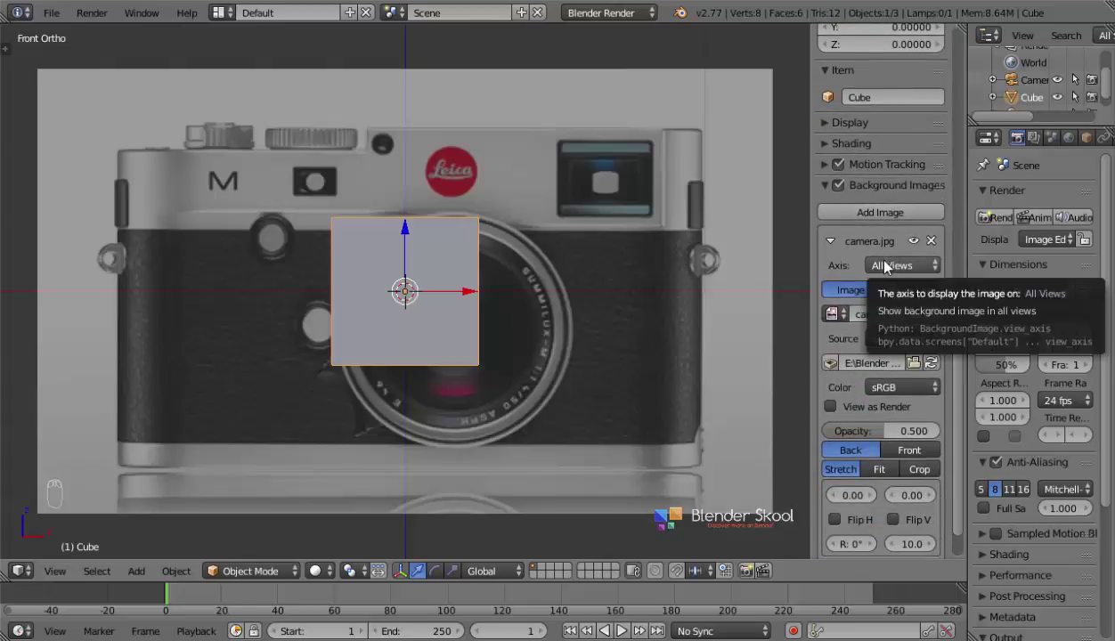
left_click_drag(888, 266, 399, 327)
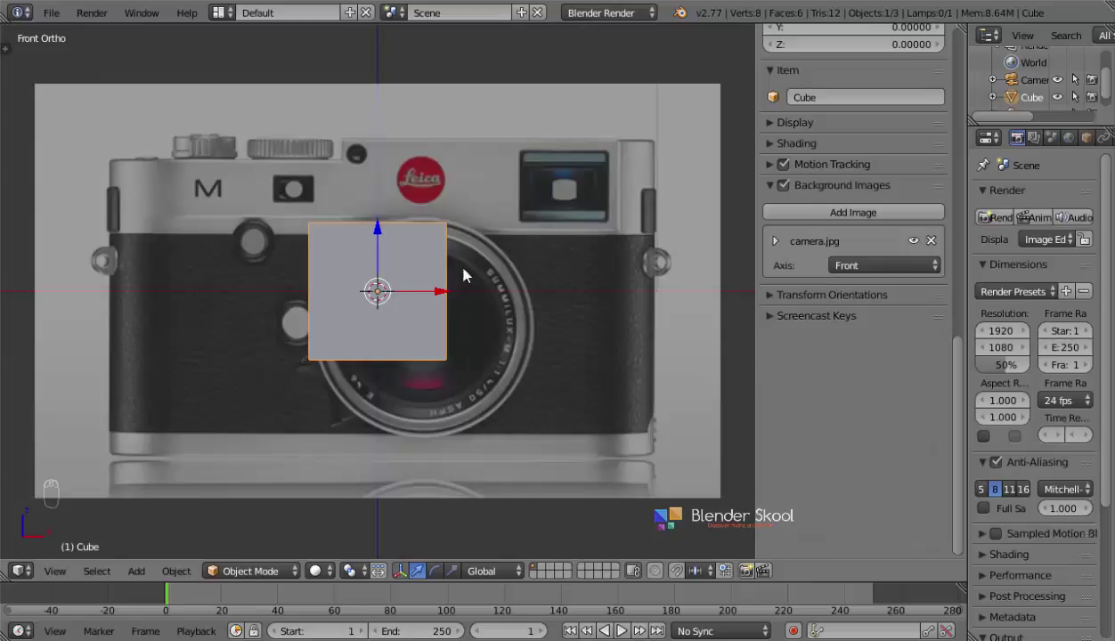
- Stretch the cube along X to the camera body's width in the photo
key("Tab")
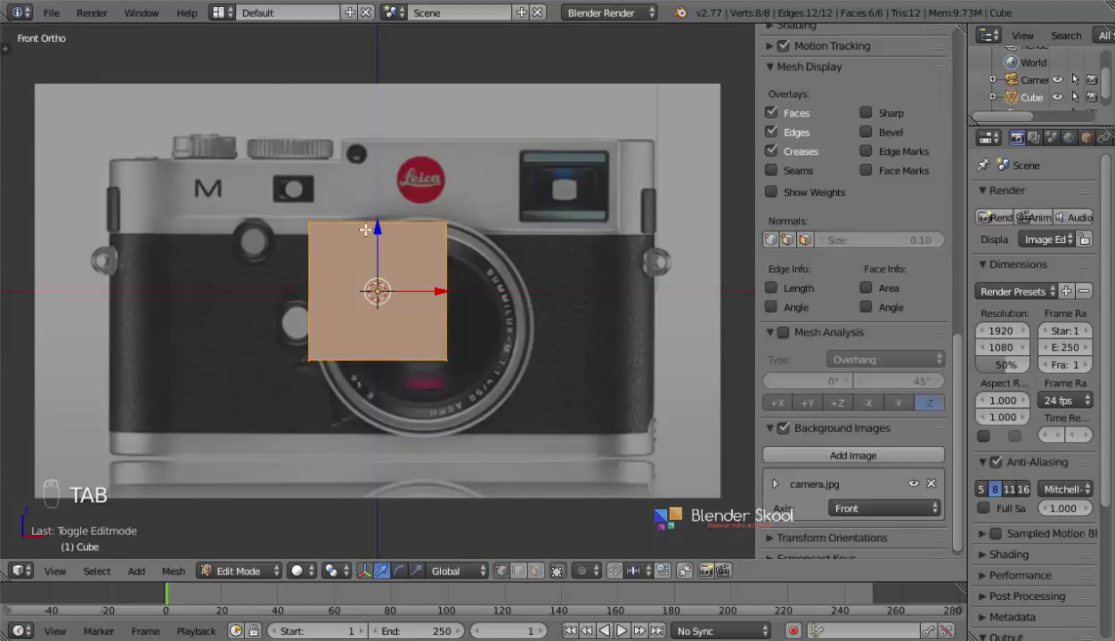
key("Tab")
key("s")
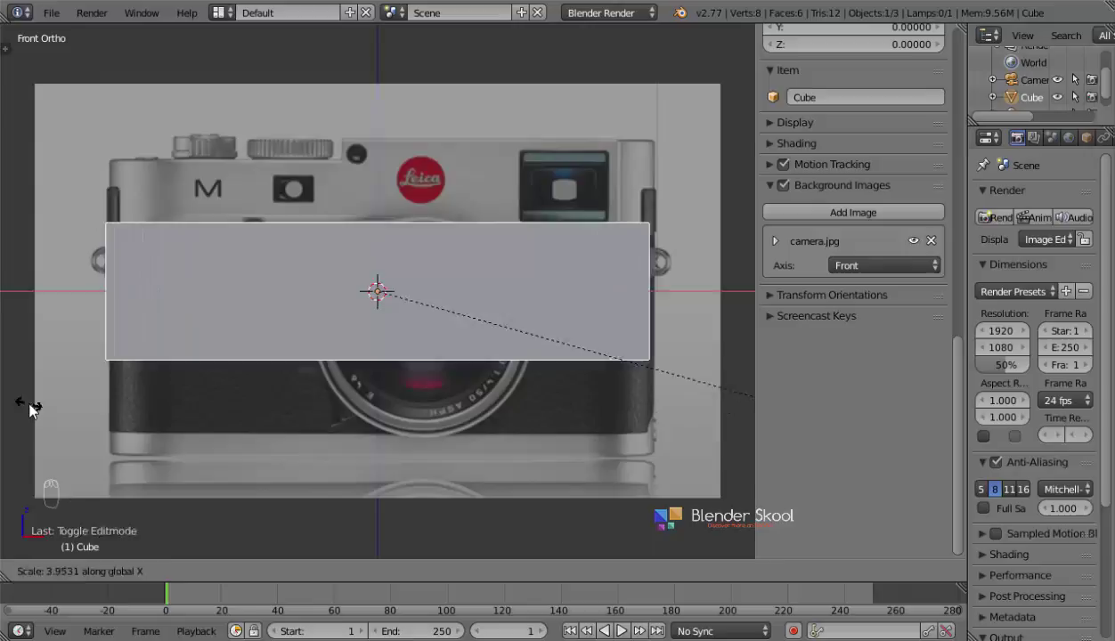
left_click_drag(442, 297, 444, 296)
- In wireframe Edit Mode, box-select and move the bottom and top vertices to the body outline
key("Tab")
key("z")
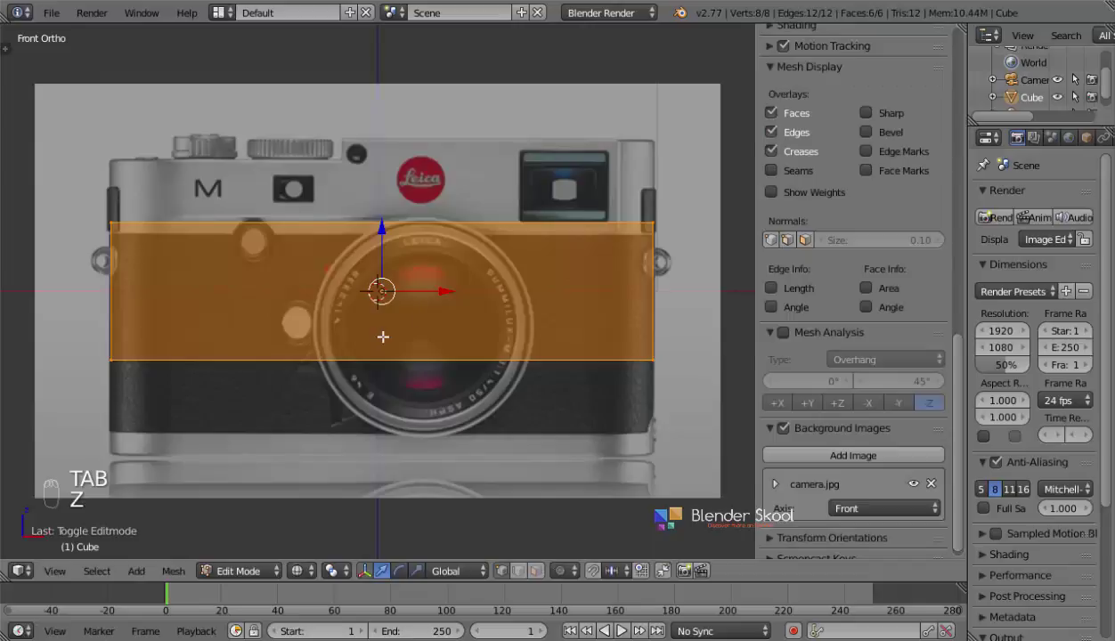
key("Tab")
key("Tab")
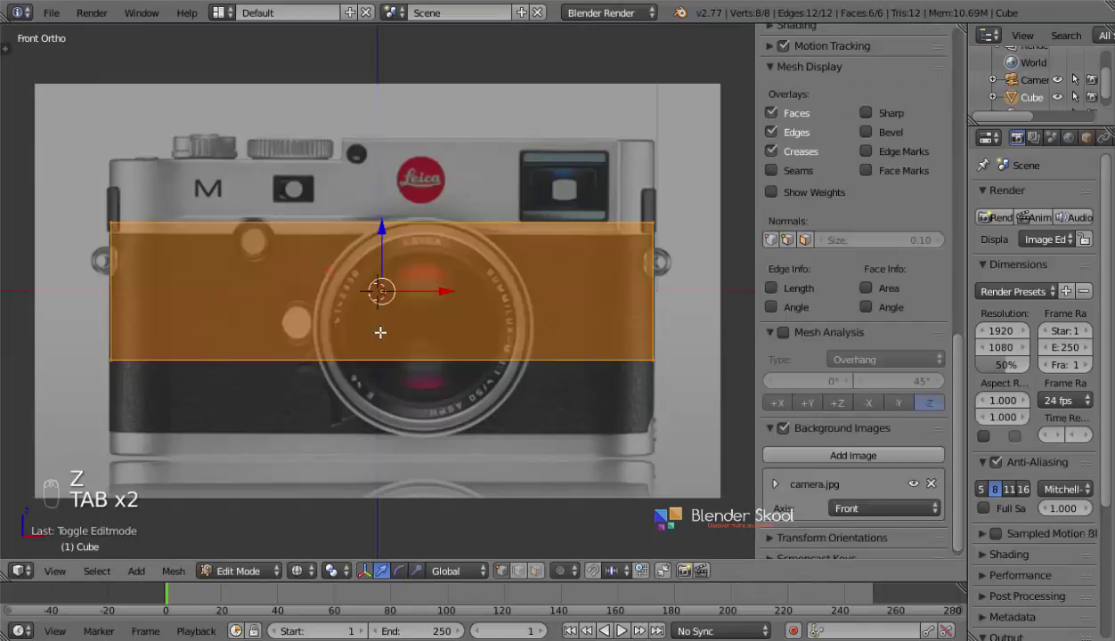
key("a")
key("b")
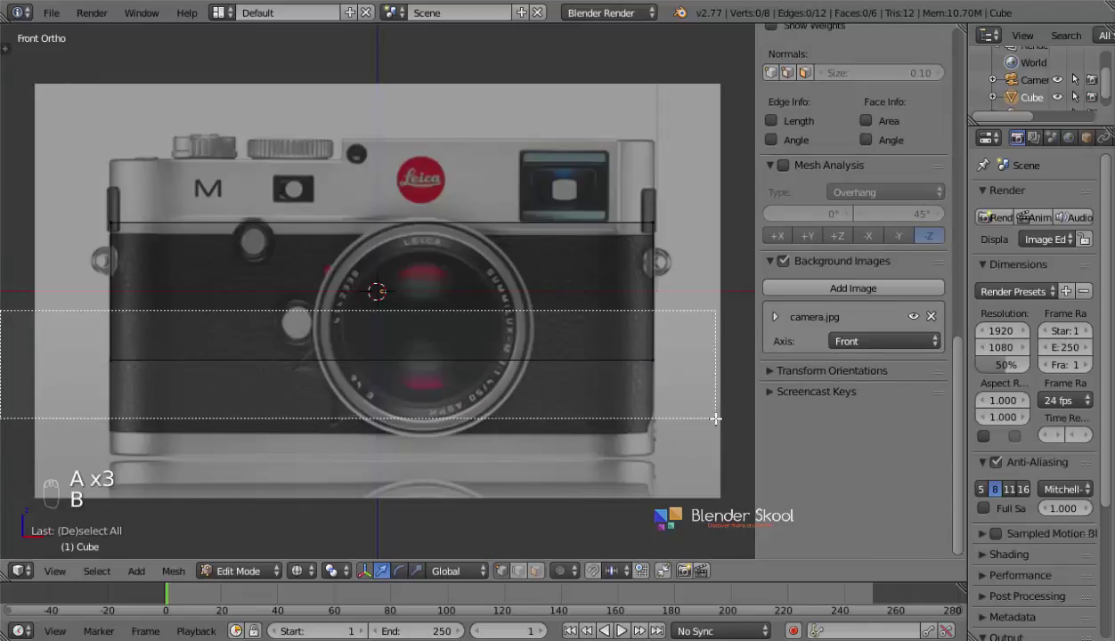
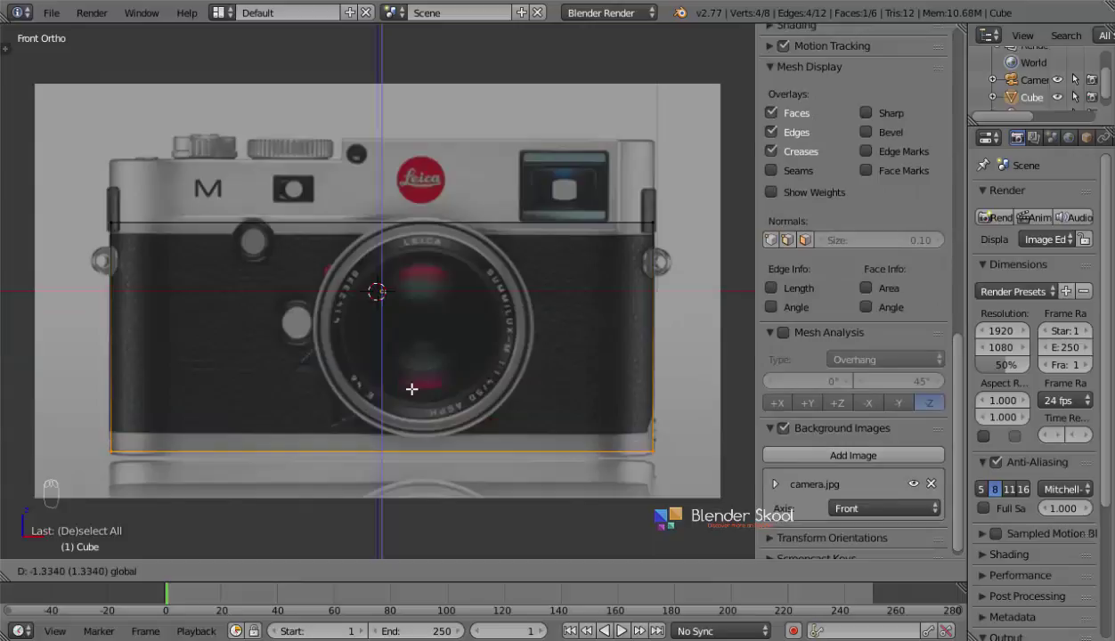
key("a")
key("b")
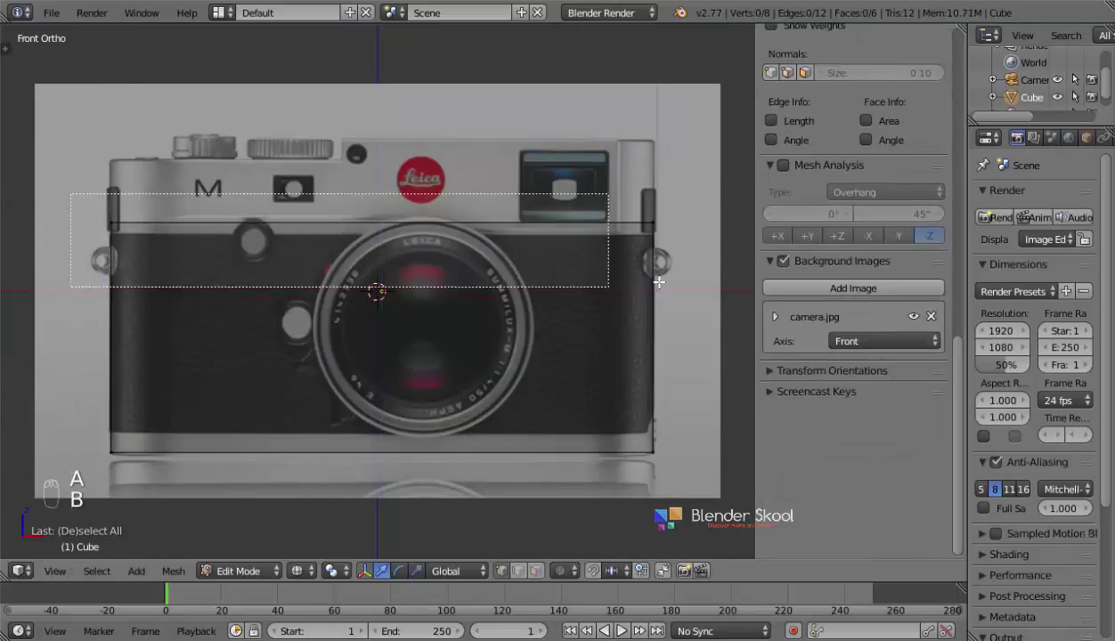
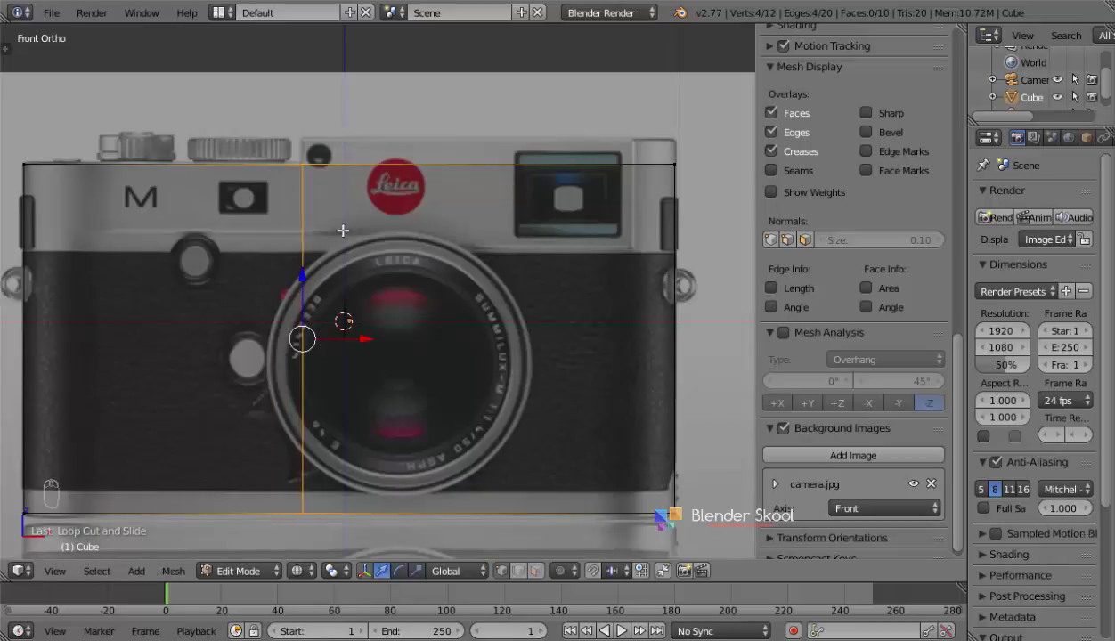
- Extrude the top-right face upward to form the body's raised section
key("a")
key("b")
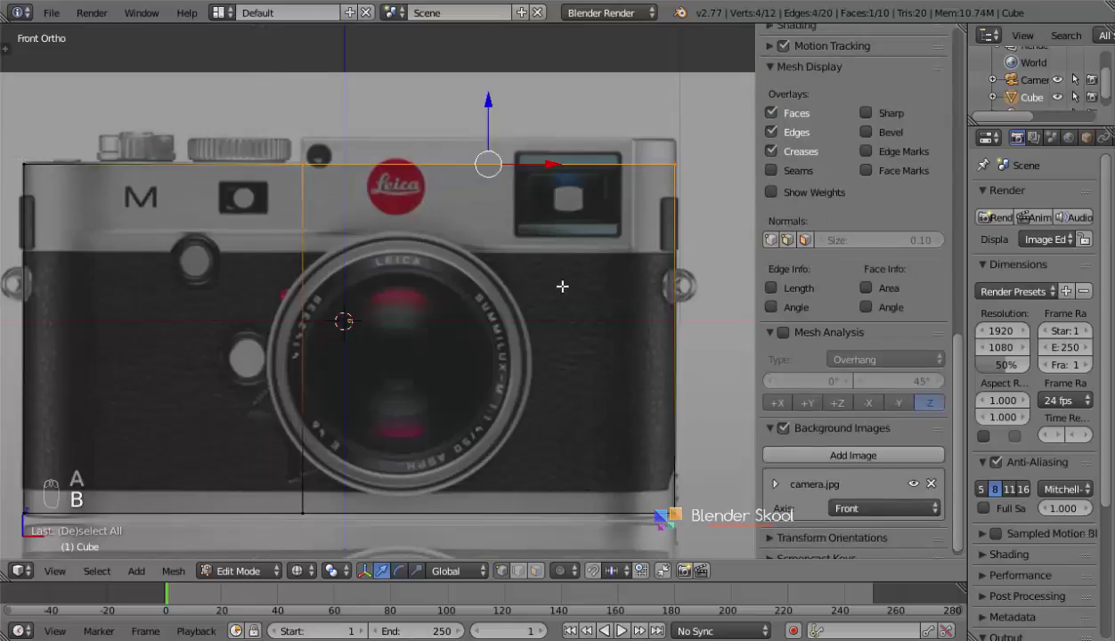
key("e")
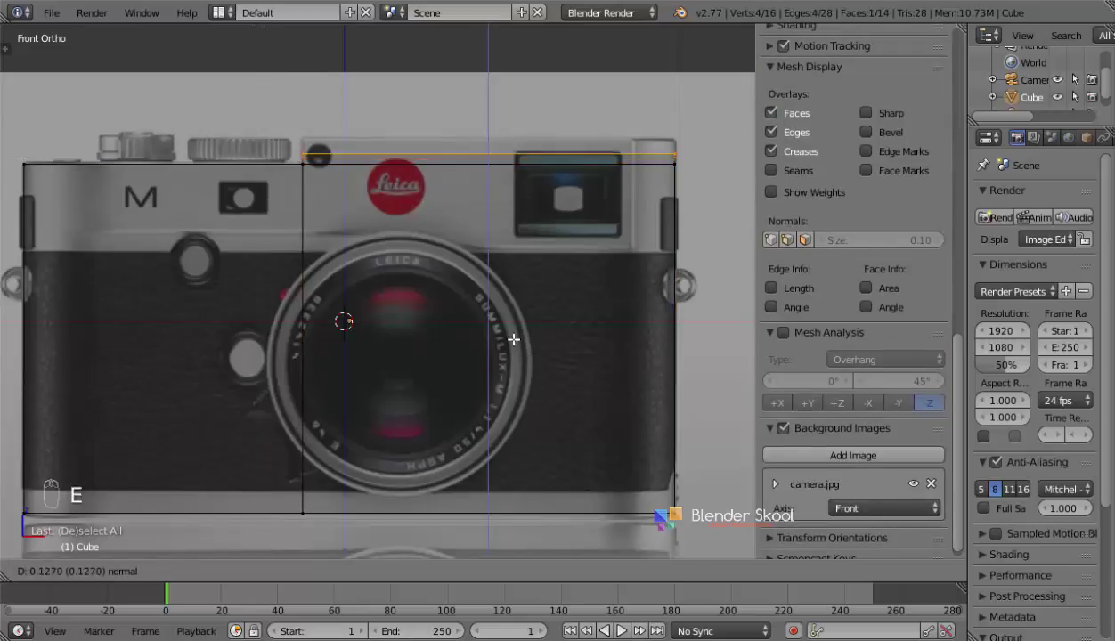
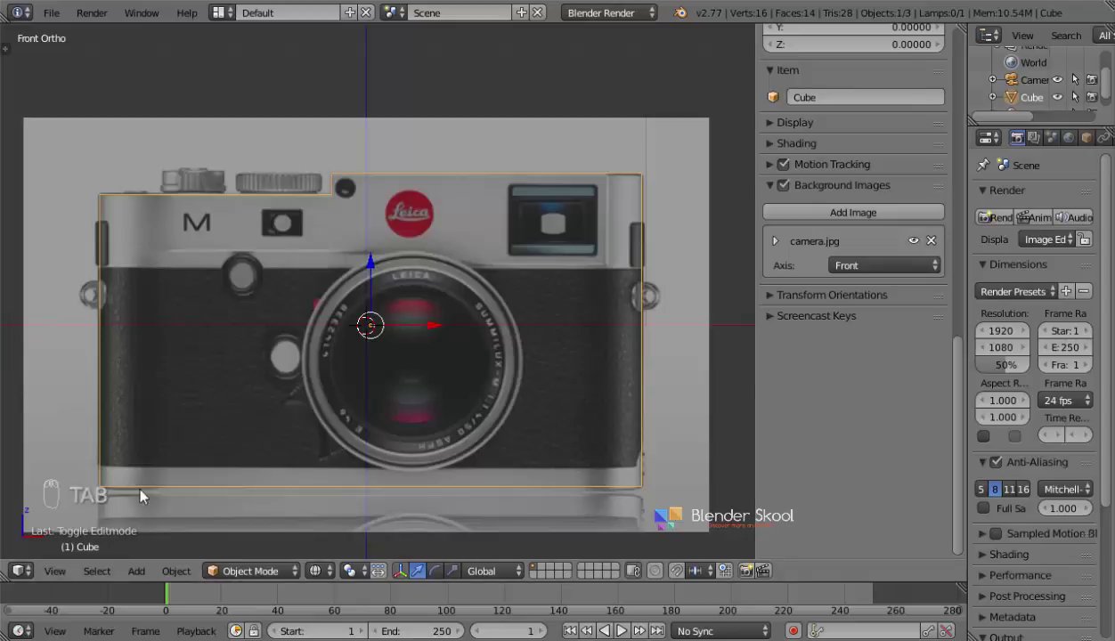
- Load camera_side.jpg as a Left-axis background image and scale the body along Y to its depth
left_click(85, 405)
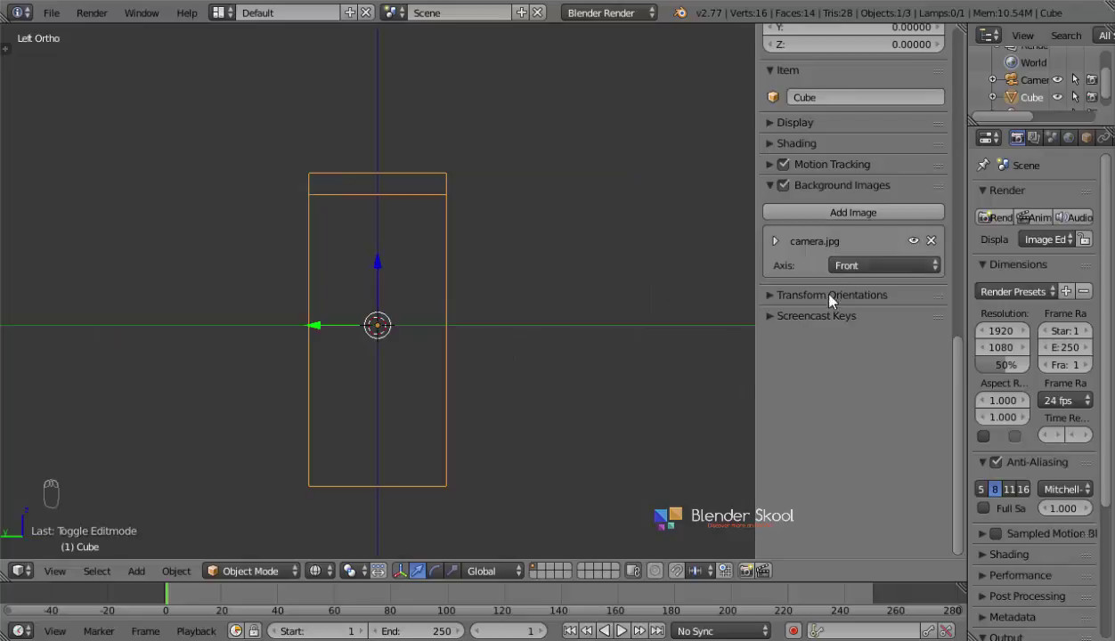
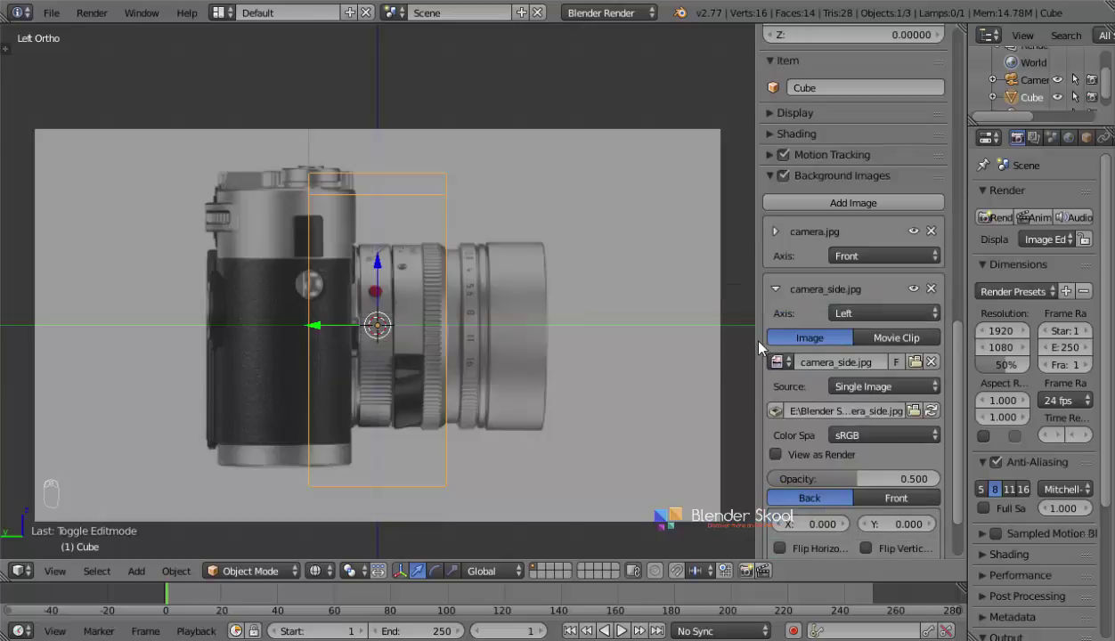
left_click_drag(464, 366, 510, 439)
key("z")
key("z")
key("z")
left_click_drag(358, 341, 245, 314)
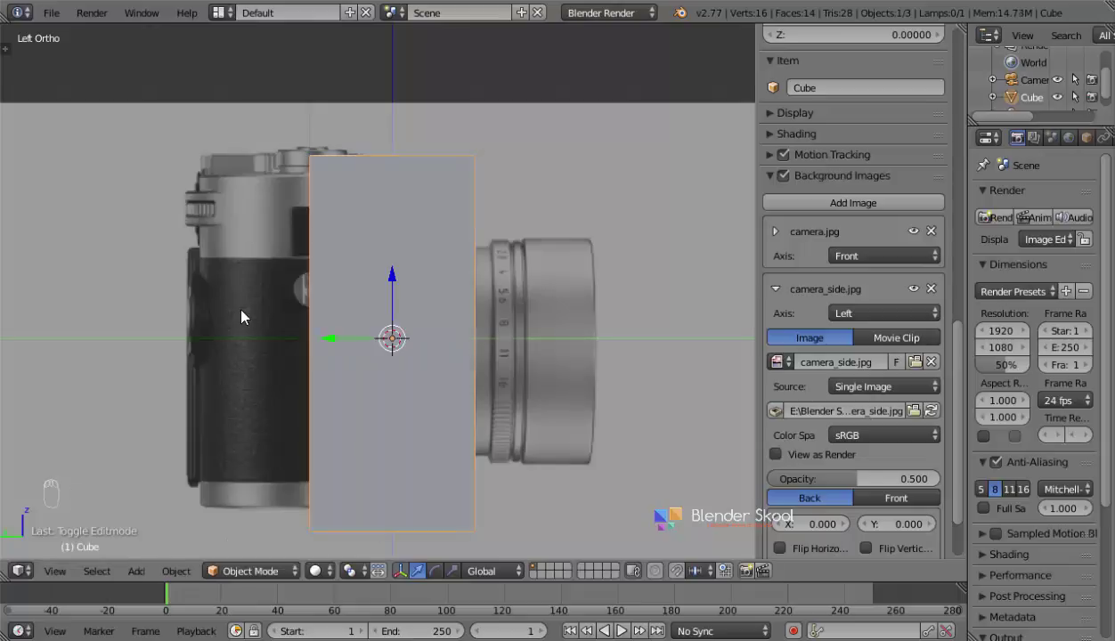
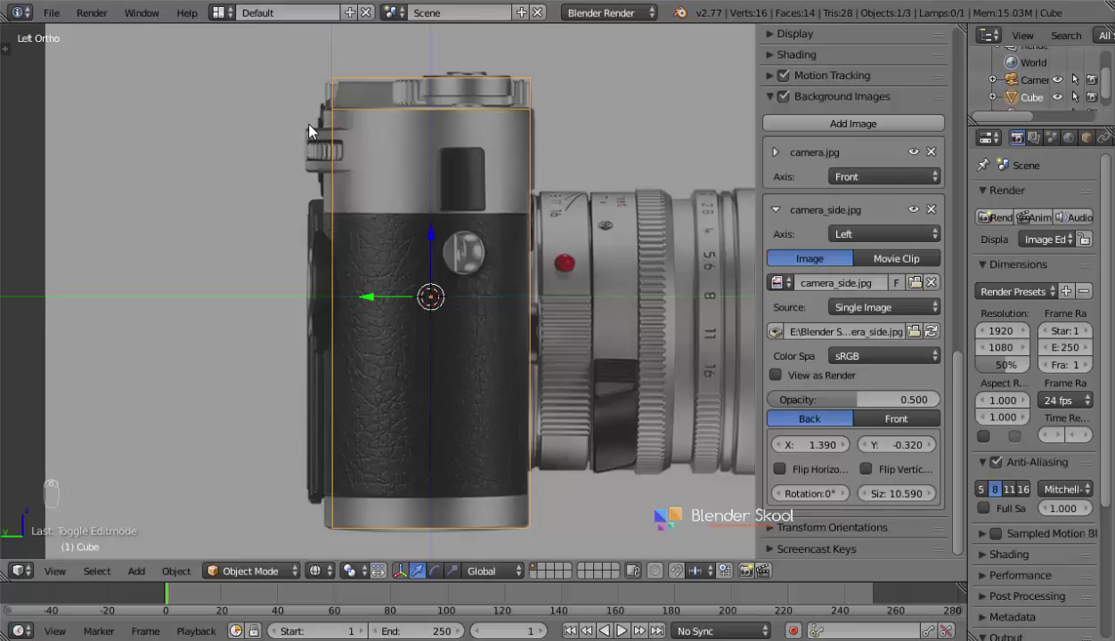
- Box-select and adjust the body vertices against the side photo, then view it as a solid block
key("Tab")
key("a")
key("b")
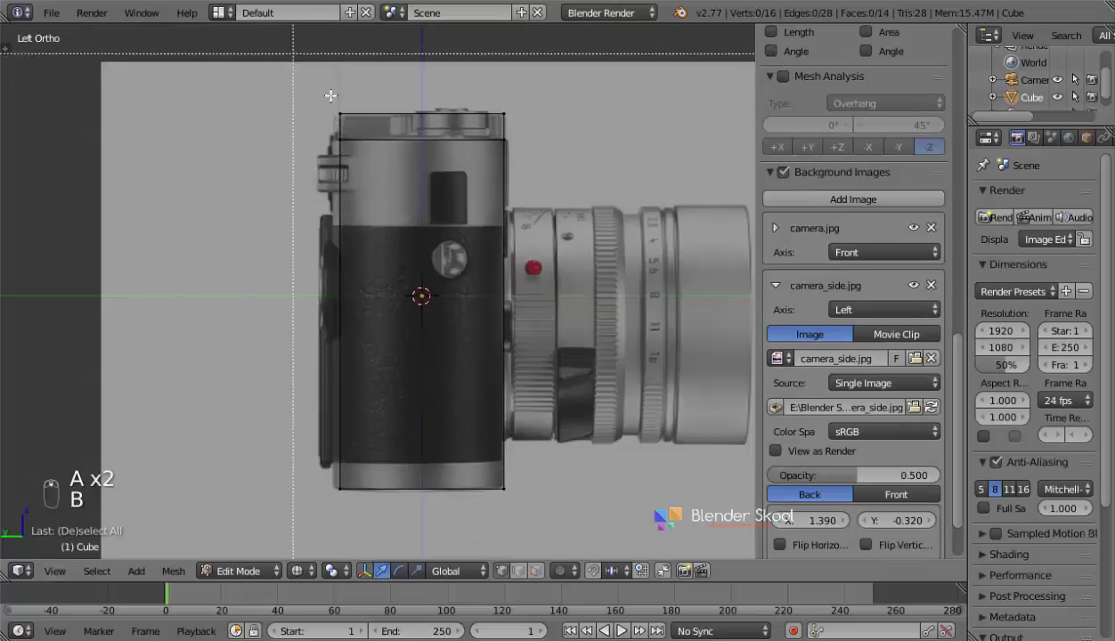
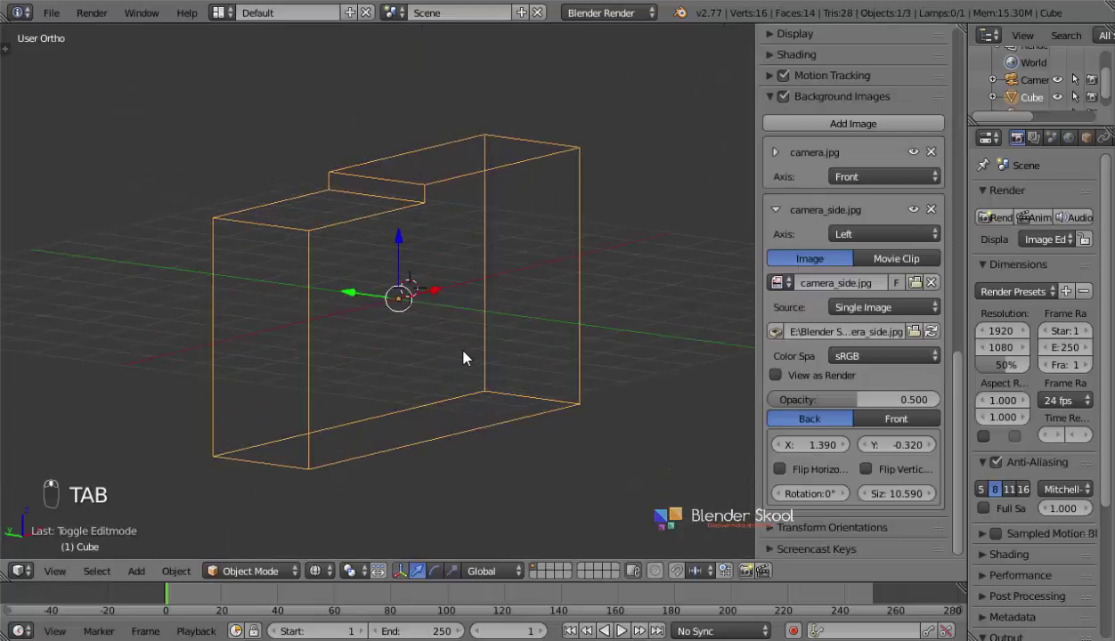
key("shift+c")
key("z")
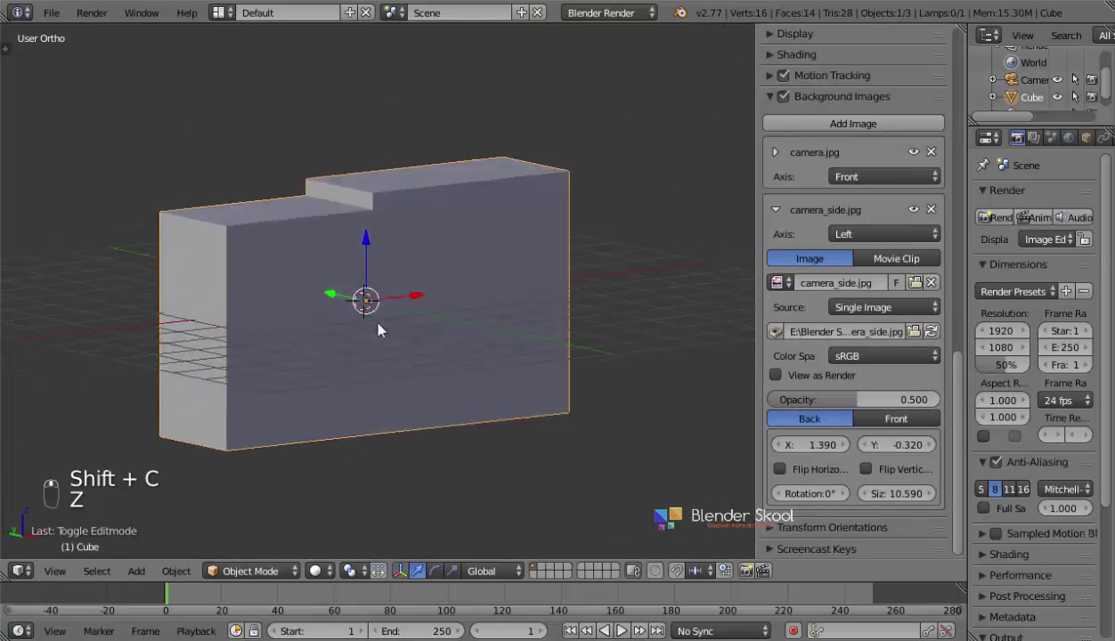
- Orbit around the stepped body, return to Front Ortho and zoom in on the lens
key("n")
left_click_drag(406, 356, 66, 578)
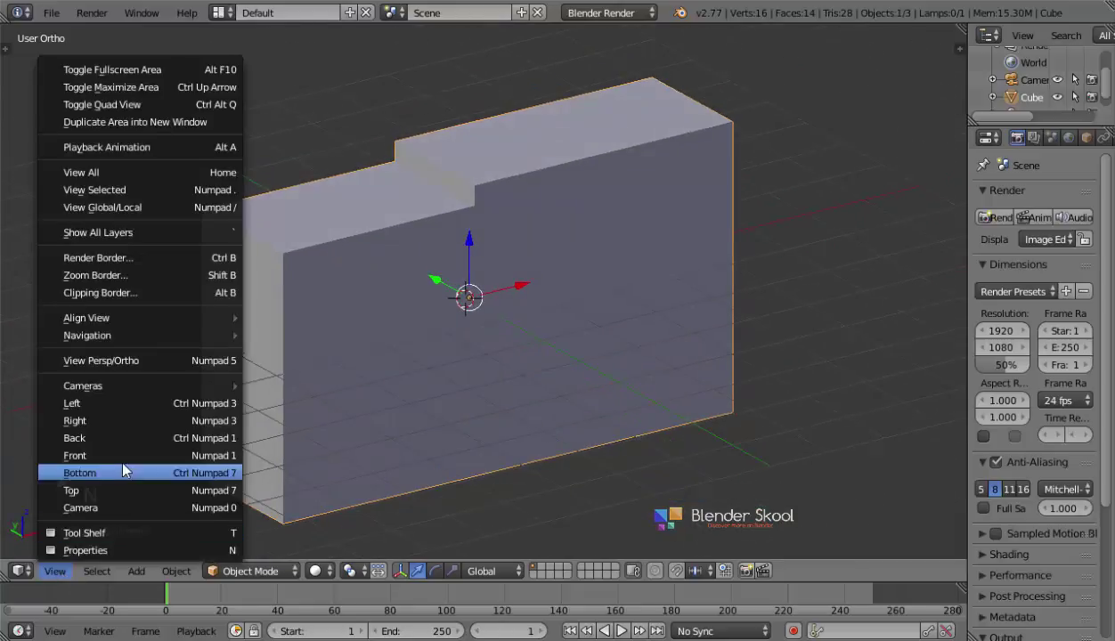
left_click_drag(134, 463, 442, 376)
key("z")
left_click_drag(442, 376, 510, 296)
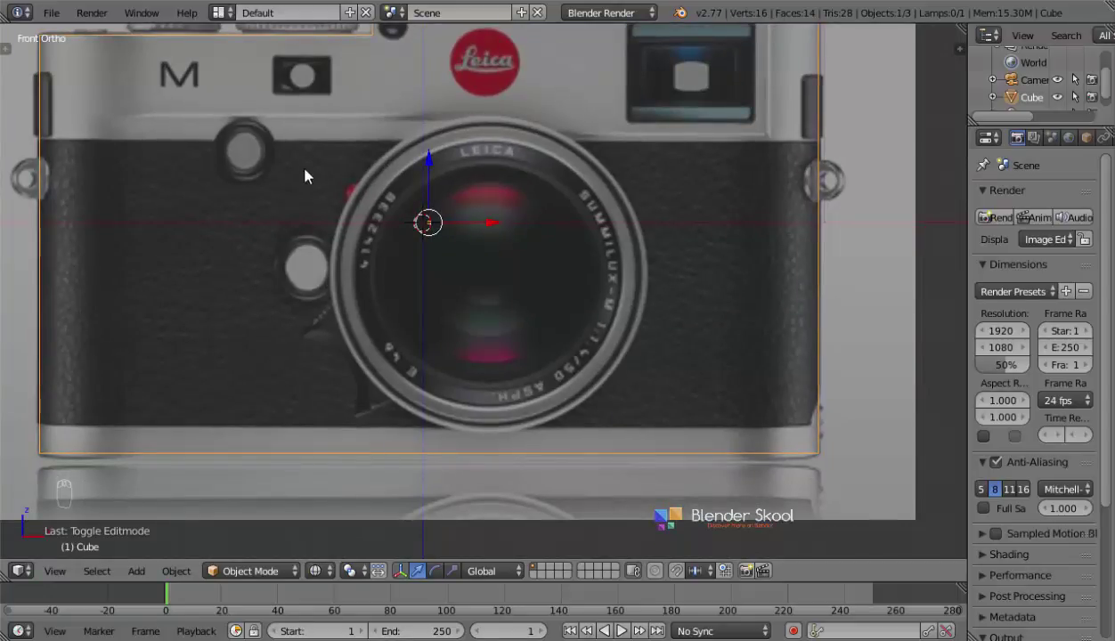
- Add a cylinder mesh over the lens and bring up its Vertices and rotation settings
key("shift+a")
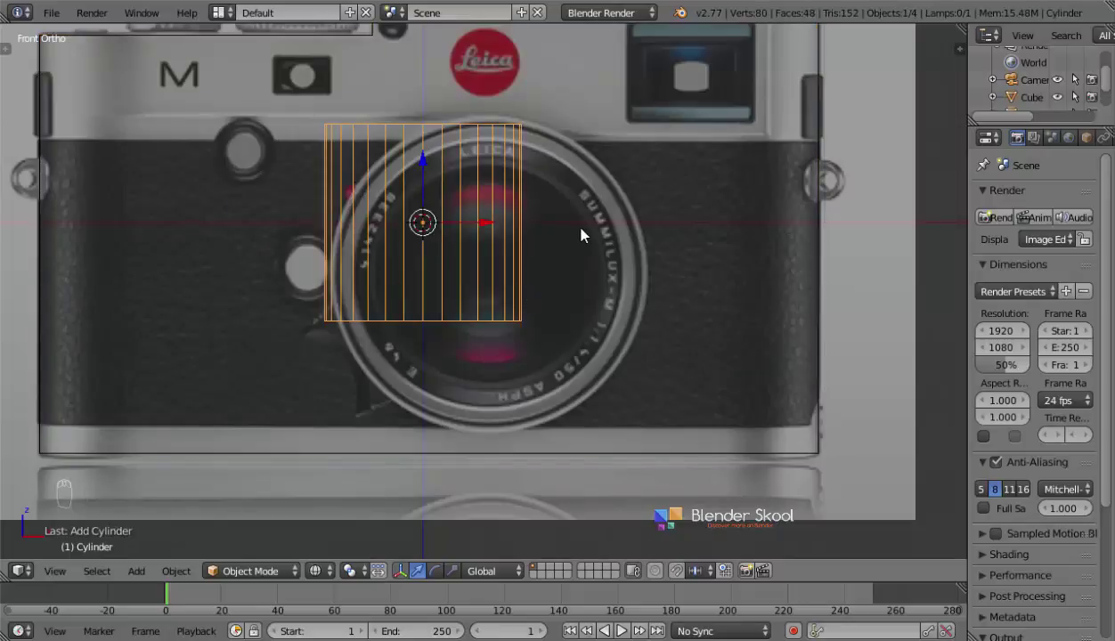
key("F6")
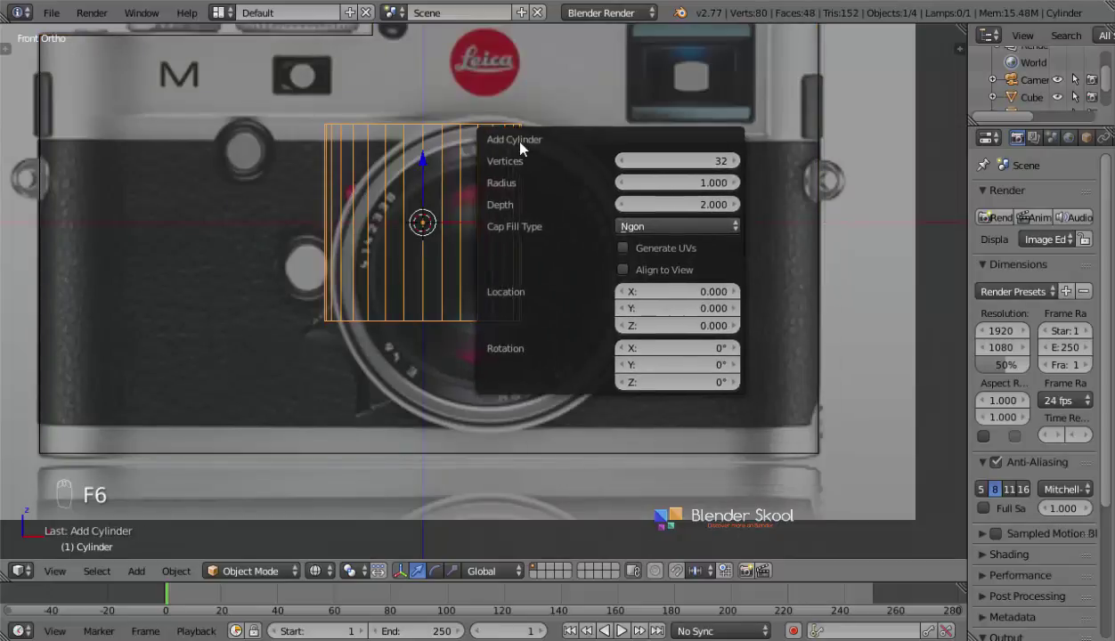
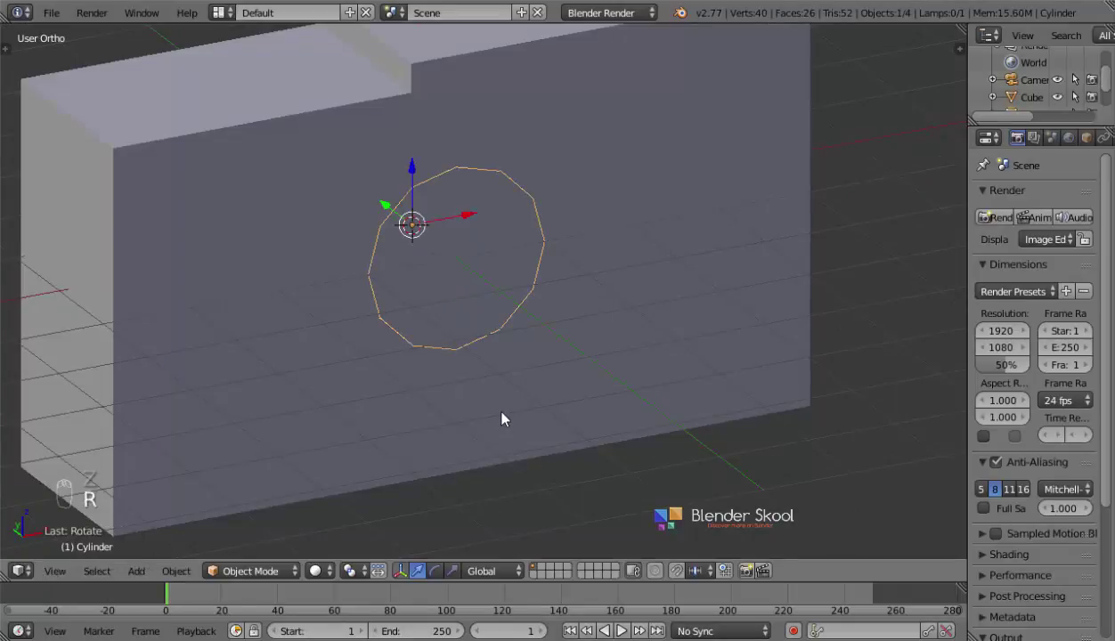
- Check the cylinder from top and front views and zoom in on the lens area
left_click_drag(481, 298, 68, 572)
left_click(83, 502)
key("z")
left_click_drag(438, 216, 58, 570)
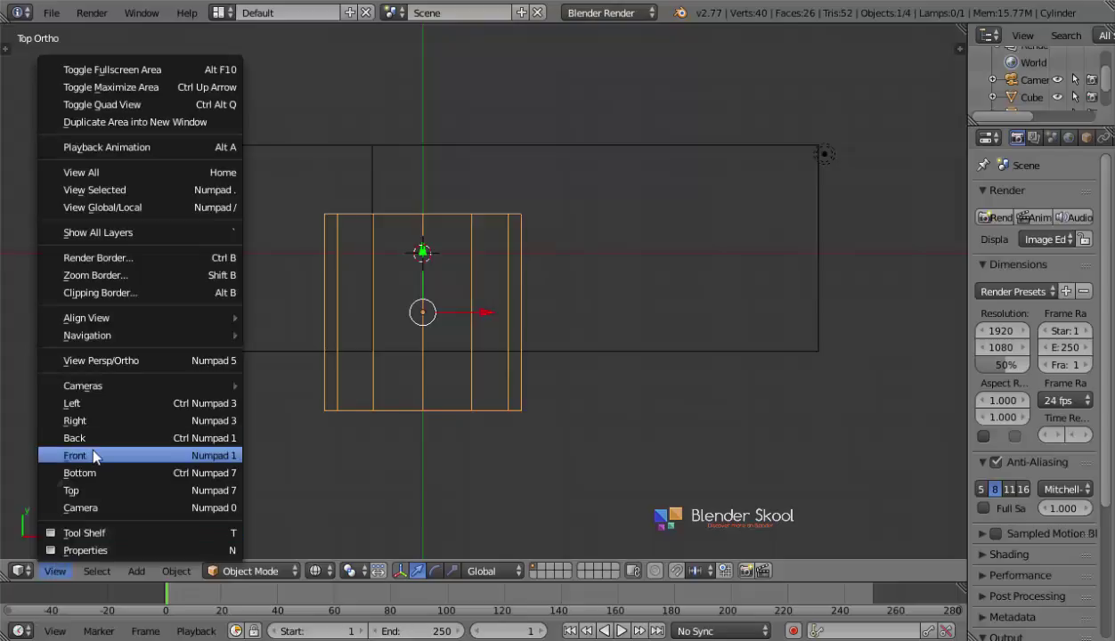
left_click(99, 455)
key("z")
left_click_drag(357, 327, 649, 403)
- Move and scale the cylinder to match the lens outline in the front photo
key("z")
key("g")
key("s")
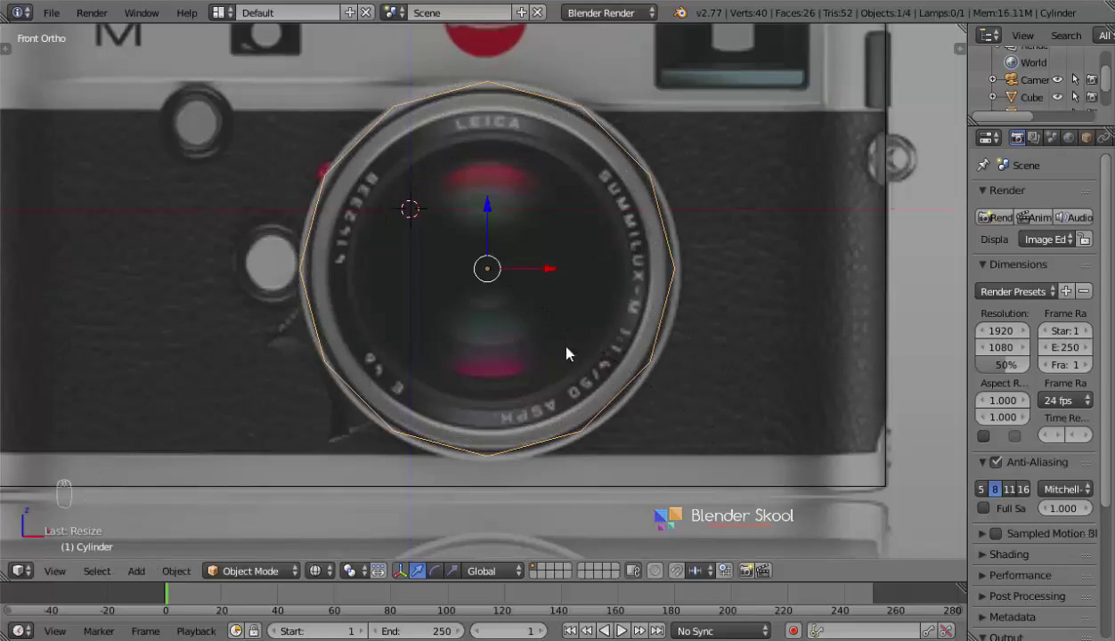
left_click_drag(497, 220, 874, 407)
key("s")
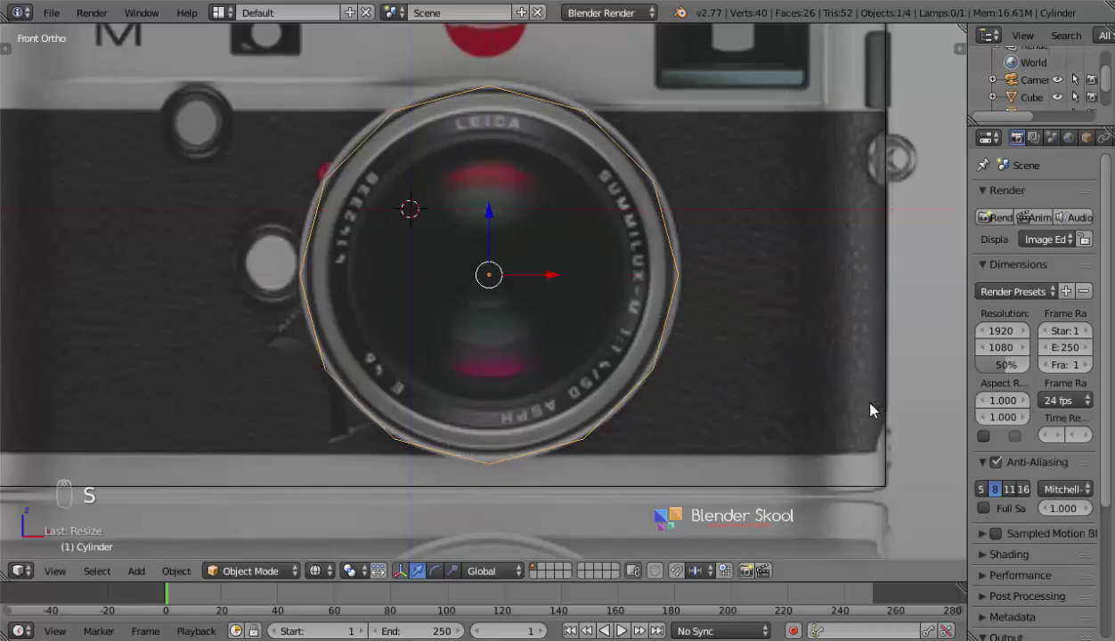
- Orbit around the cylinder and compare its depth against the side reference
left_click_drag(488, 220, 531, 330)
left_click_drag(531, 331, 627, 222)
key("z")
middle_click(478, 270)
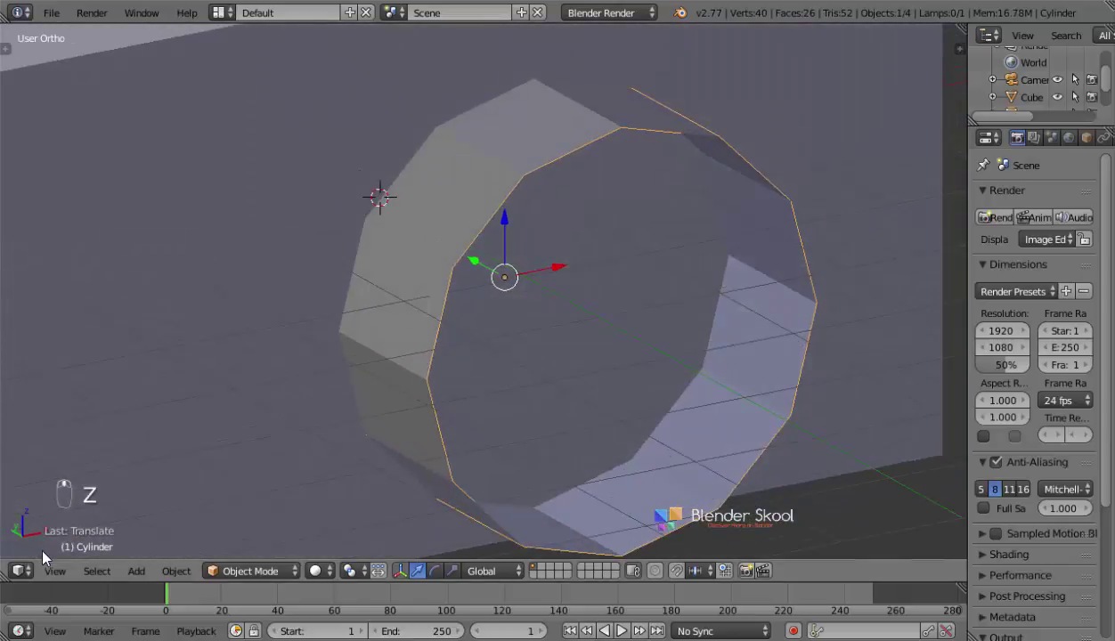
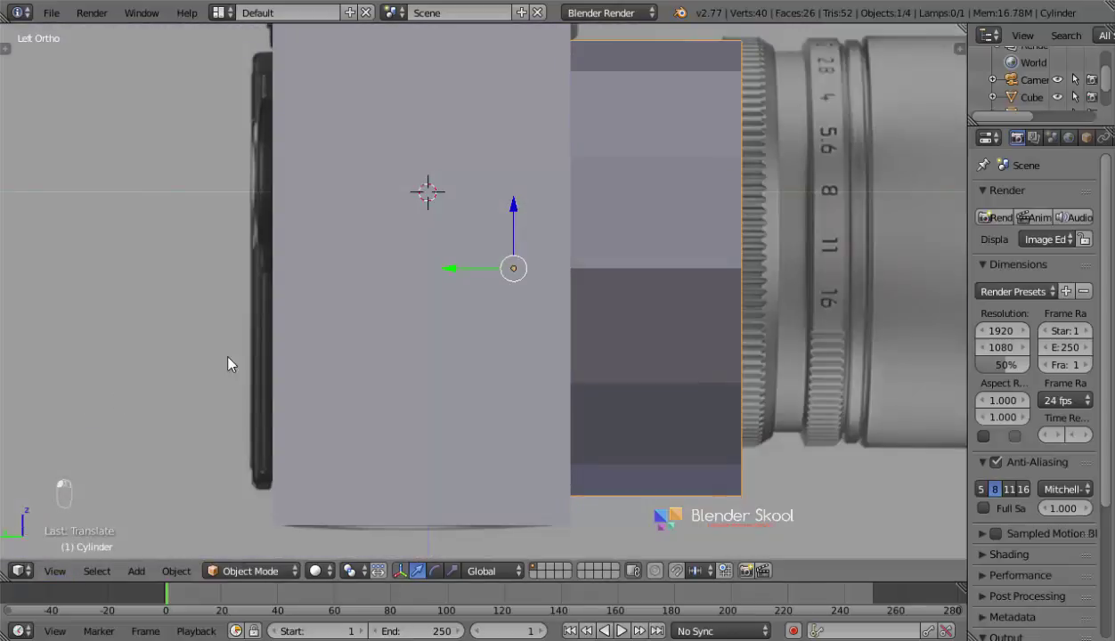
key("z")
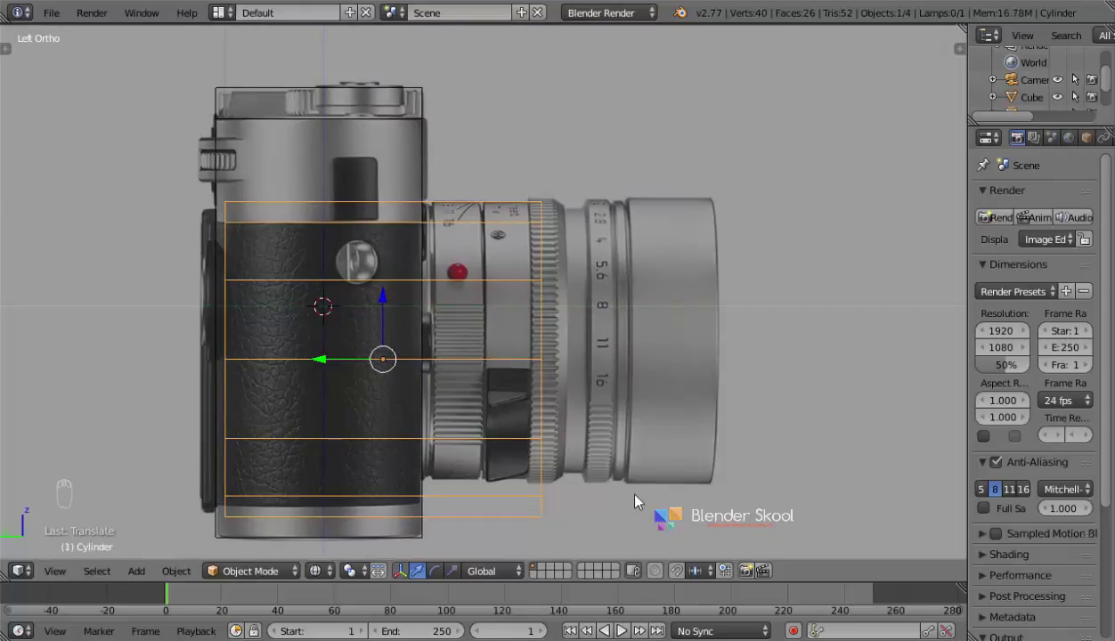
key("z")
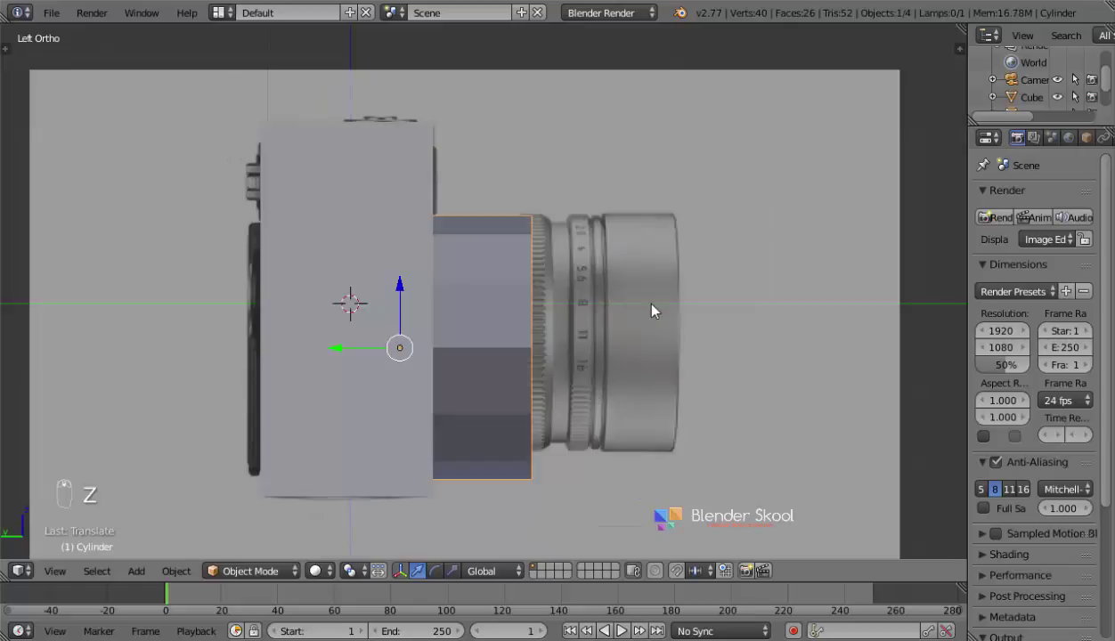
left_click_drag(608, 314, 605, 329)
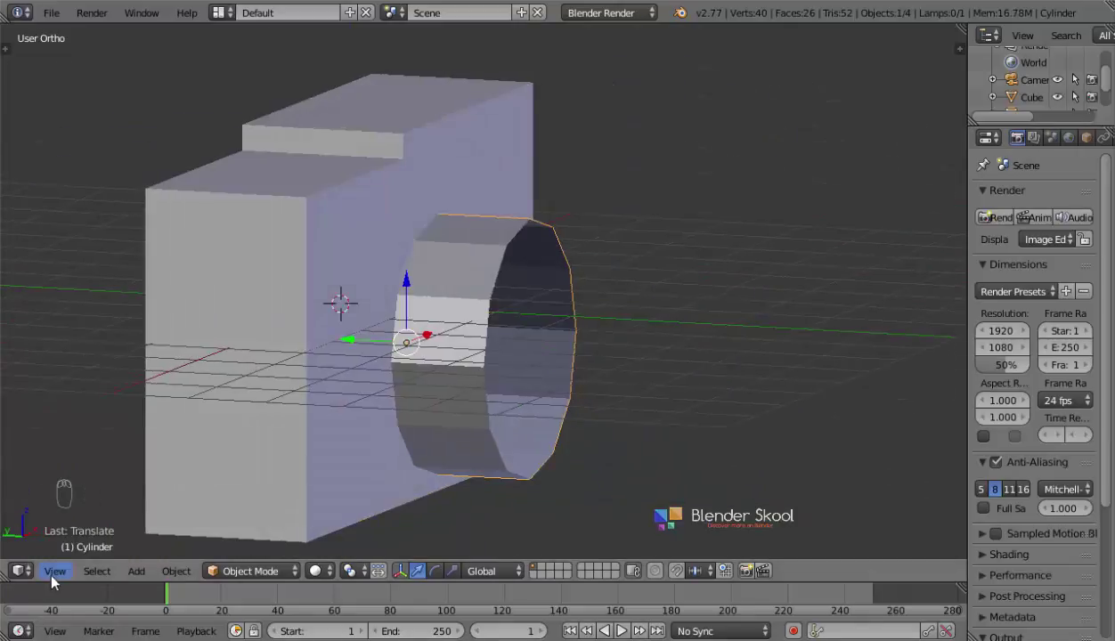
- Shorten the cylinder to the lens depth at the body's front and give it a Solidify wall
left_click_drag(97, 460, 53, 577)
left_click_drag(106, 408, 416, 400)
key("z")
left_click_drag(354, 363, 799, 388)
key("s")
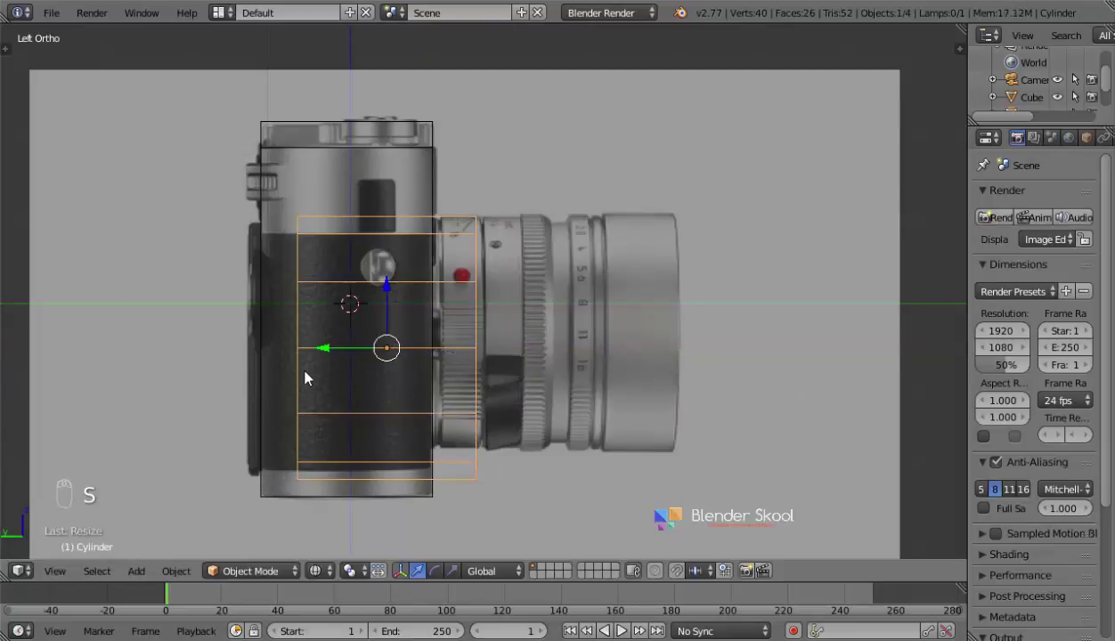
left_click(360, 365)
key("s")
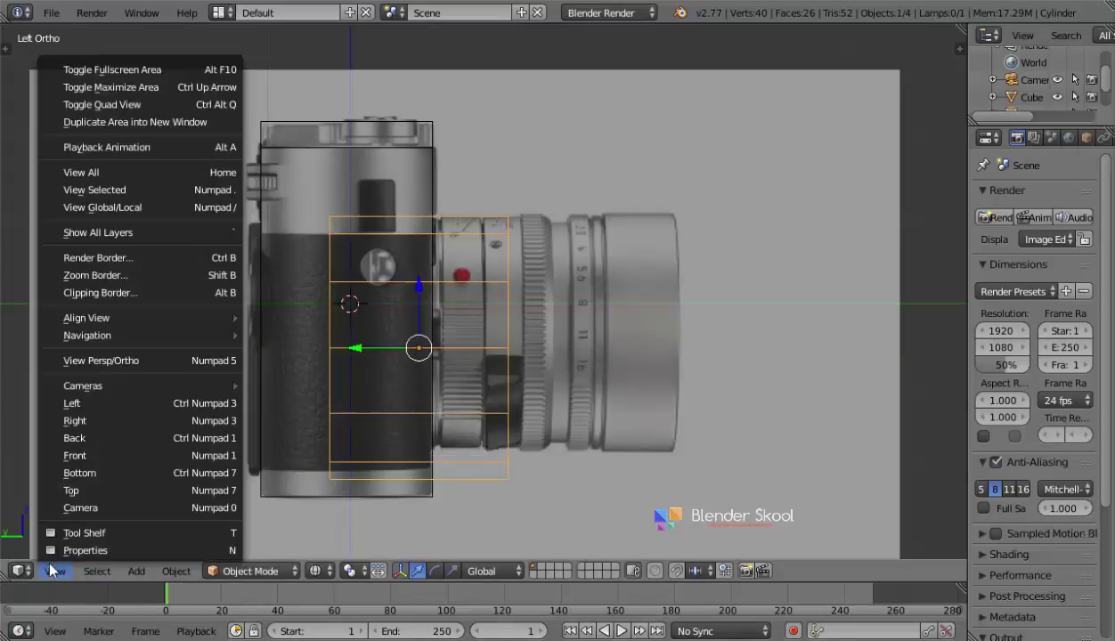
left_click_drag(114, 456, 735, 439)
key("s")
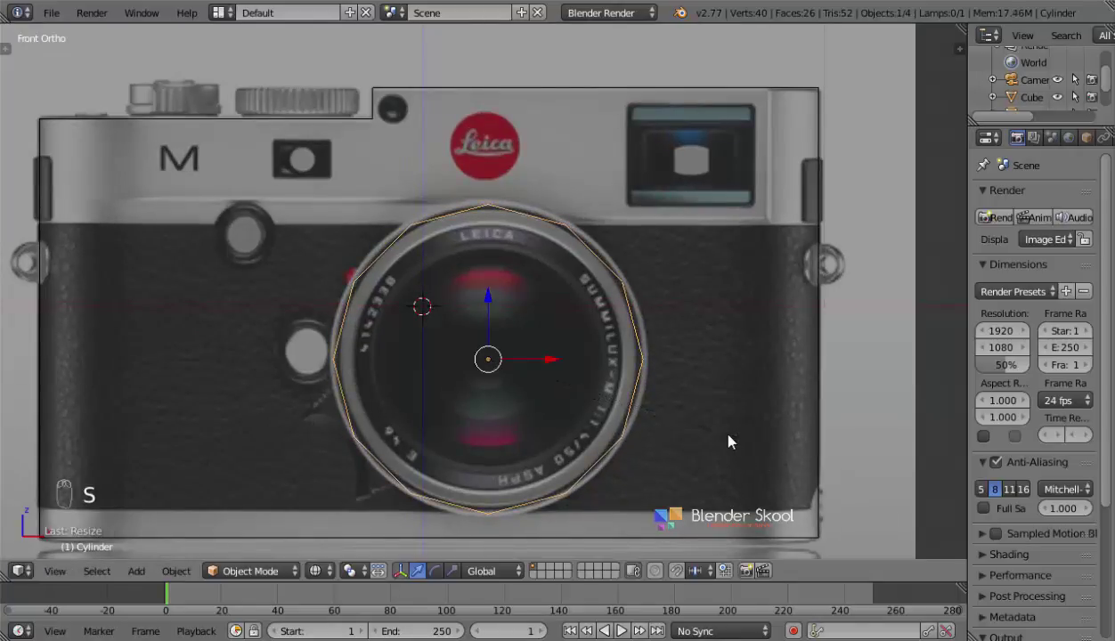
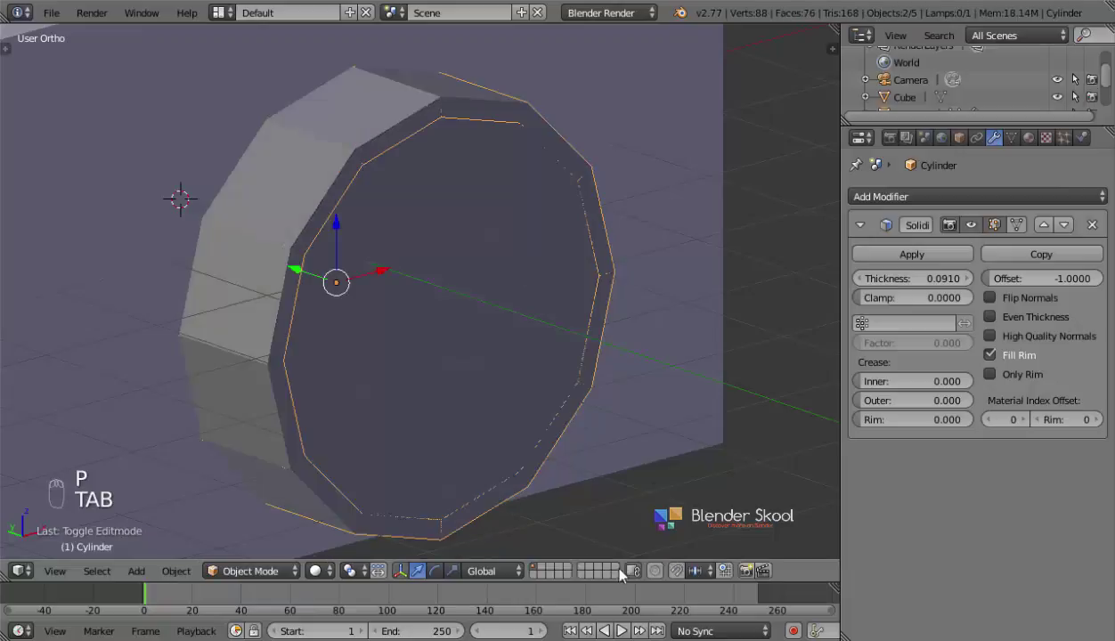
- Delete the cylinder's front face to leave a thick hollow ring and inspect it from around
key("Tab")
left_click_drag(472, 479, 379, 398)
left_click_drag(379, 398, 1099, 227)
left_click(513, 416)
left_click_drag(1100, 227, 270, 240)
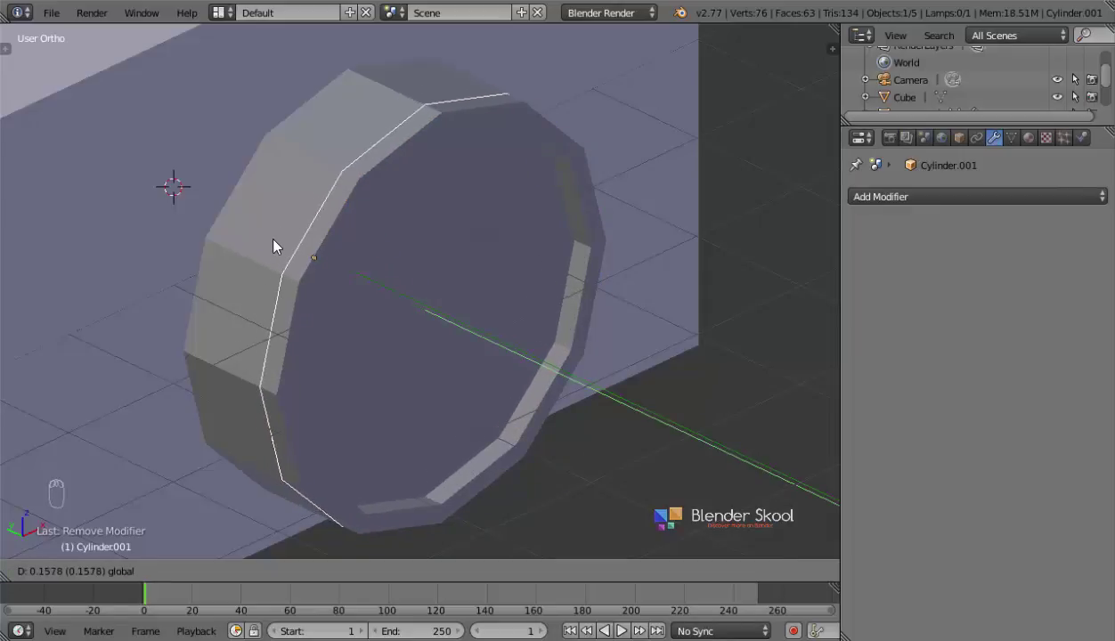
left_click_drag(556, 311, 407, 302)
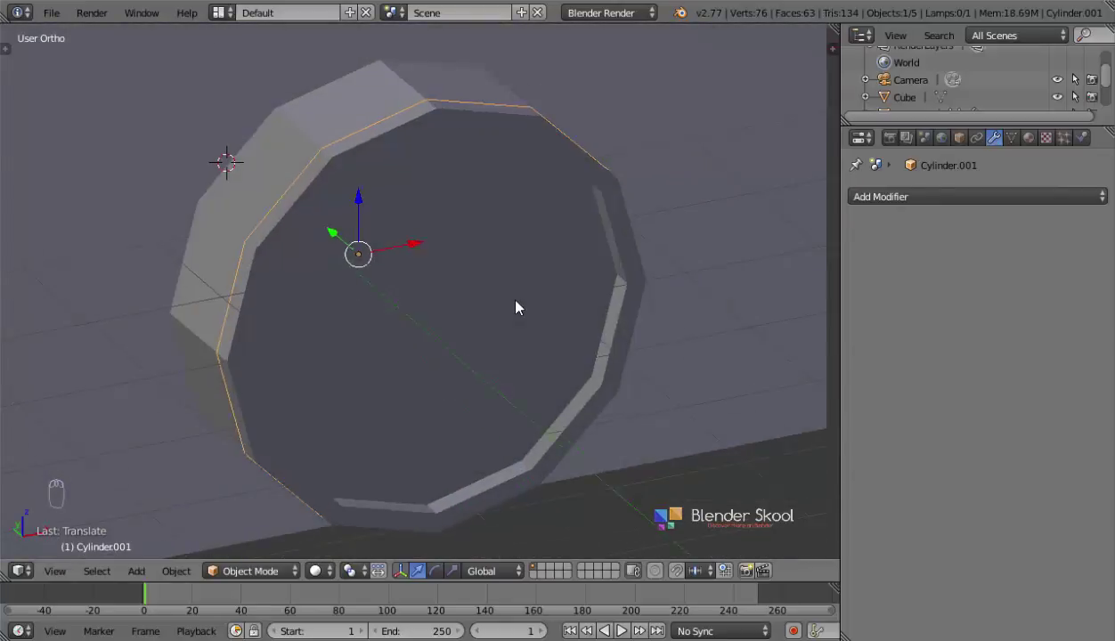
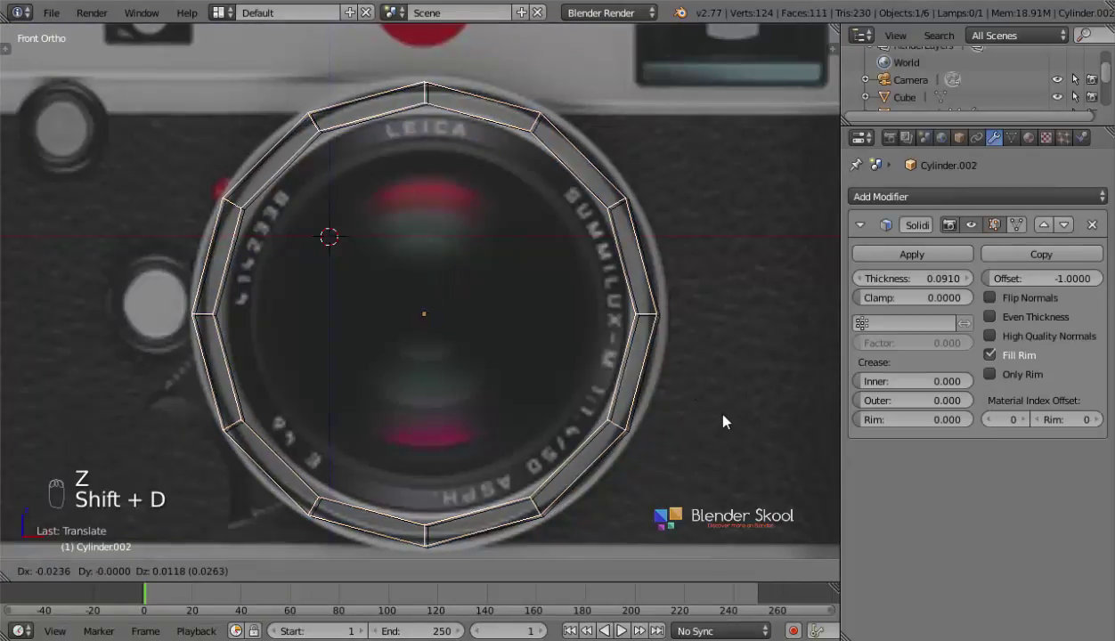
- Duplicate the lens ring and shrink the copy to the inner lens rim
key("shift+d")
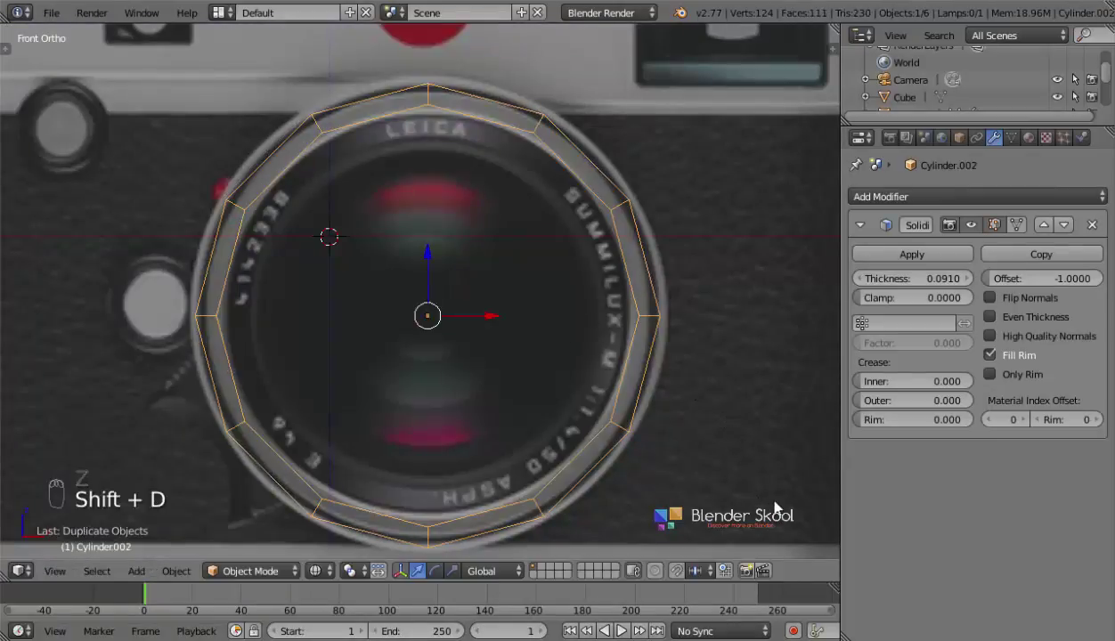
key("s")
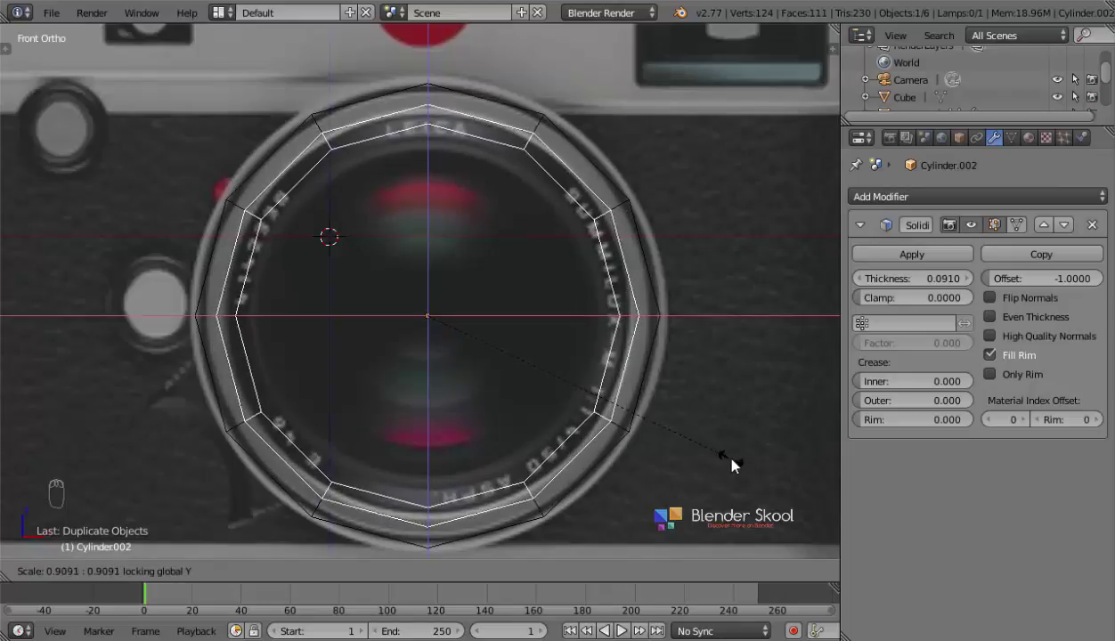
left_click_drag(362, 449, 297, 415)
key("z")
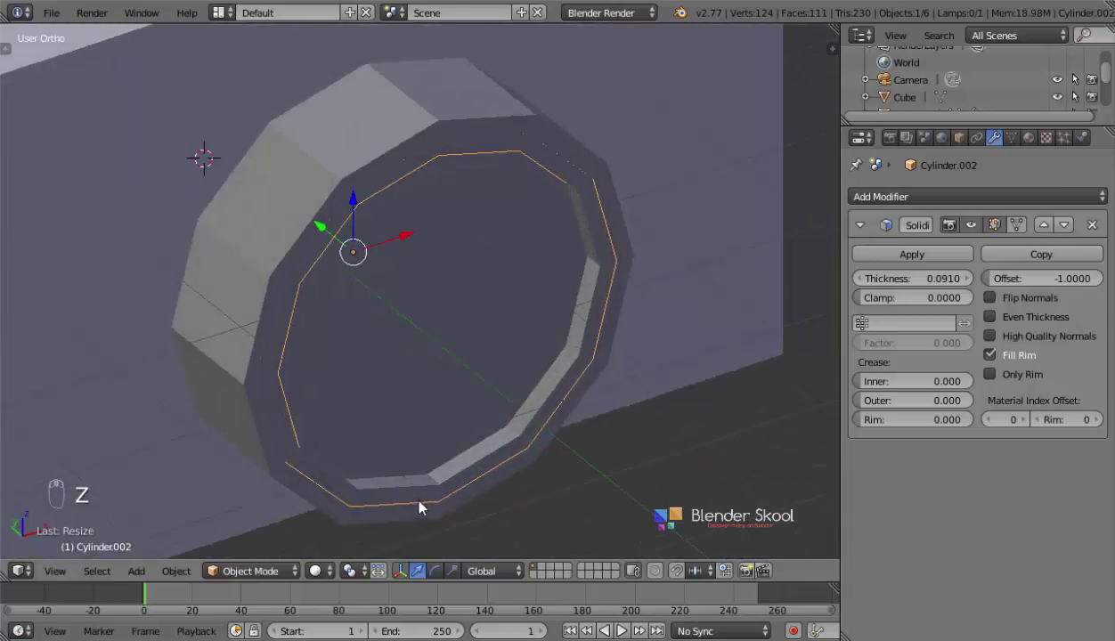
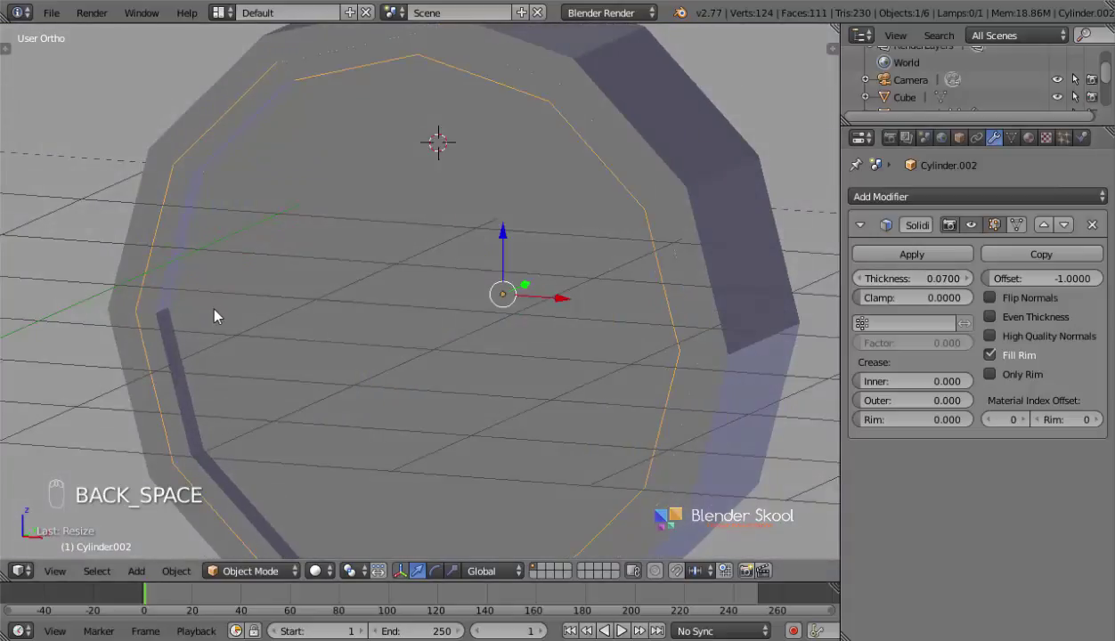
- Orbit around the inner ring and set its Solidify thickness to 0.07
left_click_drag(236, 321, 393, 322)
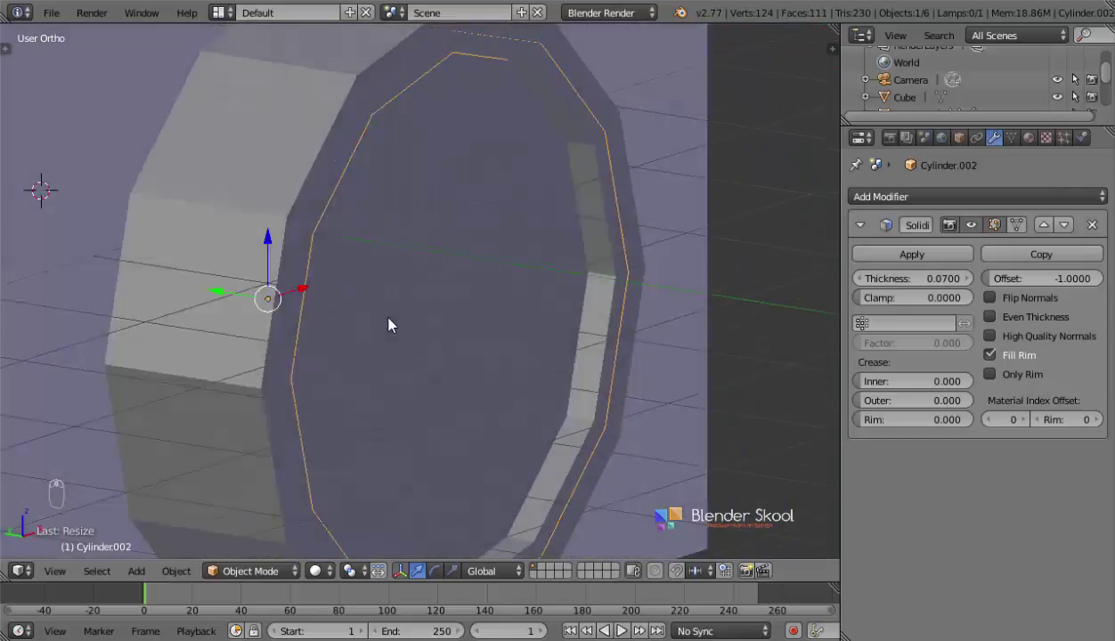
middle_click(369, 311)
left_click_drag(431, 432, 69, 586)
left_click(70, 586)
left_click_drag(89, 453, 428, 381)
- Inspect the nested lens rings from several angles in solid and wireframe shading
key("z")
left_click_drag(428, 380, 305, 262)
left_click_drag(313, 347, 446, 210)
left_click_drag(446, 210, 430, 247)
key("z")
key("z")
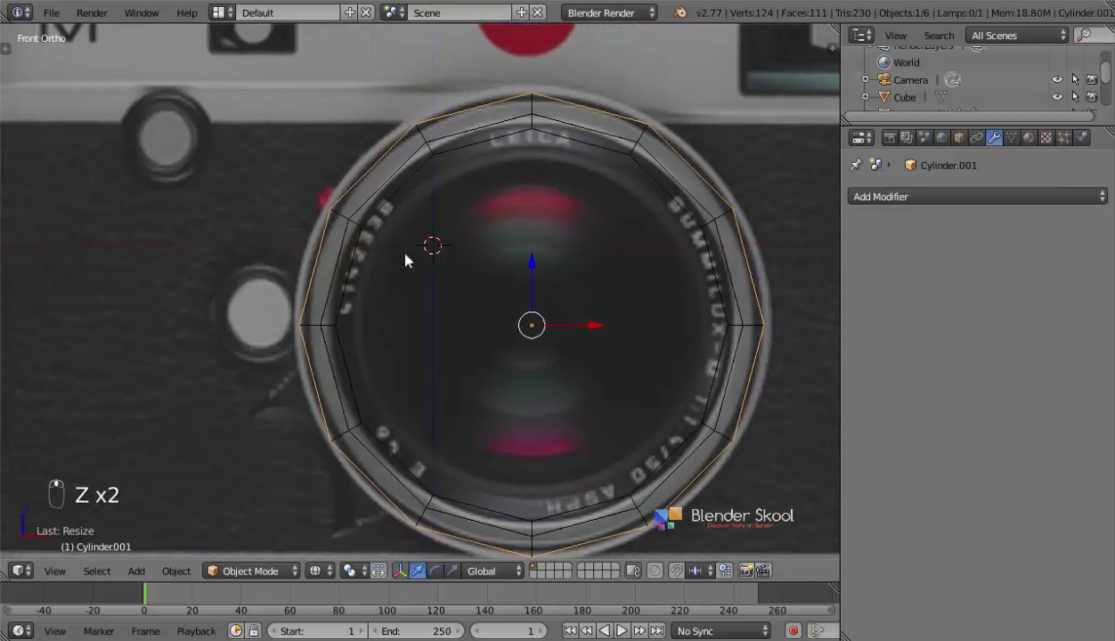
key("z")
left_click_drag(377, 257, 58, 581)
- Duplicate a ring onto the round button below the M lettering and shrink it to fit
key("z")
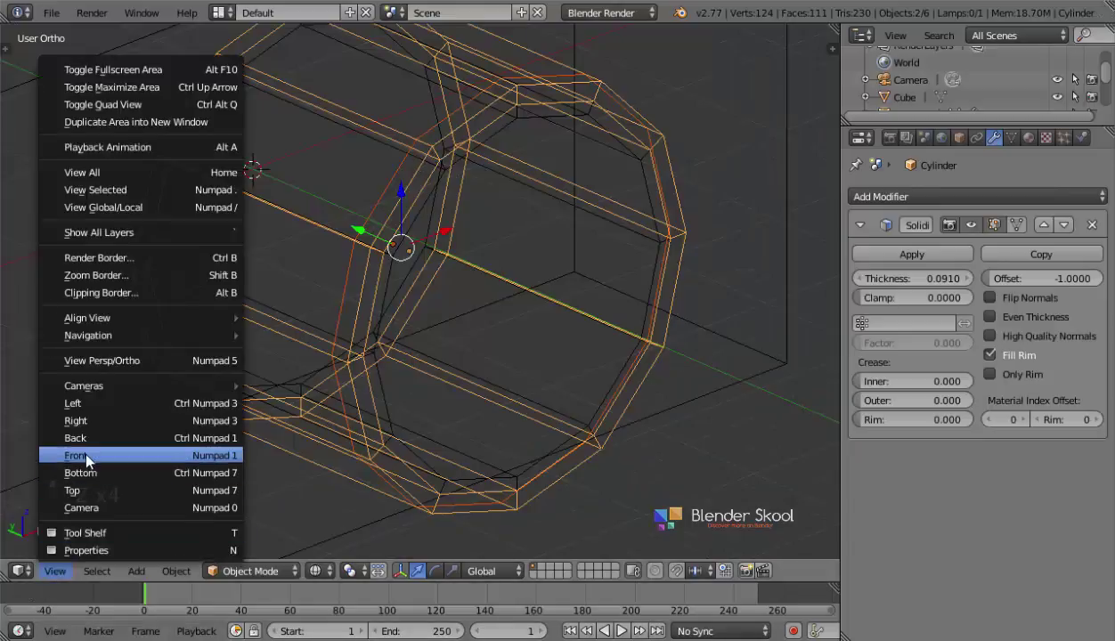
left_click_drag(94, 461, 220, 269)
key("shift+d")
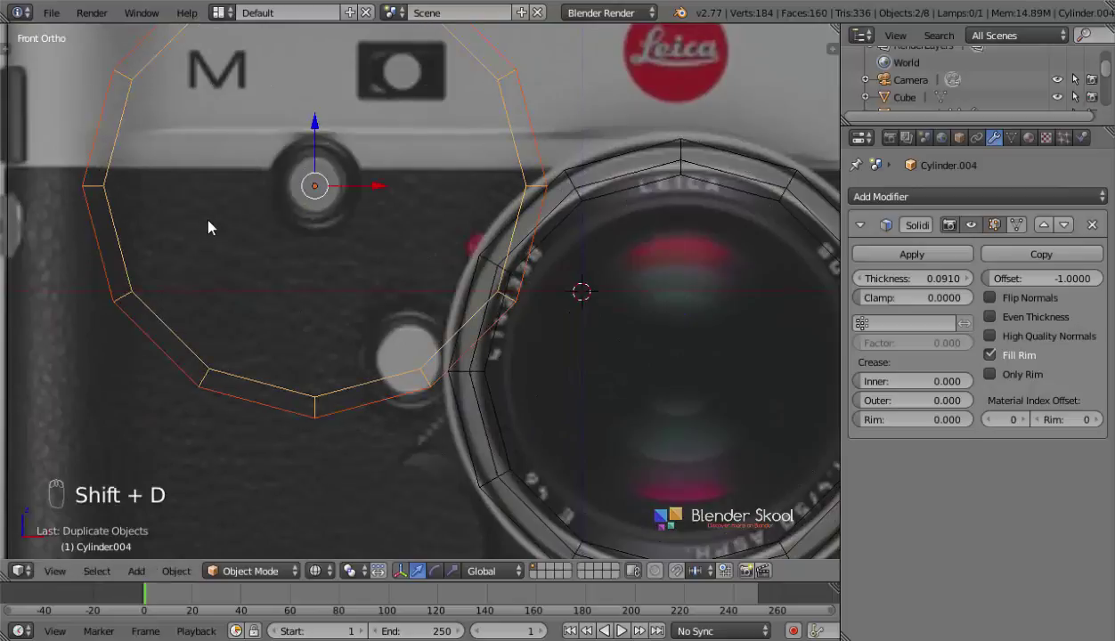
key("s")
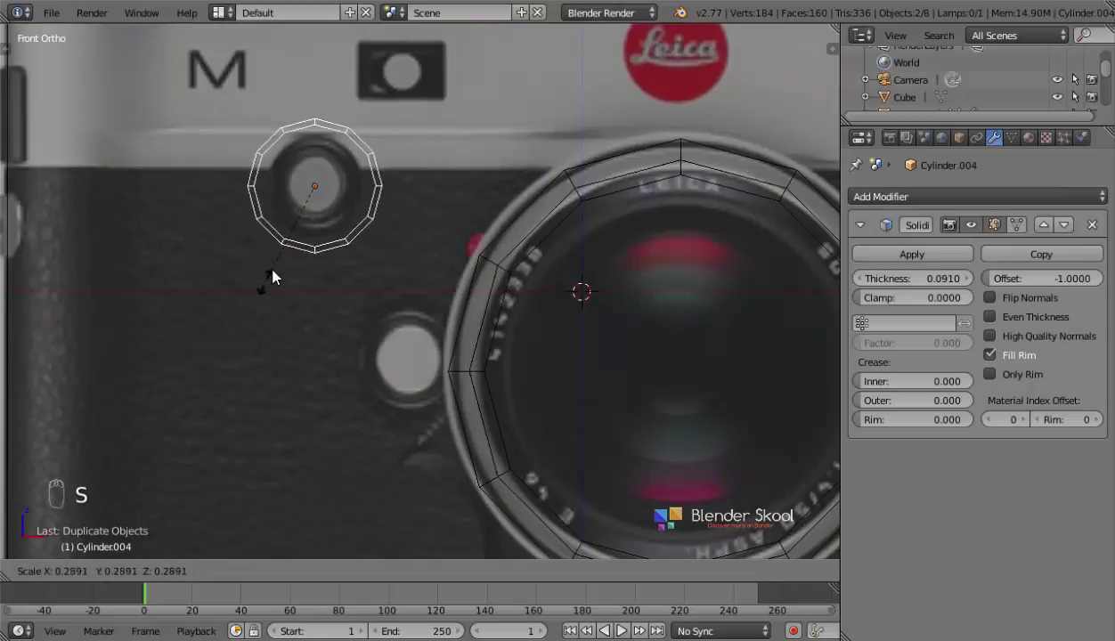
left_click_drag(332, 358, 400, 409)
key("s")
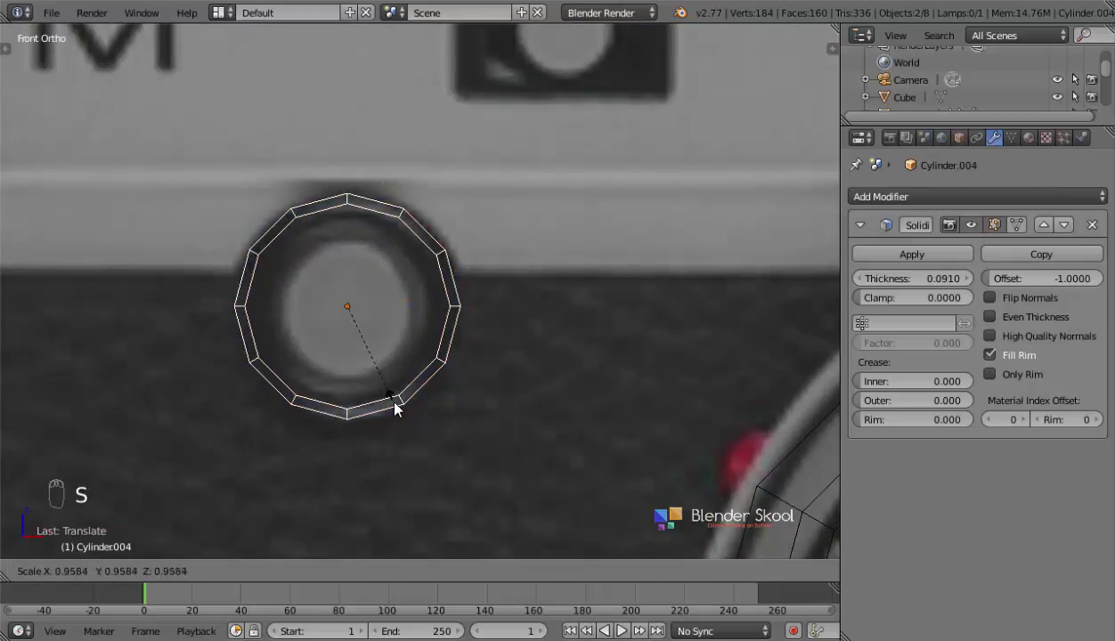
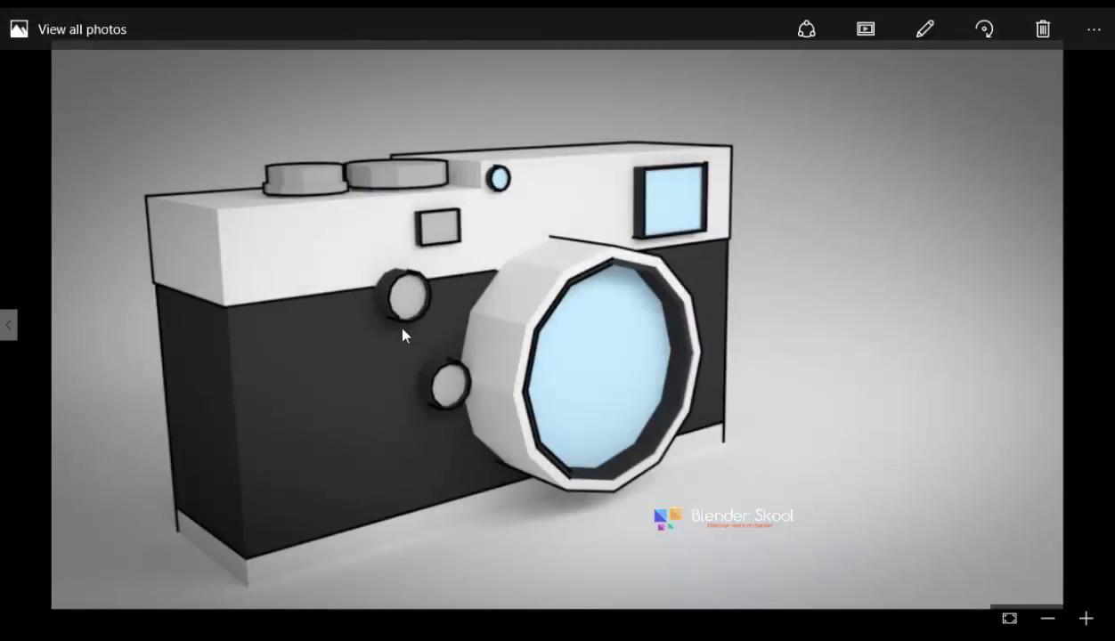
left_click_drag(429, 415, 283, 208)
key("z")
left_click_drag(283, 208, 300, 223)
left_click_drag(349, 328, 349, 206)
- Place a duplicated ring over the lower button beside the lens and check it in 3D
left_click_drag(428, 289, 105, 494)
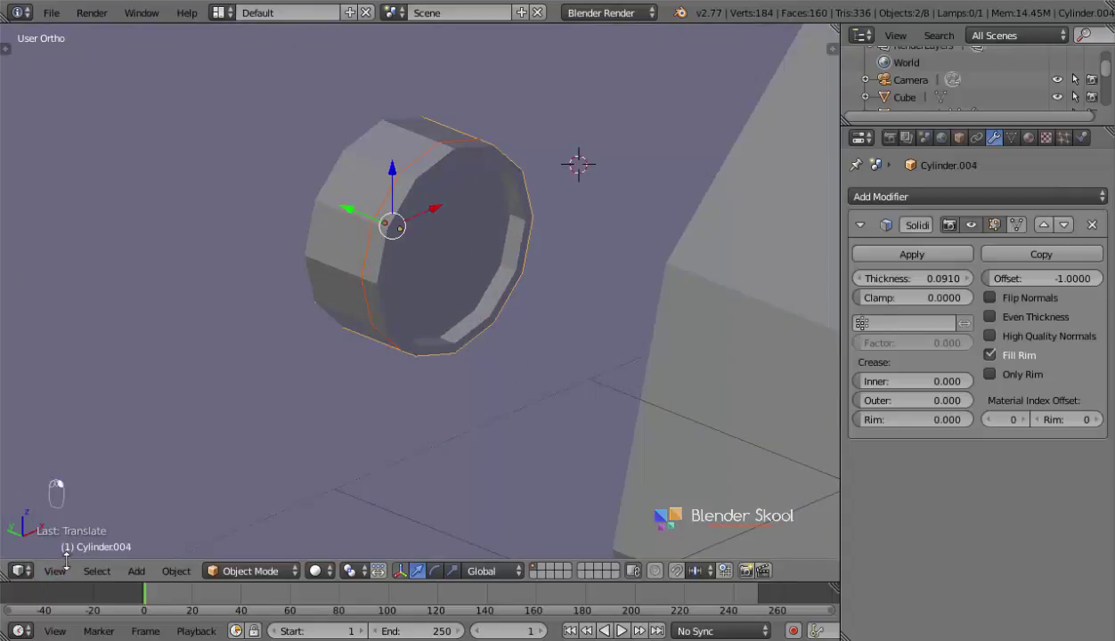
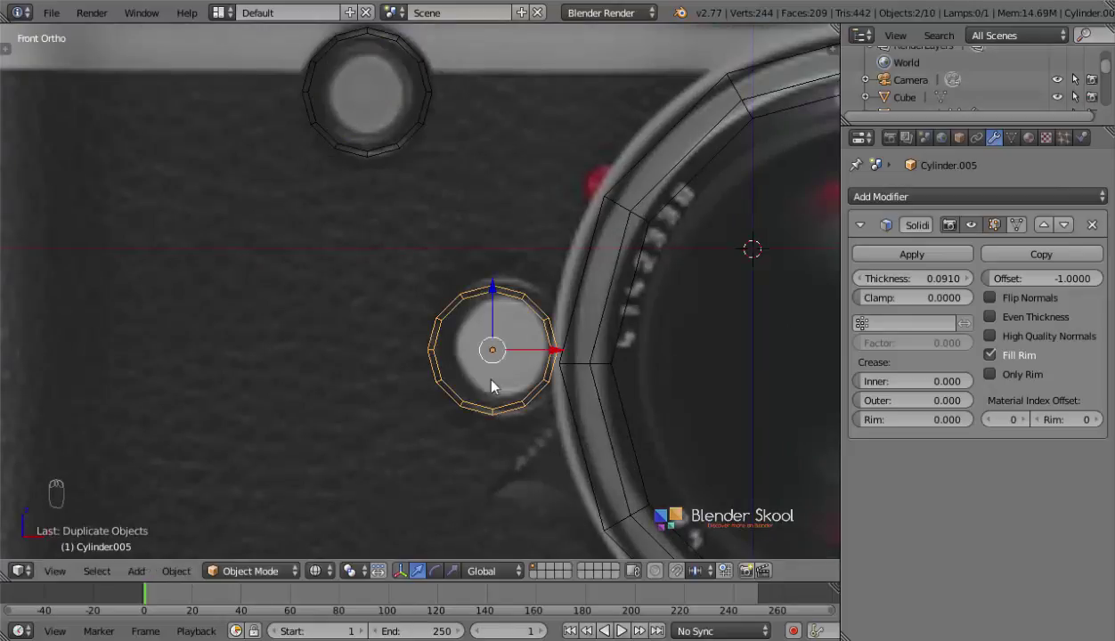
key("z")
middle_click(515, 390)
middle_click(523, 460)
left_click_drag(448, 404, 64, 578)
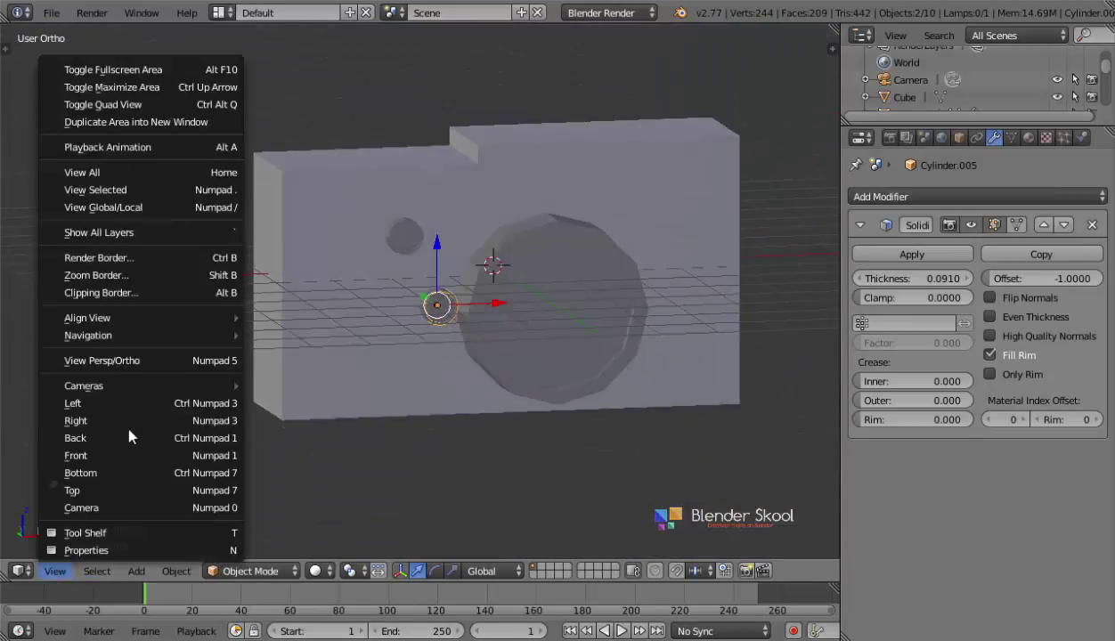
left_click(153, 450)
key("z")
- Add a cube and scale it over the viewfinder window
left_click_drag(381, 390, 451, 286)
right_click(451, 286)
left_click_drag(411, 293, 383, 300)
left_click_drag(383, 300, 475, 288)
key("shift+a")
- Scale Cube.001 down to a thin block matching the viewfinder window on the front face
key("shift+a")
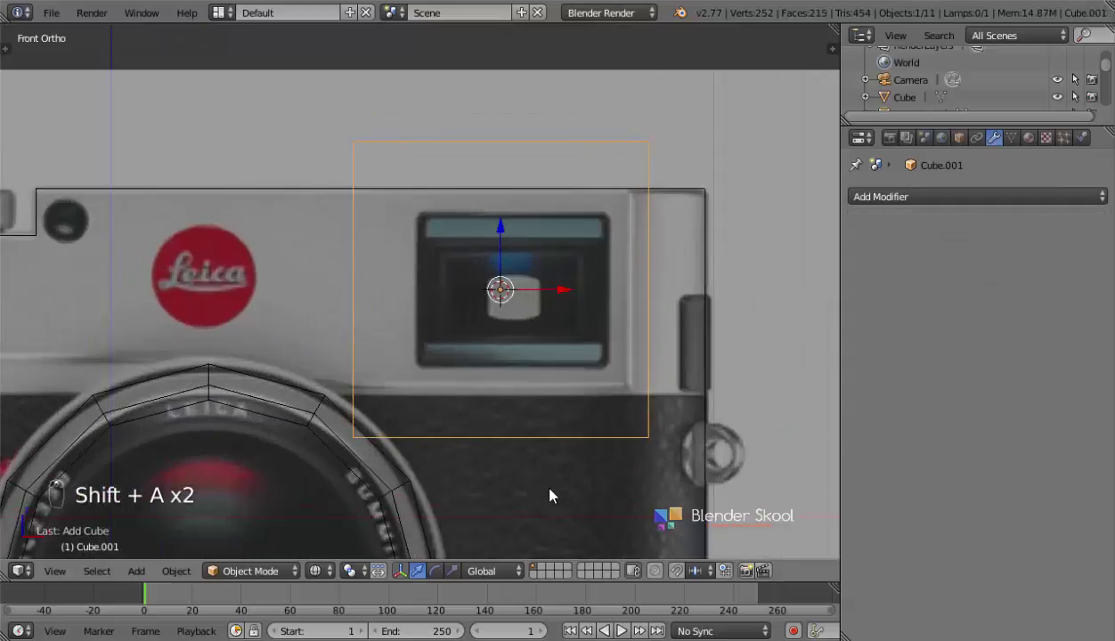
key("s")
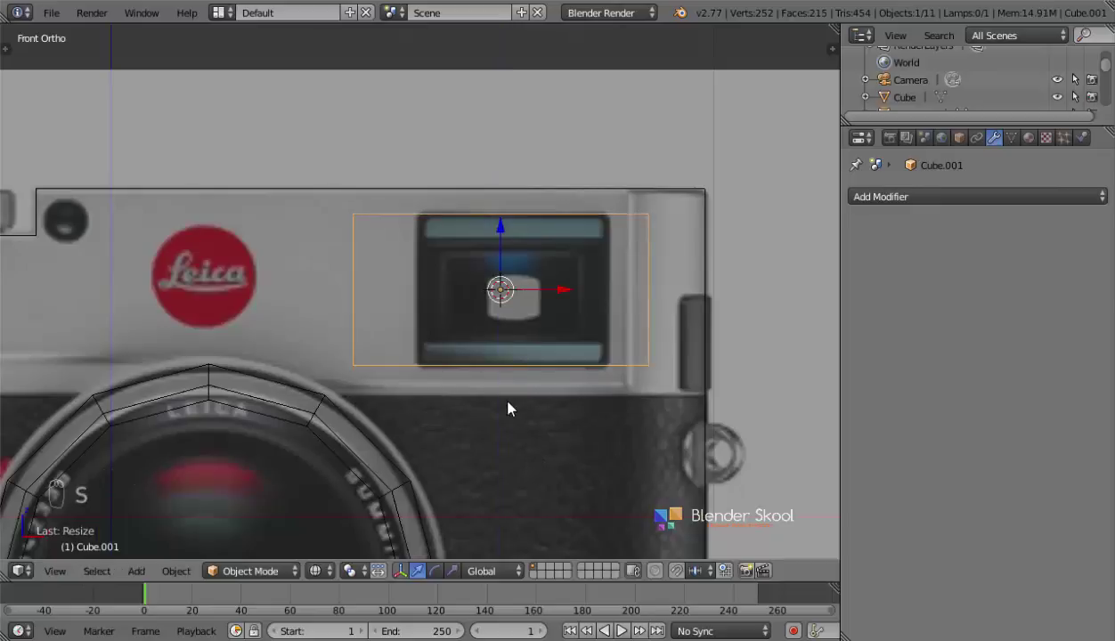
key("s")
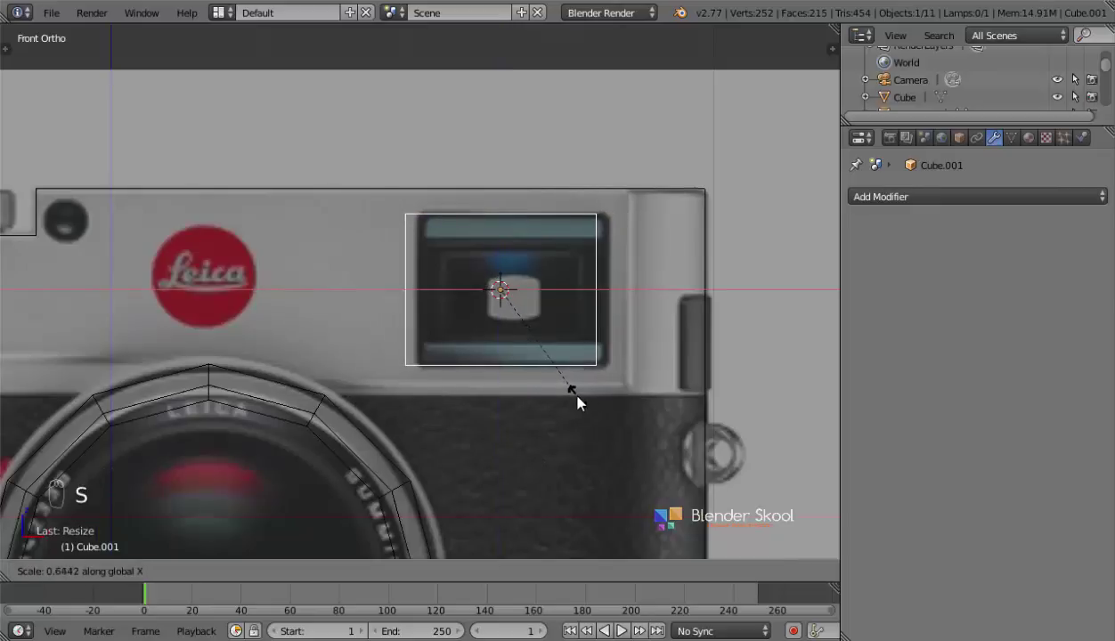
left_click_drag(568, 301, 577, 301)
left_click_drag(522, 350, 389, 360)
key("z")
- Orbit to check the box's depth against the body, then return to Front Ortho
key("s")
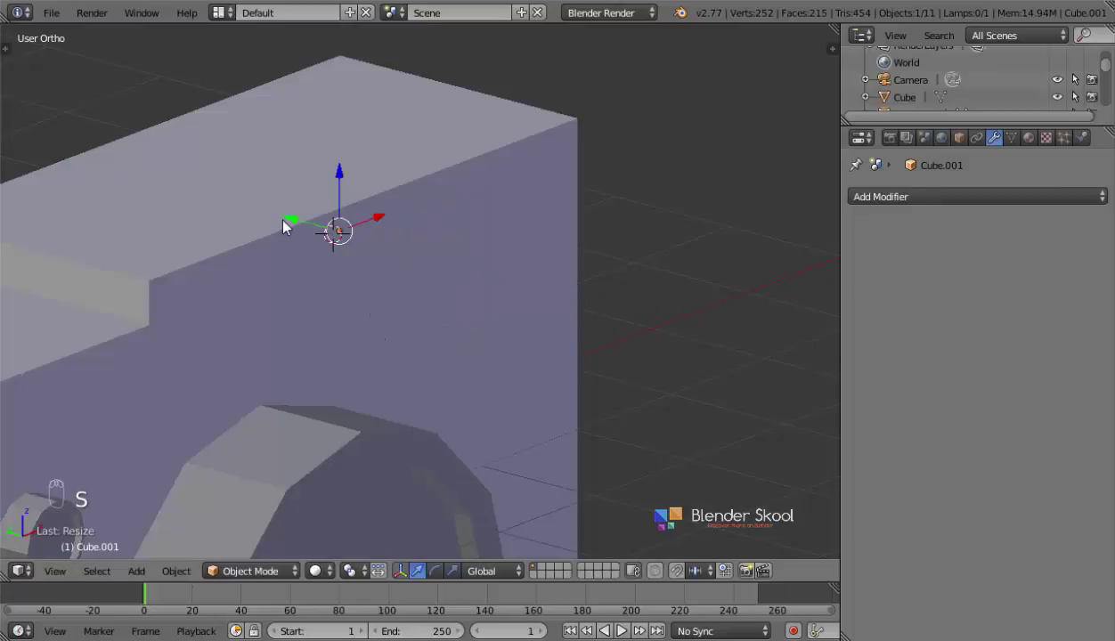
left_click_drag(386, 286, 364, 269)
left_click_drag(382, 248, 57, 578)
left_click_drag(123, 462, 418, 408)
- Edit Cube.001's mesh, inset its front face and bring up the delete options for it
key("z")
key("Tab")
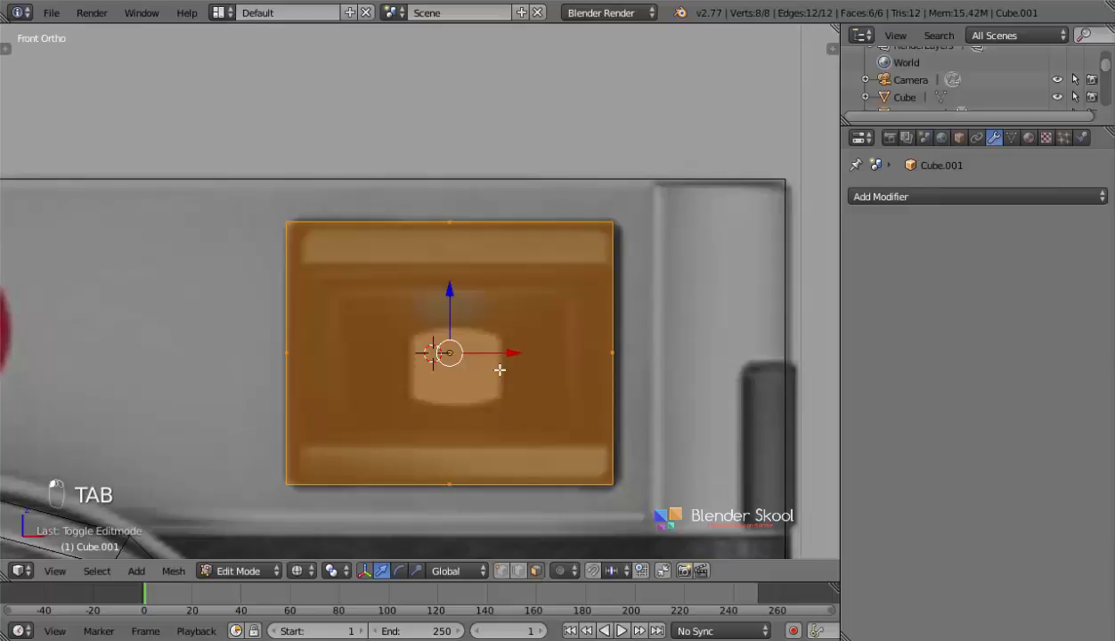
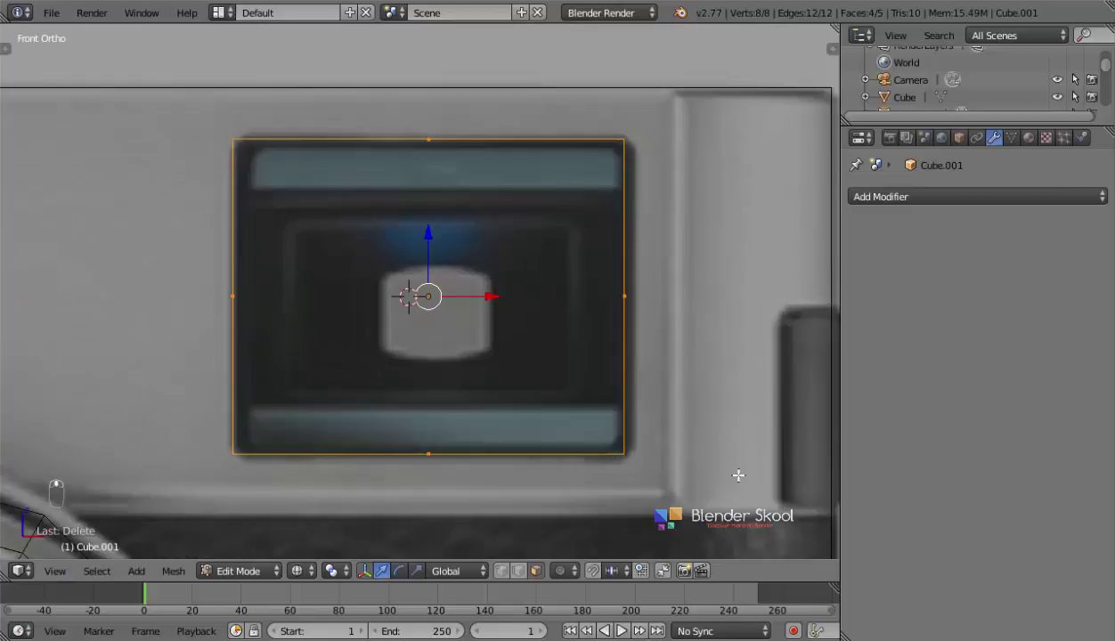
key("e")
key("s")
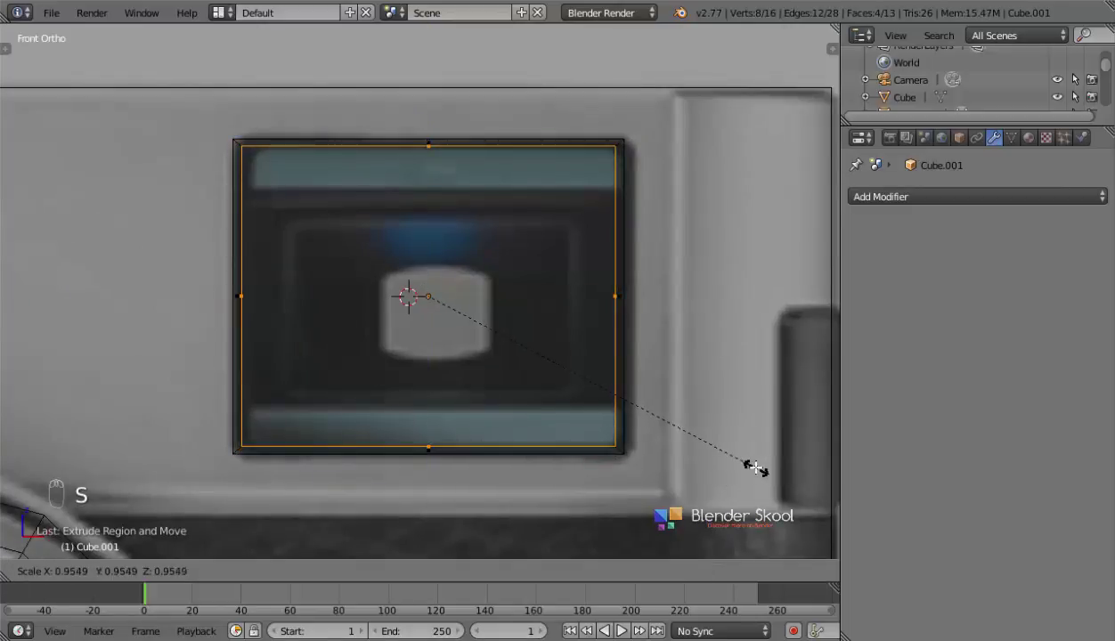
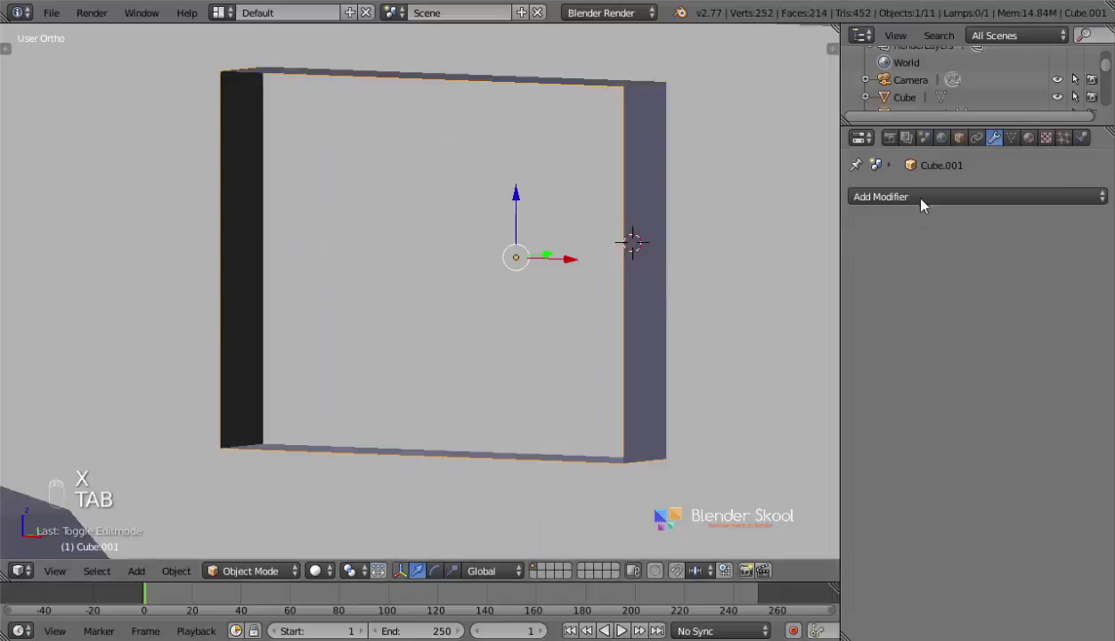
- Give the open frame a Solidify thickness of 0.054 and separate its inner face as Cube.002
left_click(600, 415)
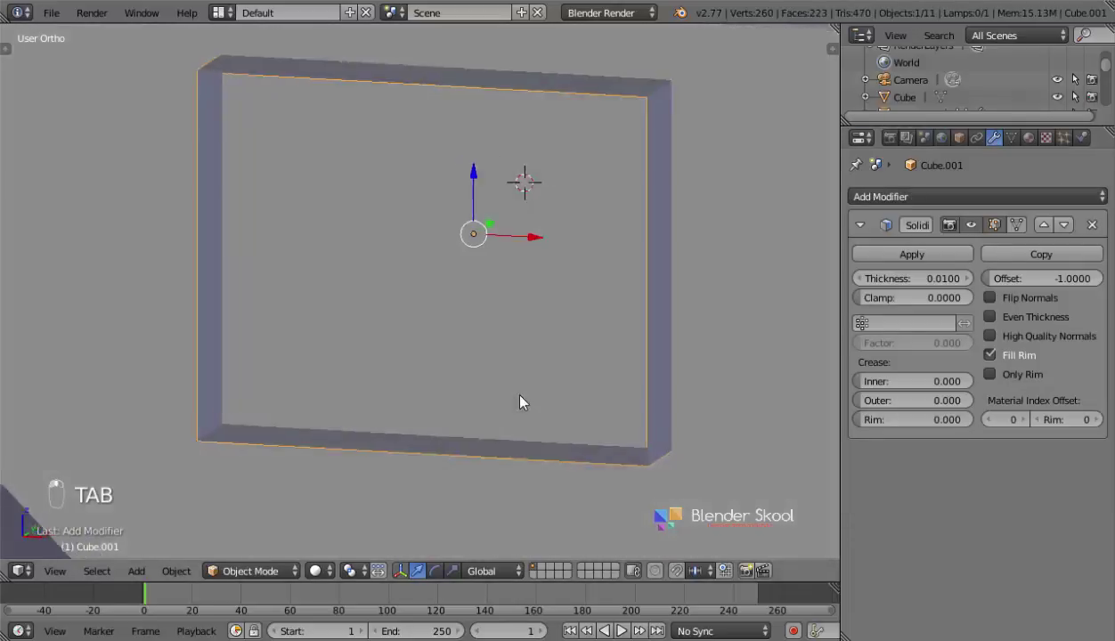
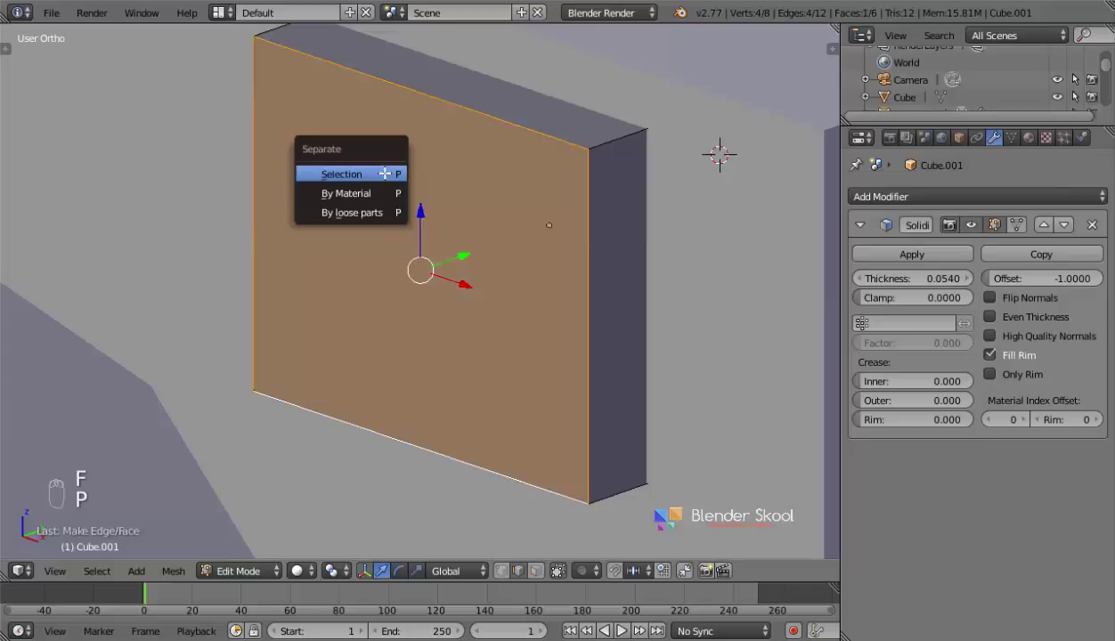
key("Tab")
left_click_drag(444, 306, 477, 248)
key("z")
key("z")
- Orbit around the body to inspect the thickened frame and its inner piece
left_click_drag(476, 247, 541, 264)
key("z")
left_click_drag(541, 264, 912, 198)
right_click(1092, 237)
left_click_drag(911, 199, 810, 296)
left_click_drag(810, 297, 525, 253)
key("z")
left_click_drag(524, 252, 638, 209)
left_click_drag(637, 208, 645, 220)
left_click_drag(360, 319, 305, 250)
- From the front view, duplicate the viewfinder frame and move the copy over the small window beside the M
left_click_drag(305, 249, 59, 582)
middle_click(59, 582)
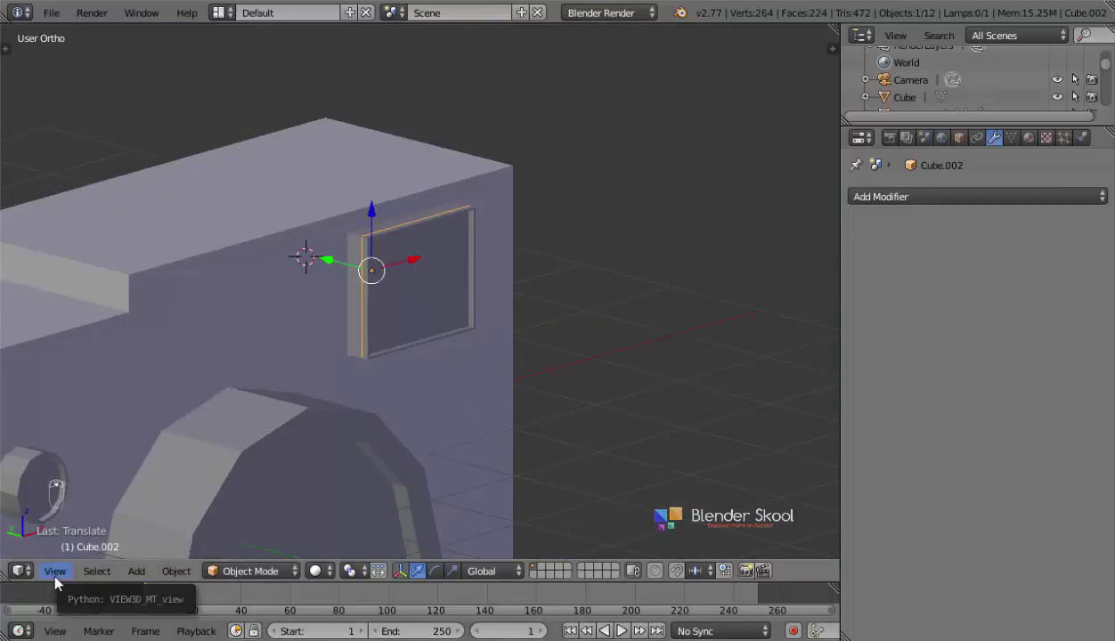
left_click(88, 462)
key("z")
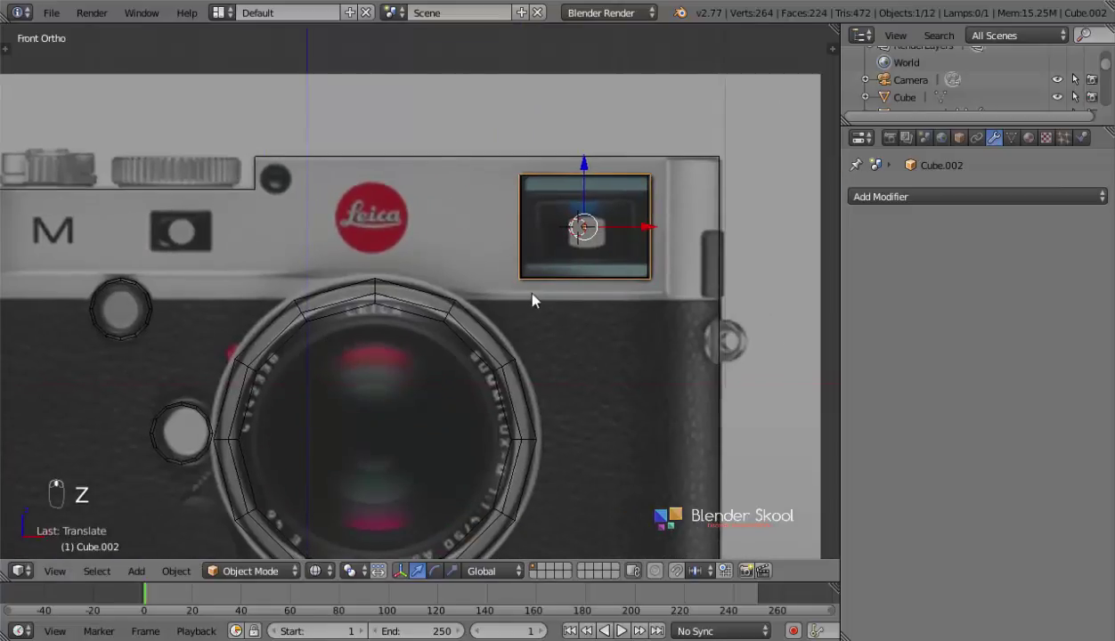
key("b")
left_click_drag(535, 286, 750, 283)
key("shift+d")
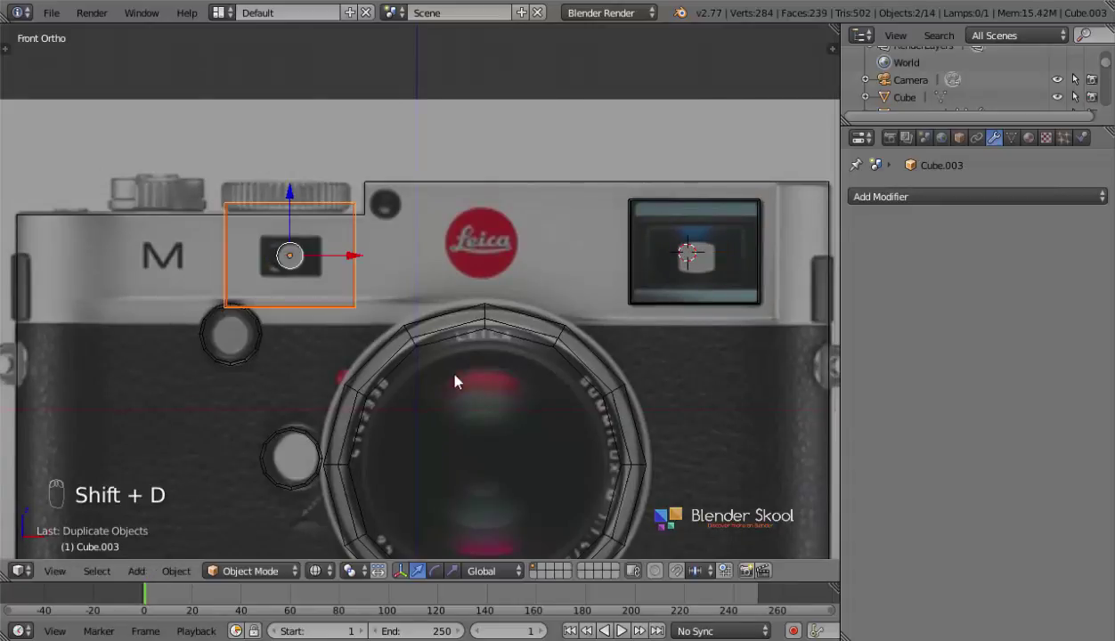
- Shrink the copy, Cube.003, to fit the little window left of the Leica logo
key("s")
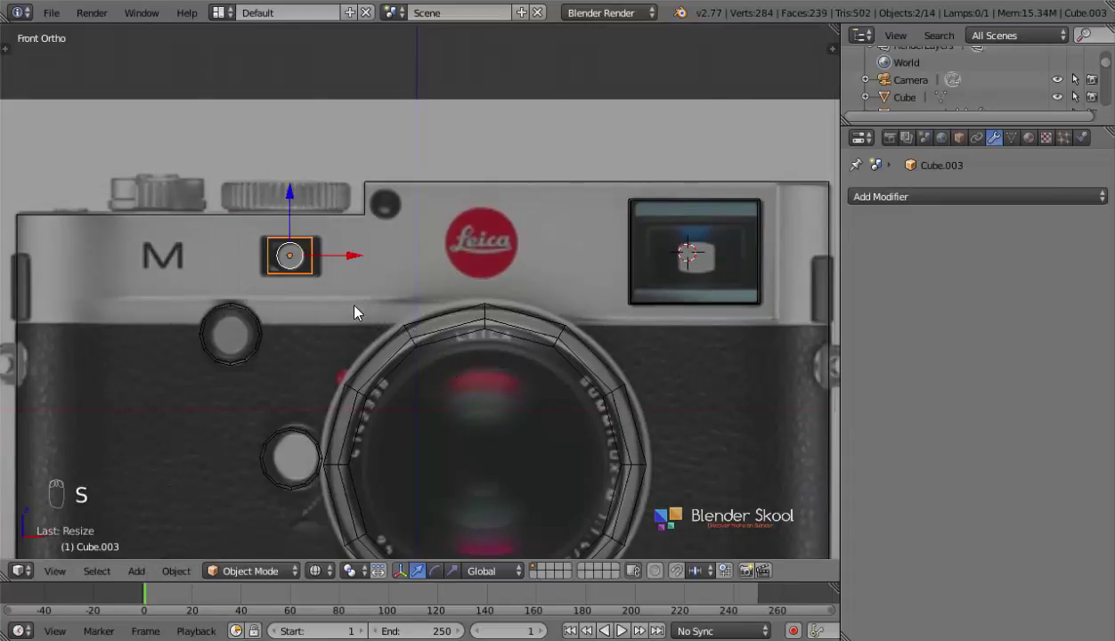
middle_click(347, 308)
key("s")
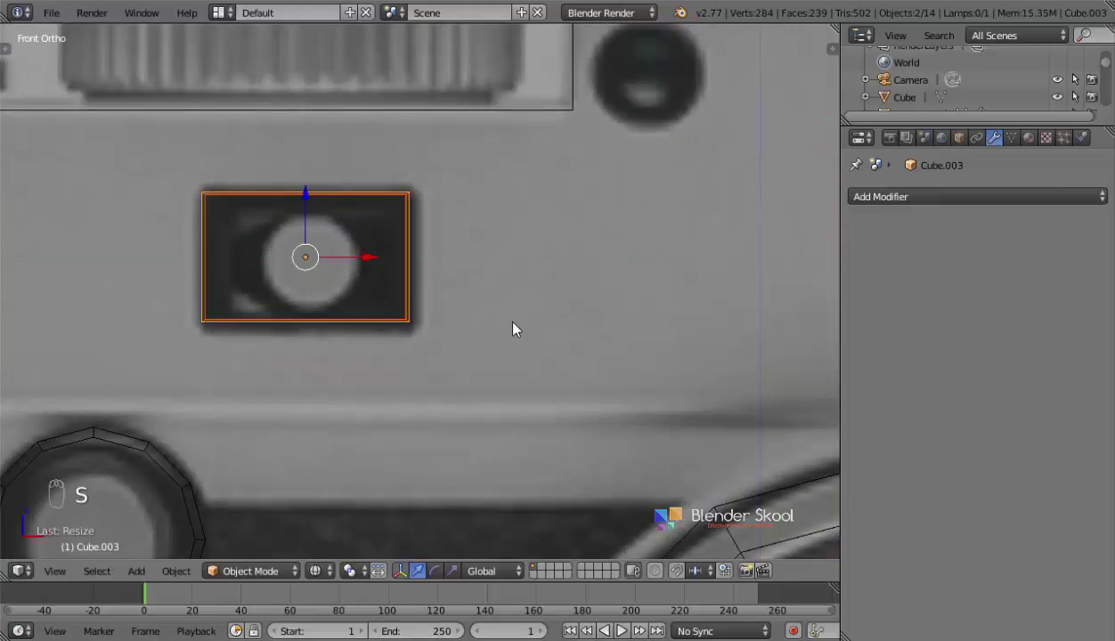
key("s")
key("s")
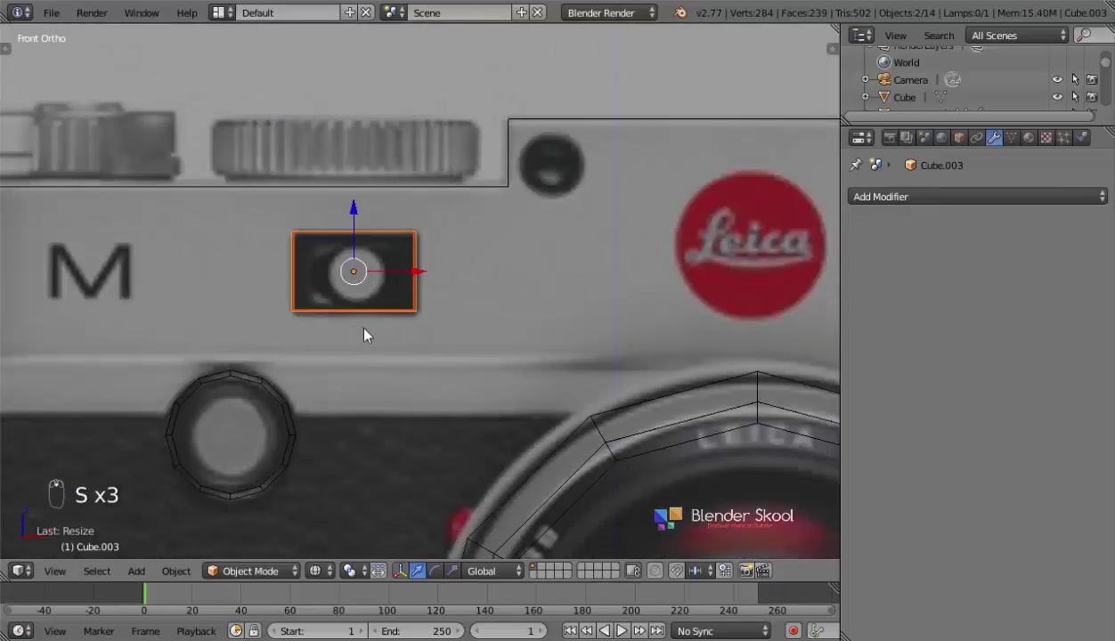
key("z")
left_click_drag(279, 314, 323, 270)
left_click_drag(322, 271, 285, 281)
key("z")
left_click_drag(285, 280, 200, 236)
key("z")
- Orbit around the camera to check Cube.003 sits flush over the window
middle_click(200, 235)
left_click_drag(197, 235, 216, 305)
left_click_drag(358, 376, 68, 578)
left_click(53, 465)
key("z")
left_click_drag(530, 439, 458, 294)
left_click_drag(435, 378, 510, 295)
left_click_drag(510, 295, 430, 217)
key("shift+a")
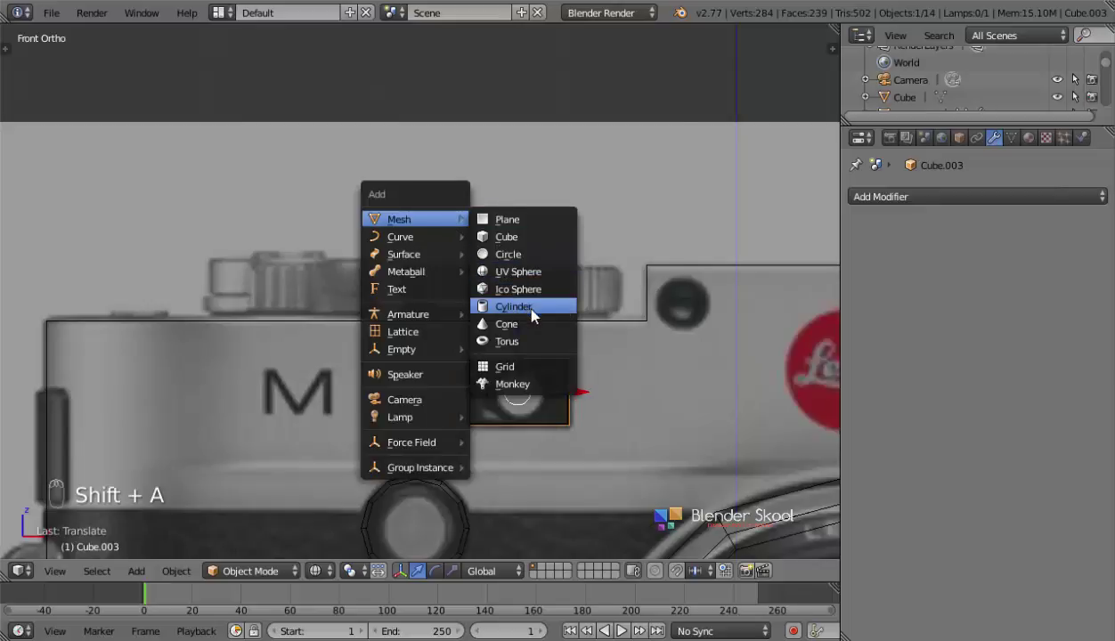
- Add a cylinder at the top-plate dial and shrink it to the dial's width
left_click_drag(547, 314, 567, 238)
key("F6")
left_click(566, 238)
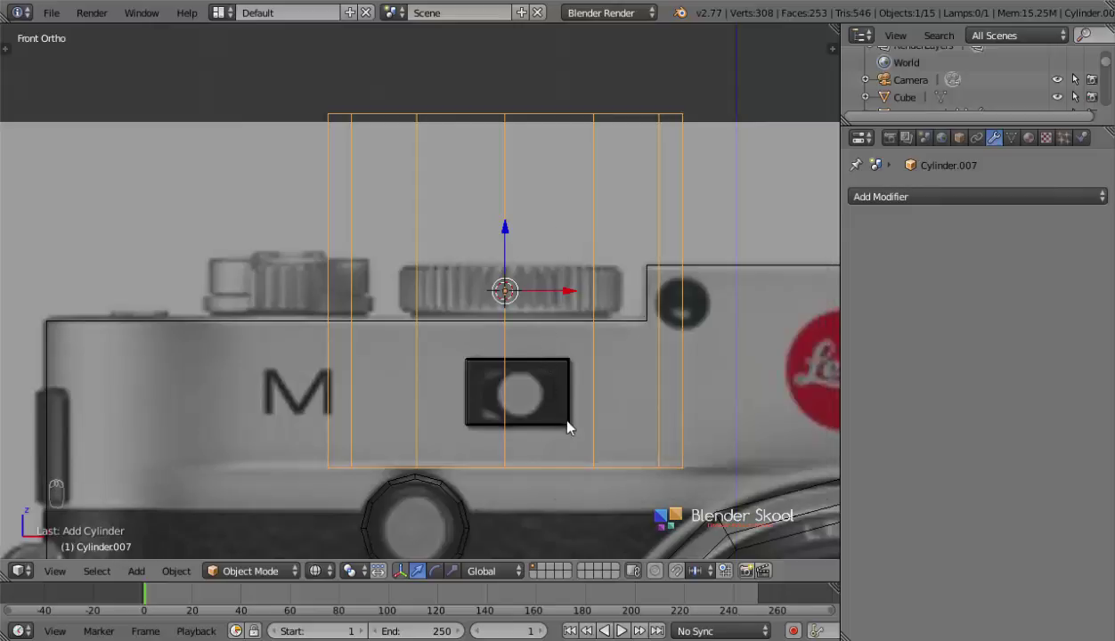
key("s")
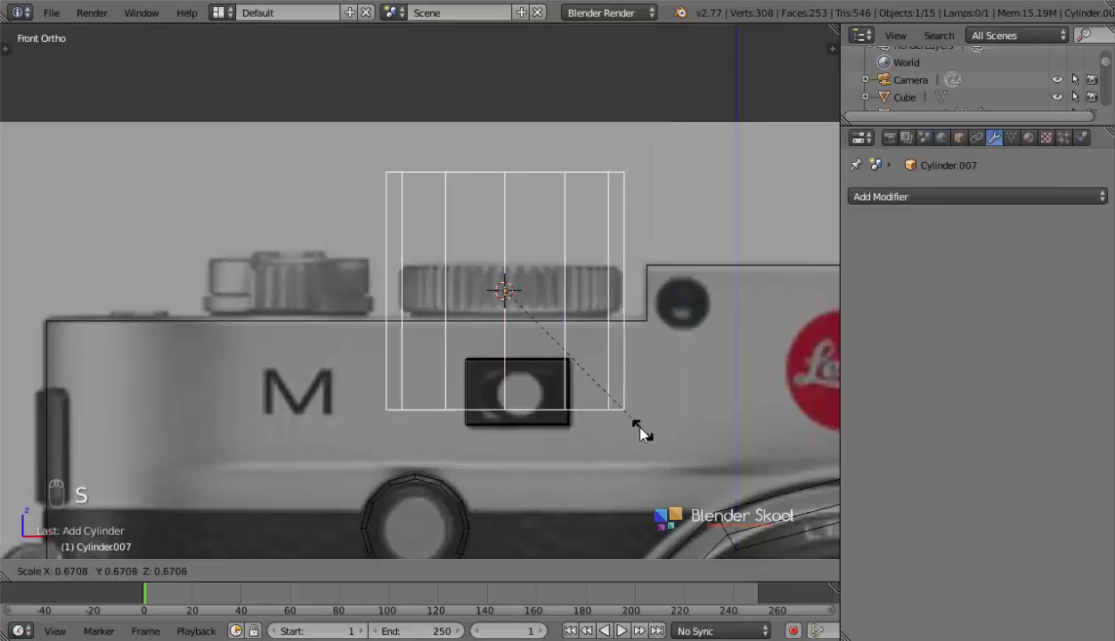
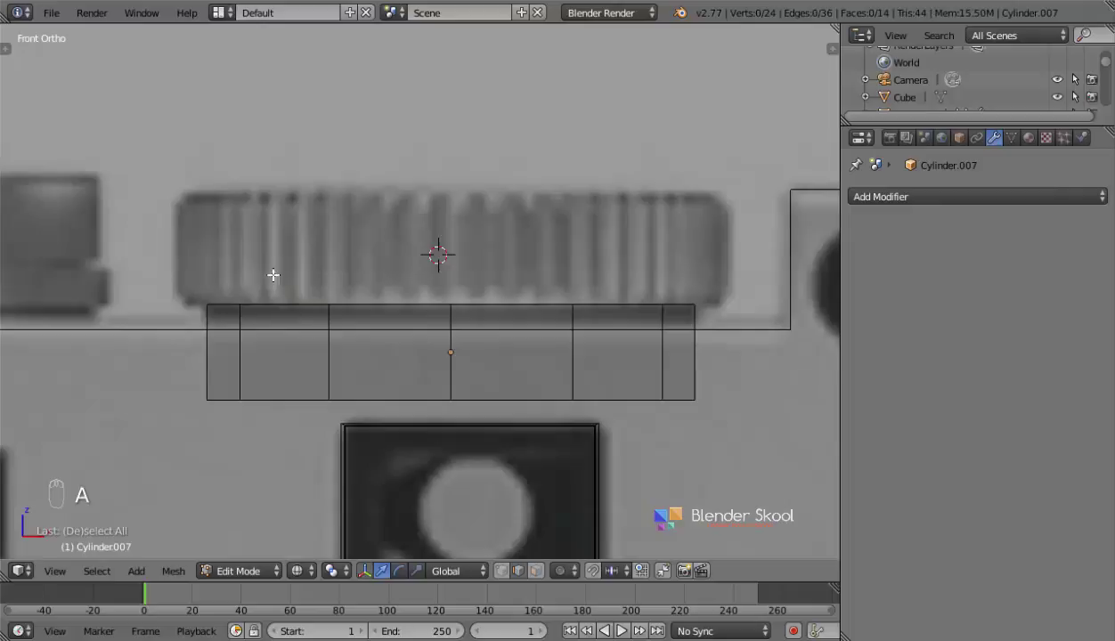
- Extrude and scale the cylinder's top ring upward into the stepped dial Cylinder.007, then inspect it
key("b")
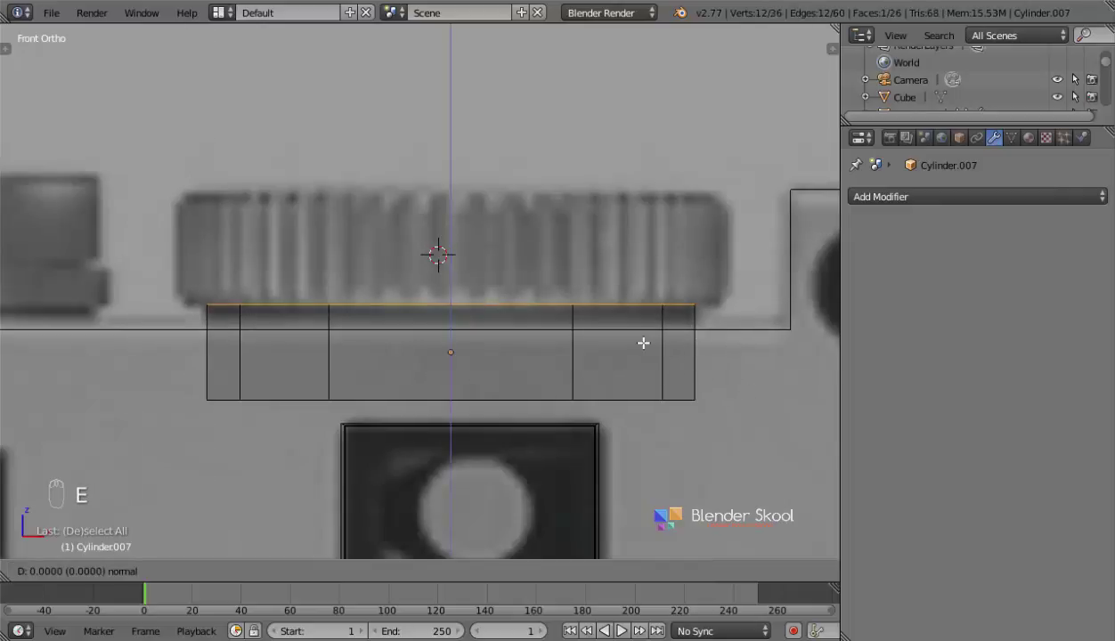
key("e")
key("s")
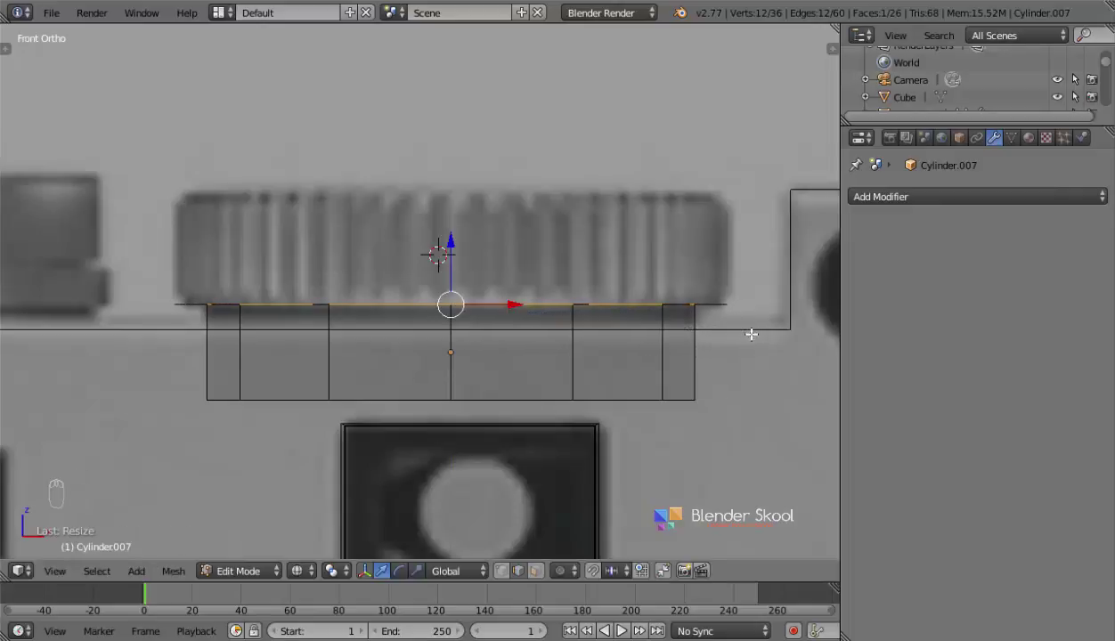
key("e")
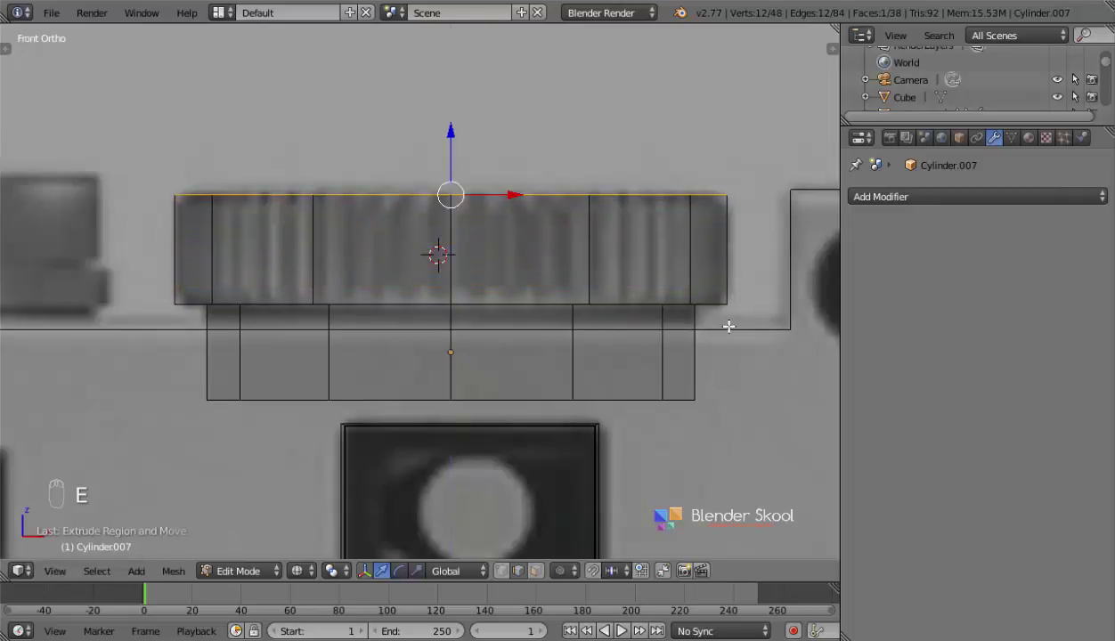
key("Tab")
key("z")
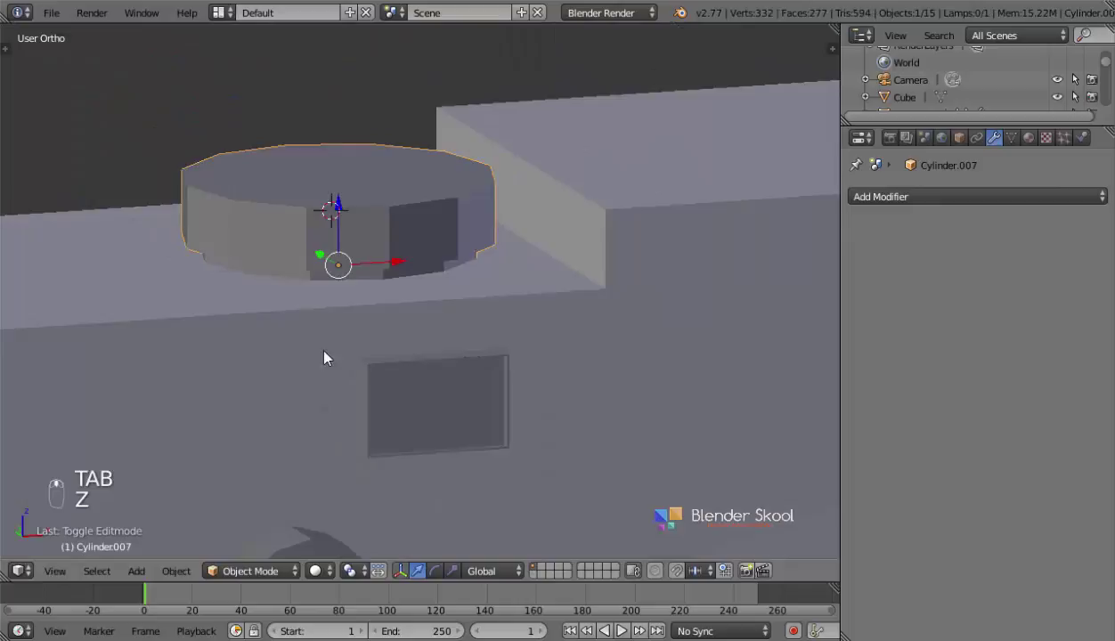
left_click(373, 384)
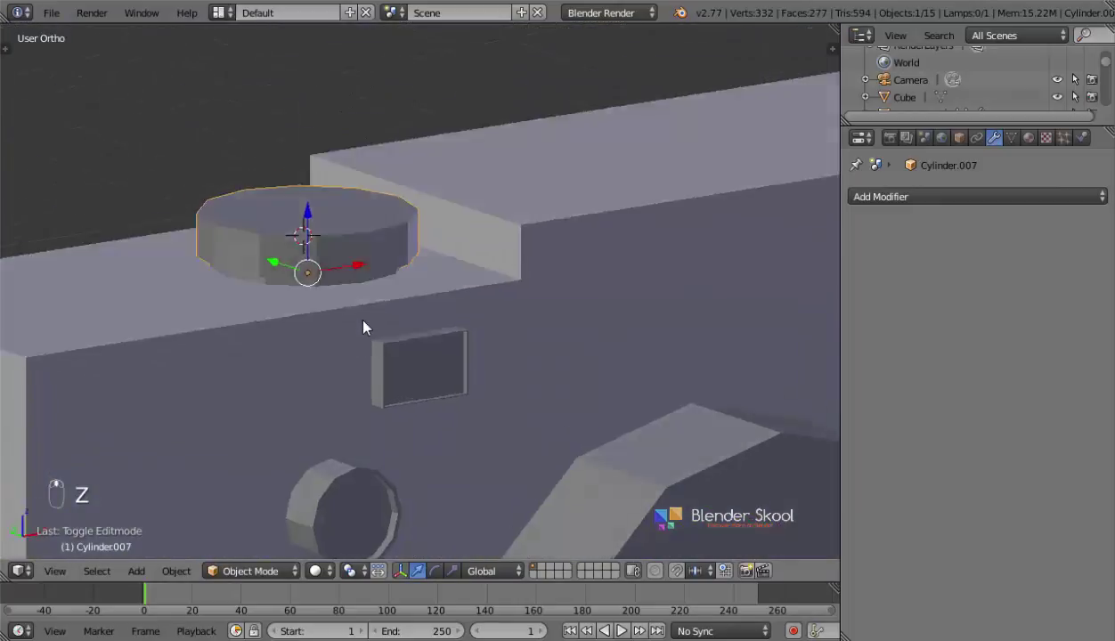
left_click_drag(169, 458, 310, 451)
middle_click(310, 450)
- Add Cylinder.008 at the top-left dial and flatten it into a wide thin base ring
key("z")
left_click_drag(308, 359, 388, 284)
key("shift+a")
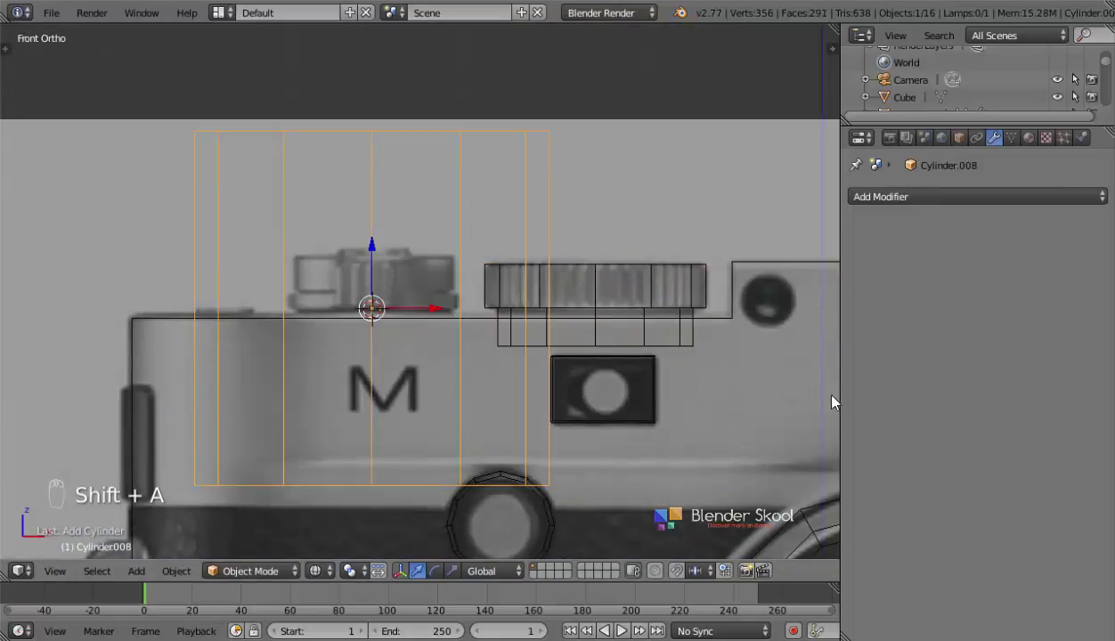
key("s")
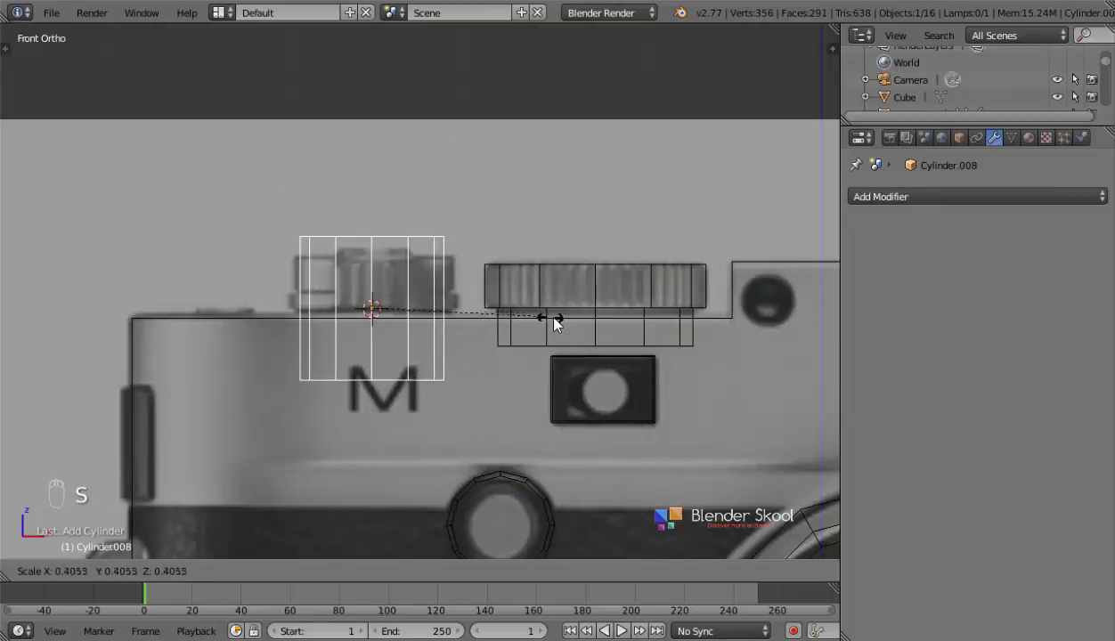
left_click_drag(428, 314, 425, 337)
key("s")
key("s")
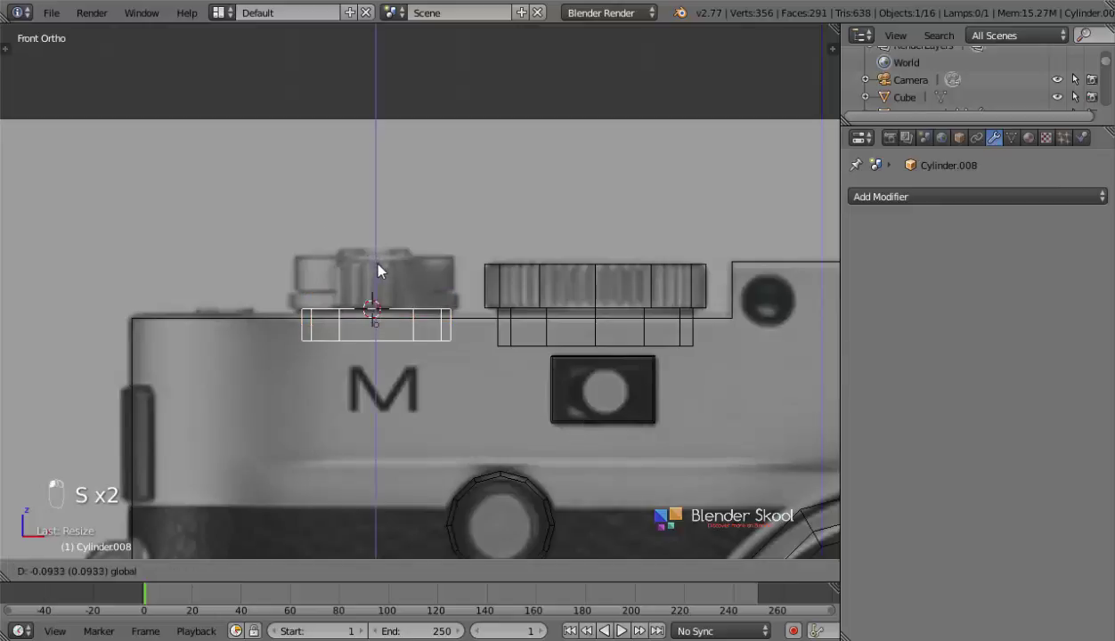
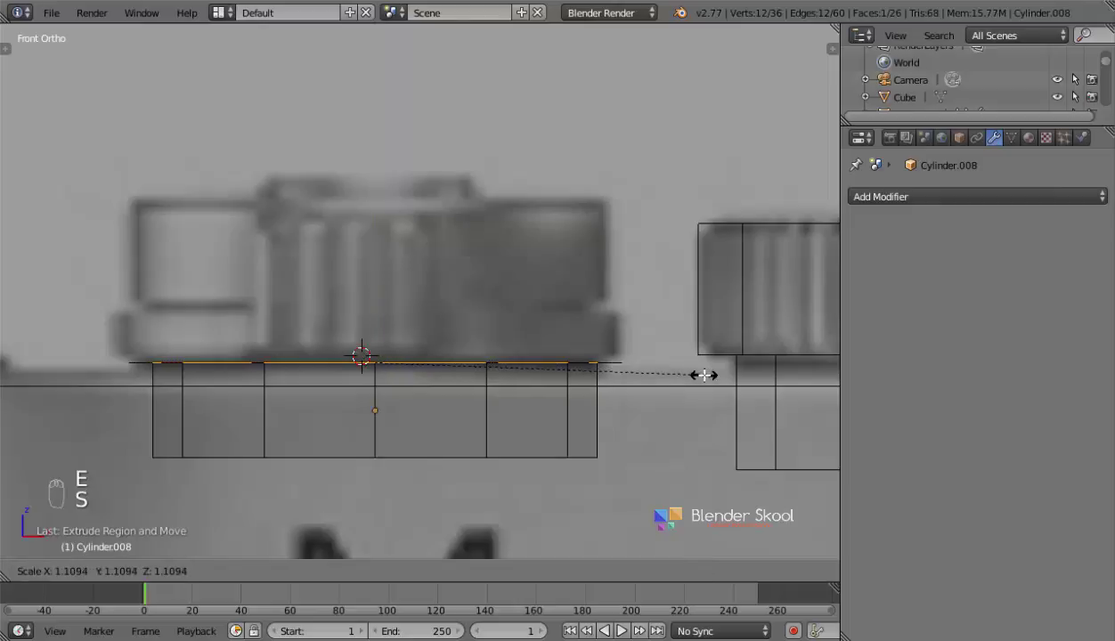
- Extrude and scale the ring's top edge upward into a taller stacked dial section
key("e")
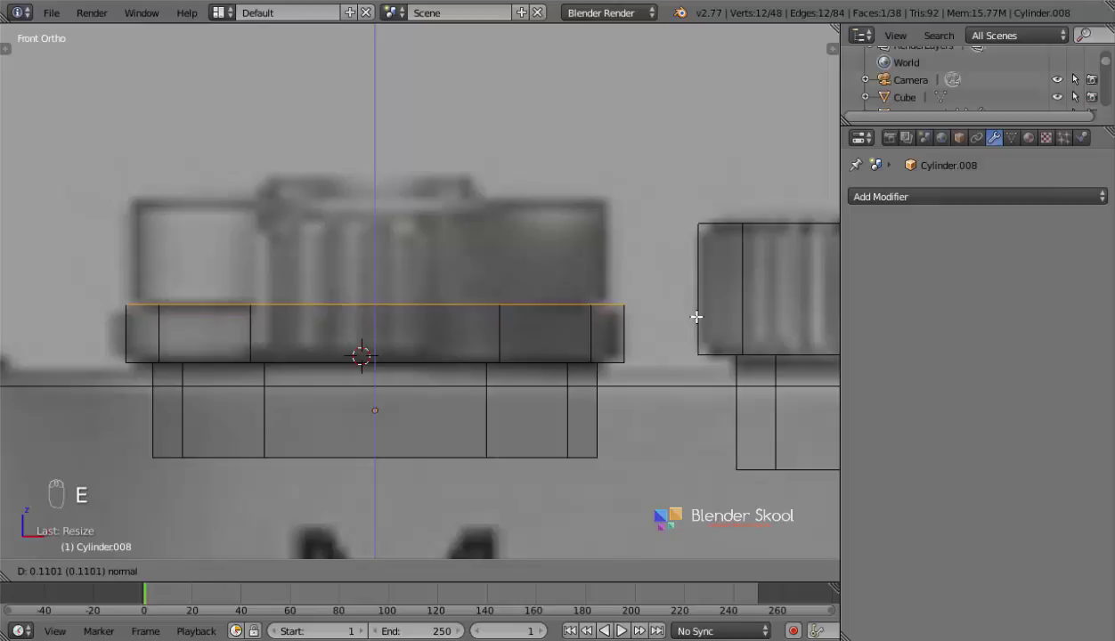
key("e")
key("s")
key("e")
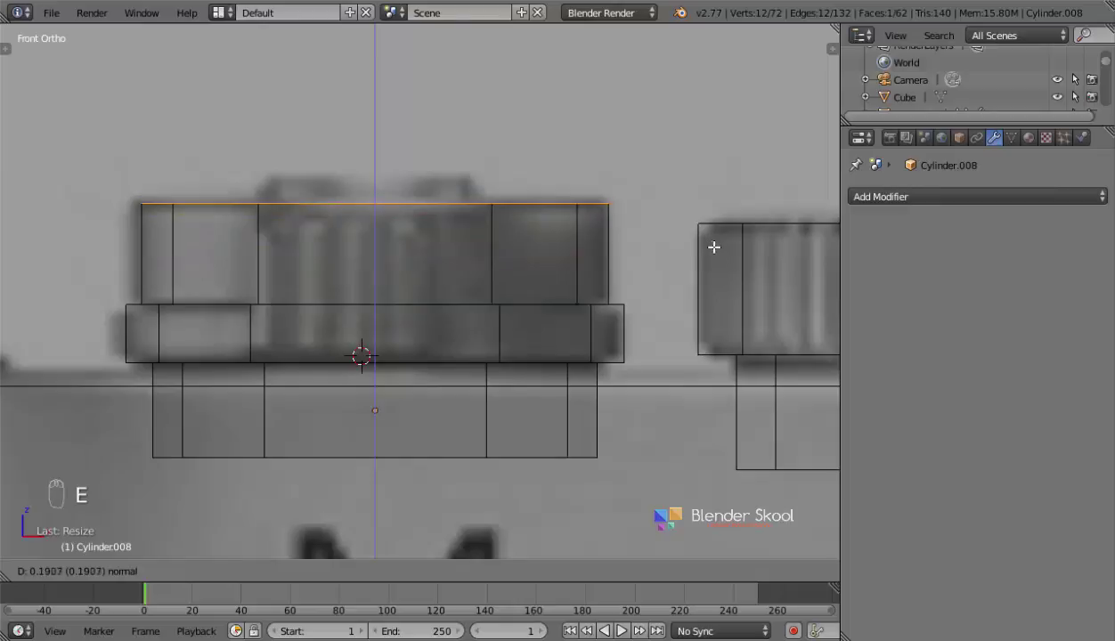
key("Tab")
key("z")
left_click_drag(662, 333, 54, 579)
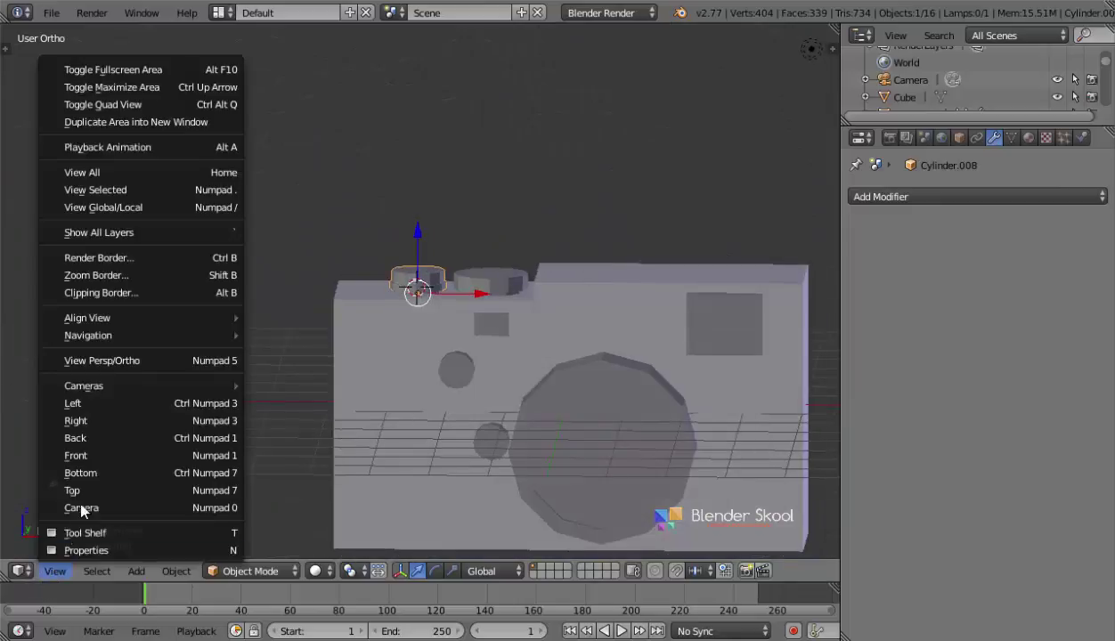
- Orbit around the model and return to the front reference view
left_click_drag(110, 462, 393, 321)
key("z")
middle_click(367, 349)
left_click_drag(432, 343, 257, 351)
key("a")
key("b")
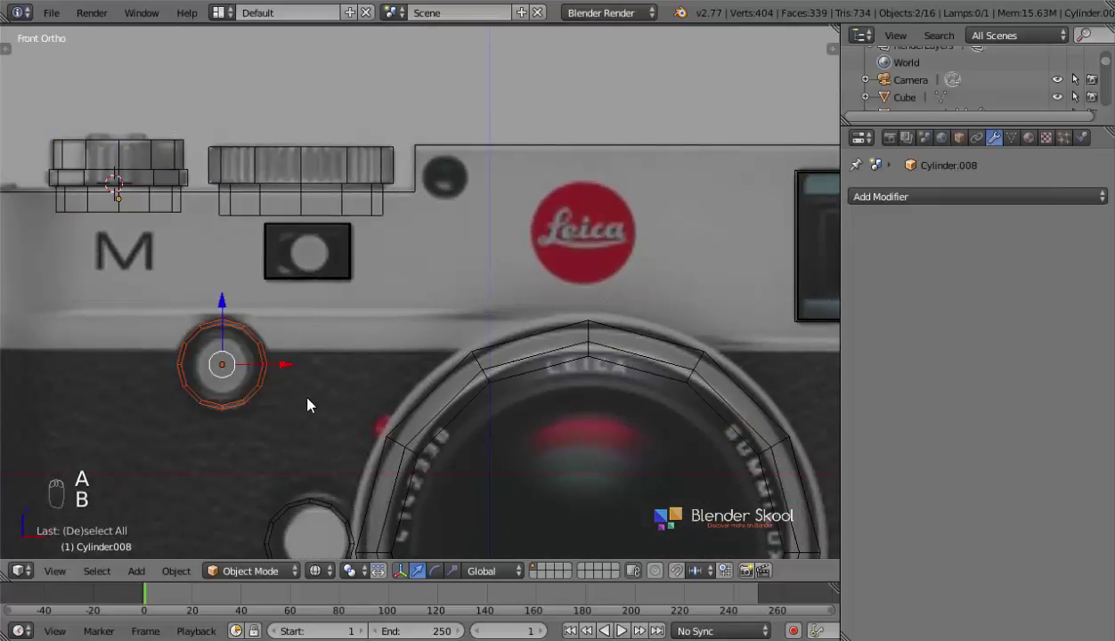
left_click_drag(283, 380, 457, 225)
- Duplicate a cylinder into a small button scaled and moved over the dark knob beside the Leica logo
key("shift+d")
key("s")
key("z")
left_click_drag(495, 359, 472, 402)
key("z")
left_click_drag(463, 441, 454, 436)
key("g")
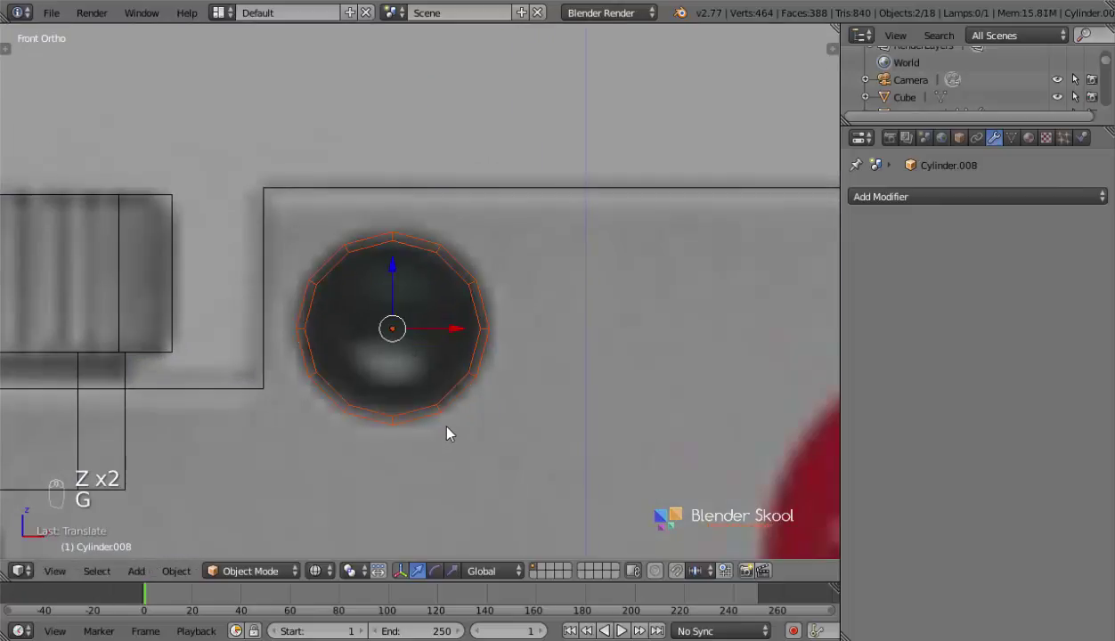
middle_click(325, 288)
key("z")
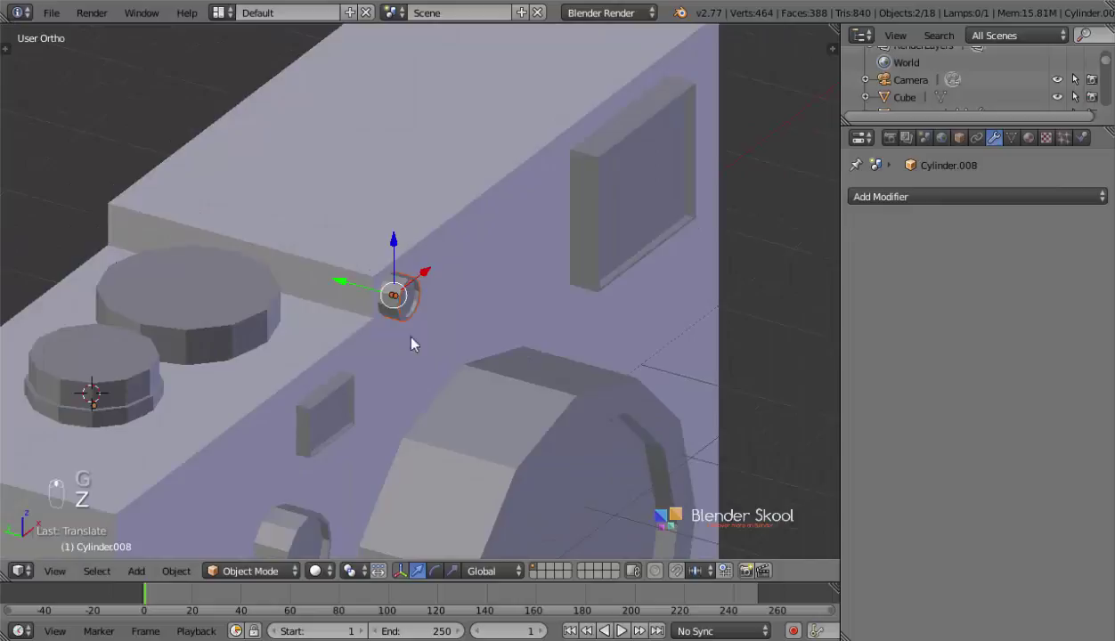
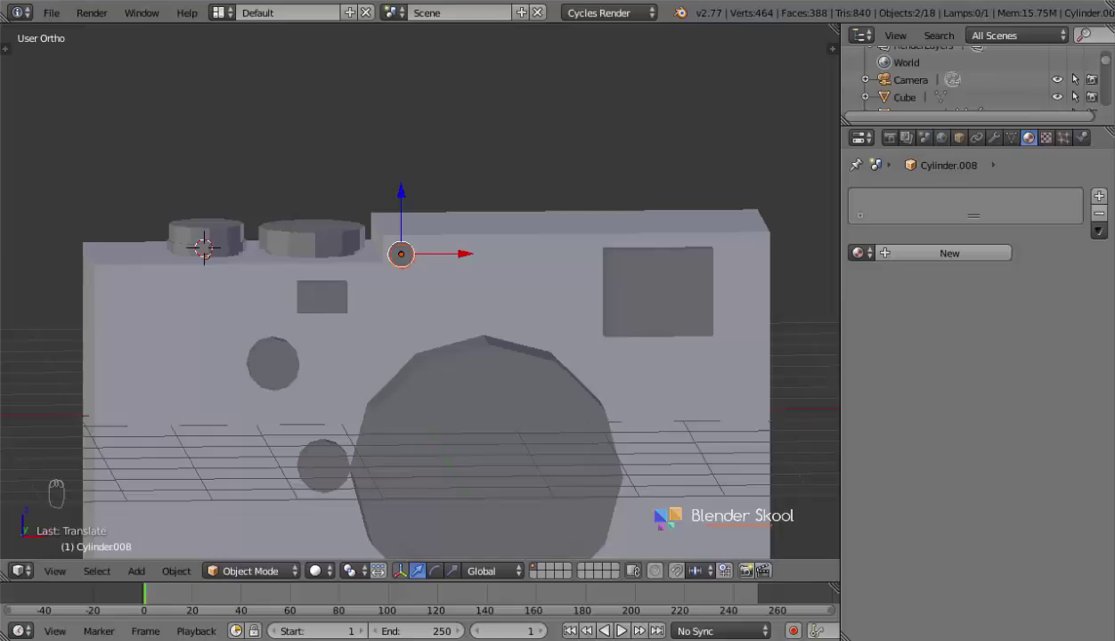
- Orbit around the camera and recentre the front view on the body cube
left_click_drag(494, 439, 258, 334)
left_click_drag(469, 244, 259, 334)
left_click_drag(258, 334, 830, 379)
left_click_drag(968, 347, 496, 379)
left_click_drag(496, 379, 58, 579)
left_click_drag(101, 463, 324, 419)
key("z")
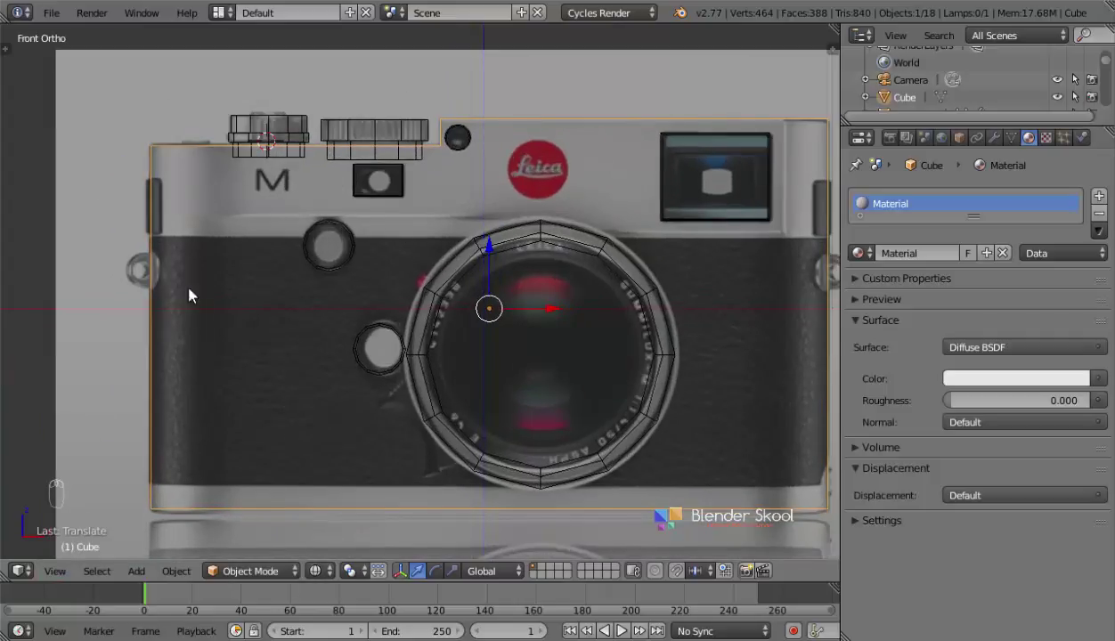
key("Tab")
key("Tab")
left_click_drag(609, 386, 85, 424)
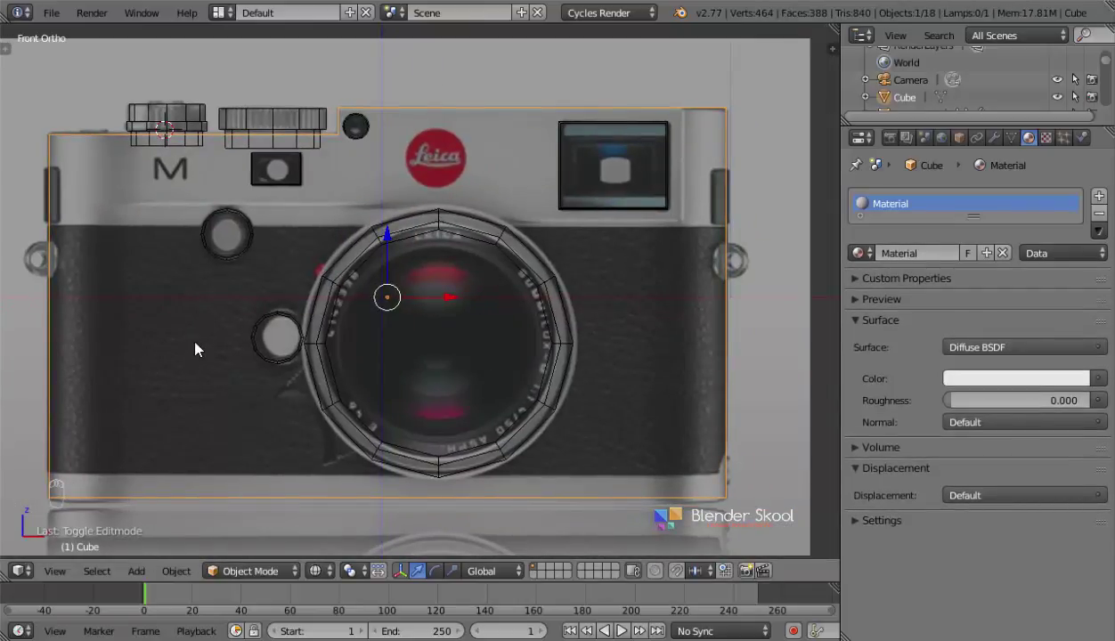
- Cut two horizontal loops across the body and give it a Grey Diffuse material, hex CECECE
key("Tab")
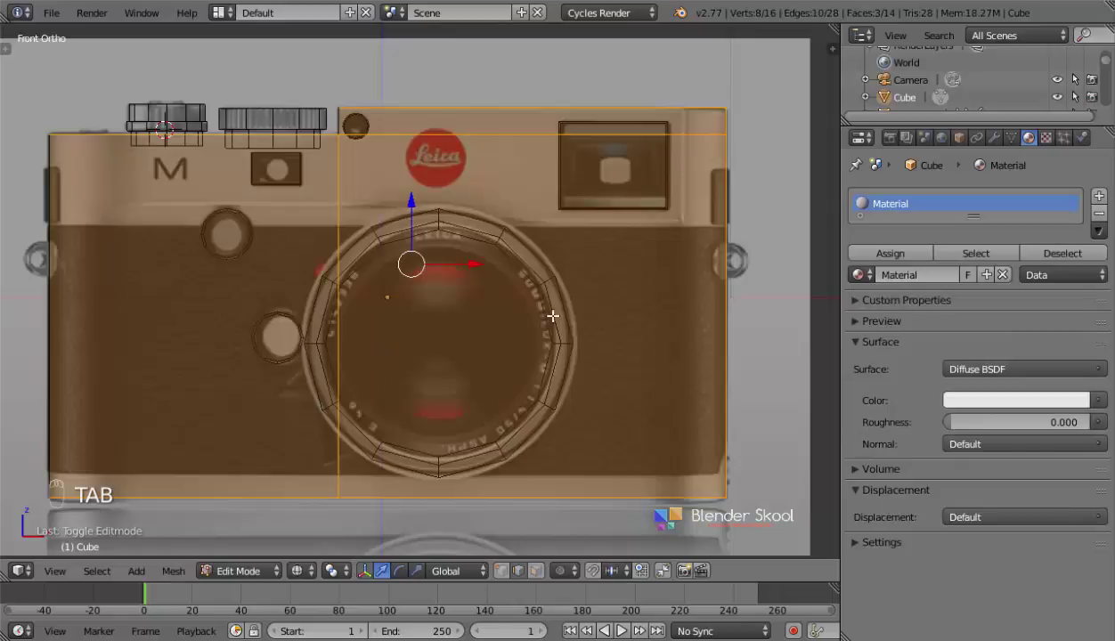
key("ctrl+r")
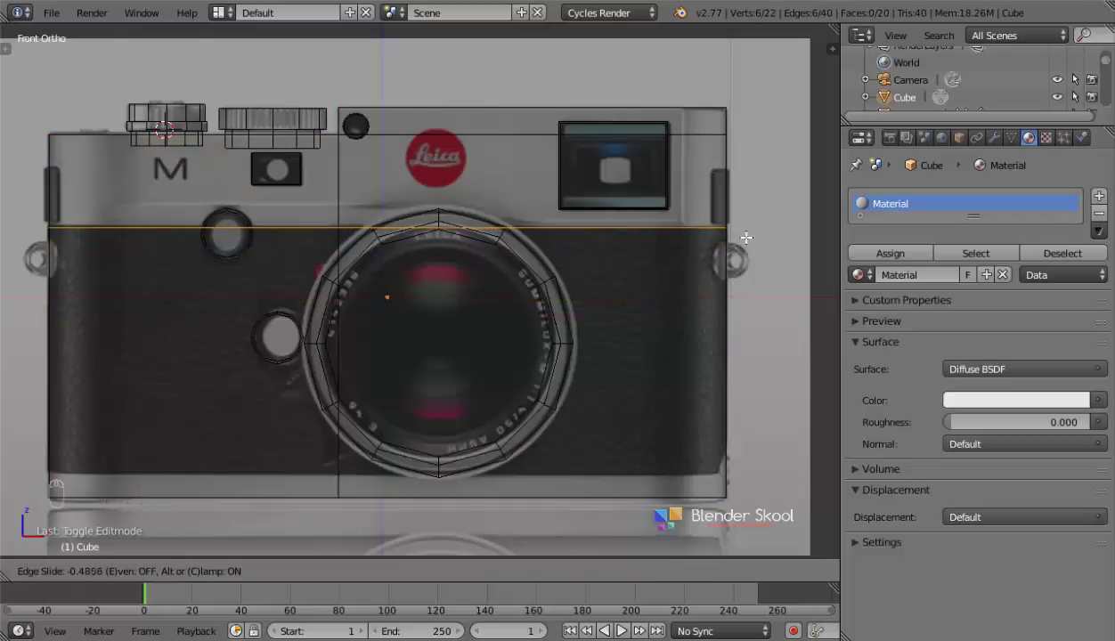
key("ctrl+r")
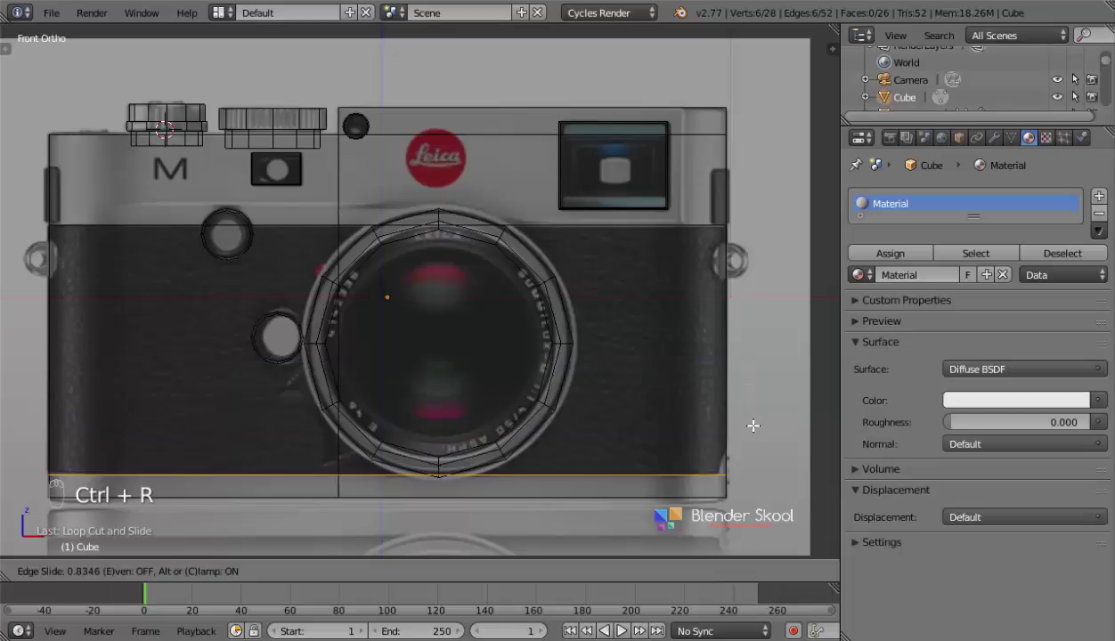
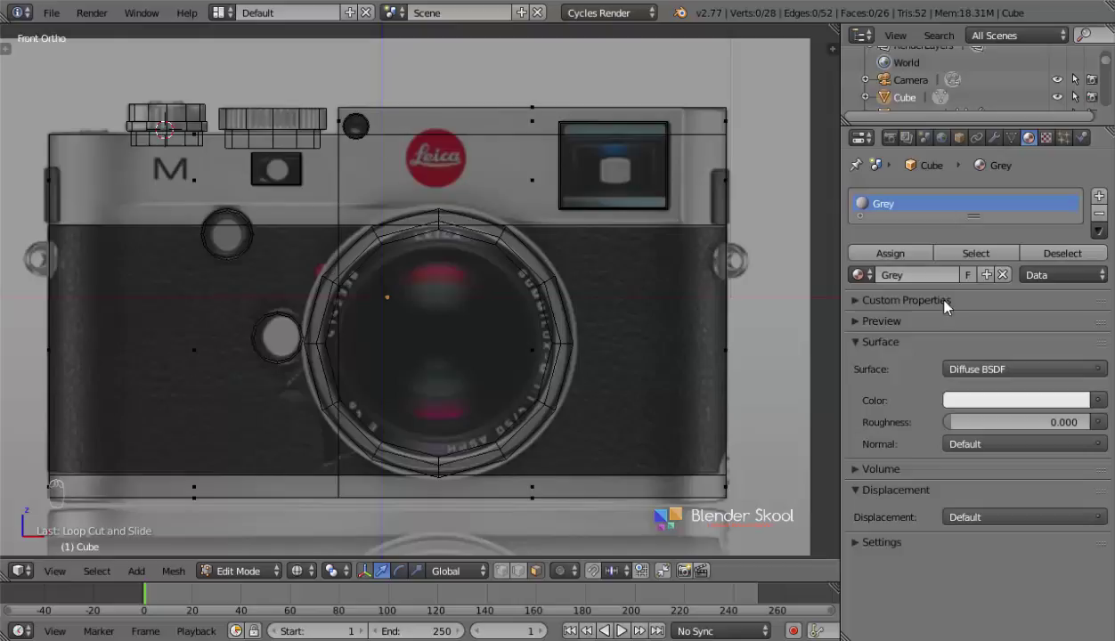
left_click_drag(1022, 404, 980, 314)
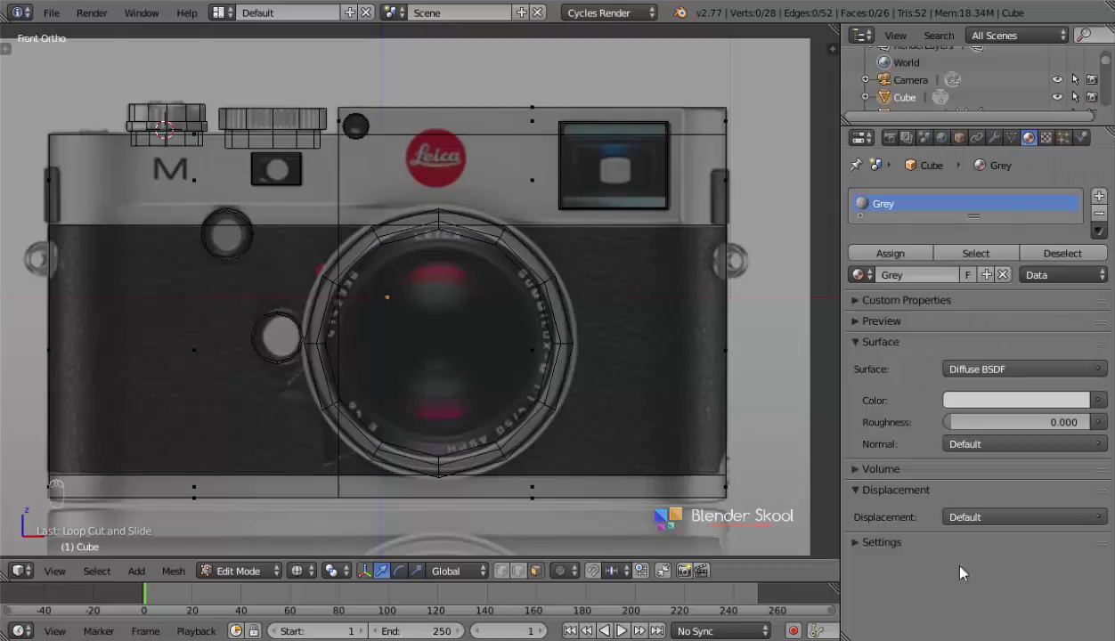
- Leave mesh editing and orbit around the body to review the Grey material
left_click_drag(899, 547, 528, 267)
key("Tab")
key("z")
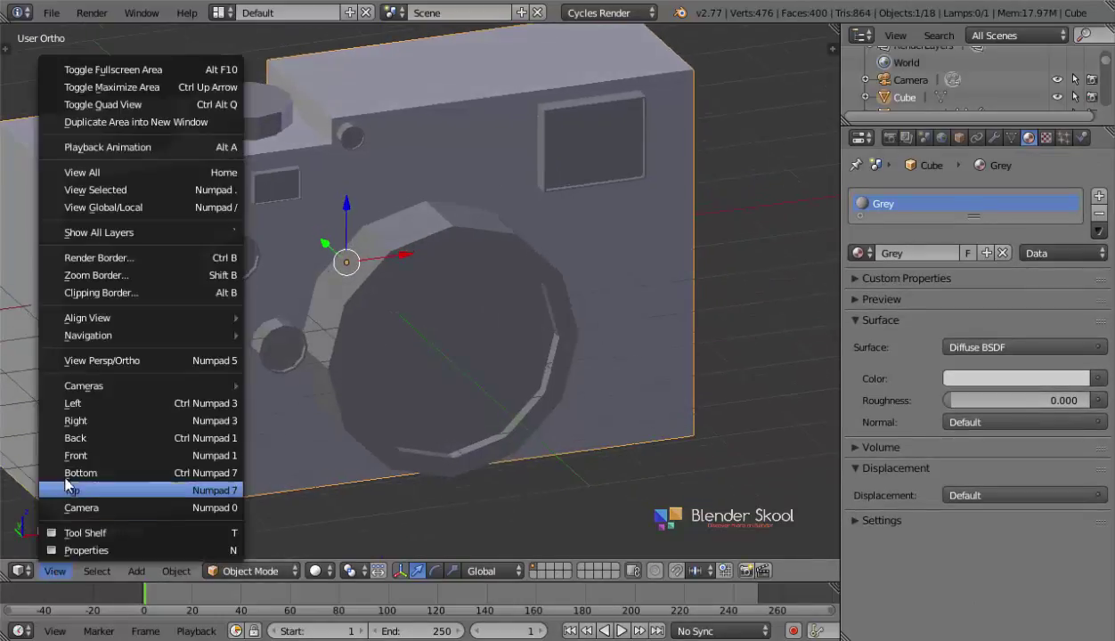
left_click_drag(79, 431, 567, 365)
left_click_drag(566, 365, 988, 423)
key("z")
left_click_drag(987, 423, 526, 327)
key("z")
middle_click(365, 268)
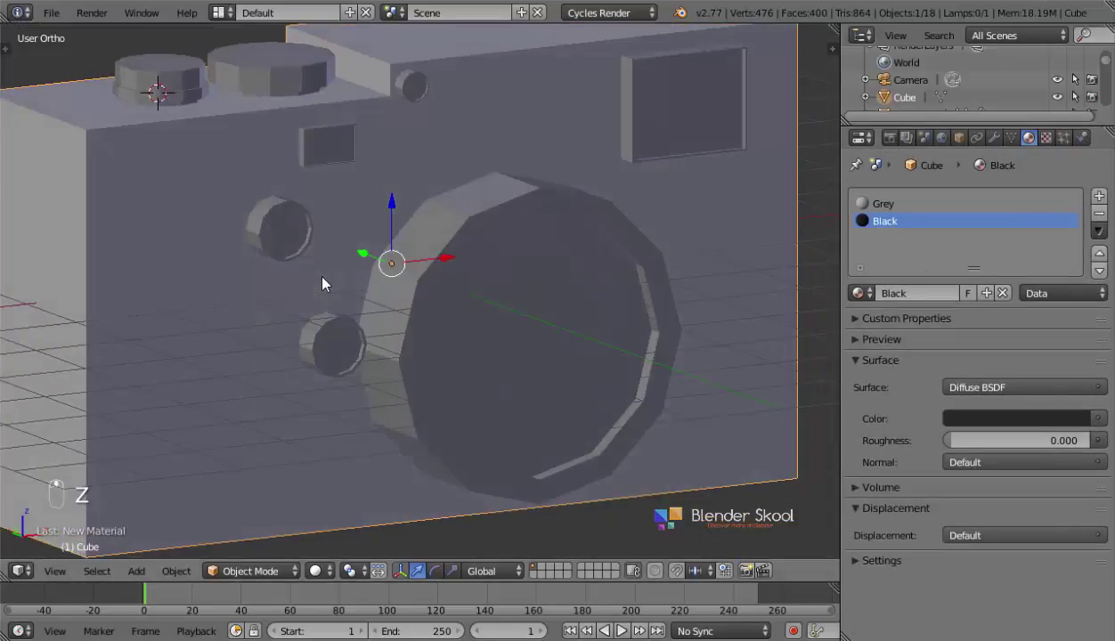
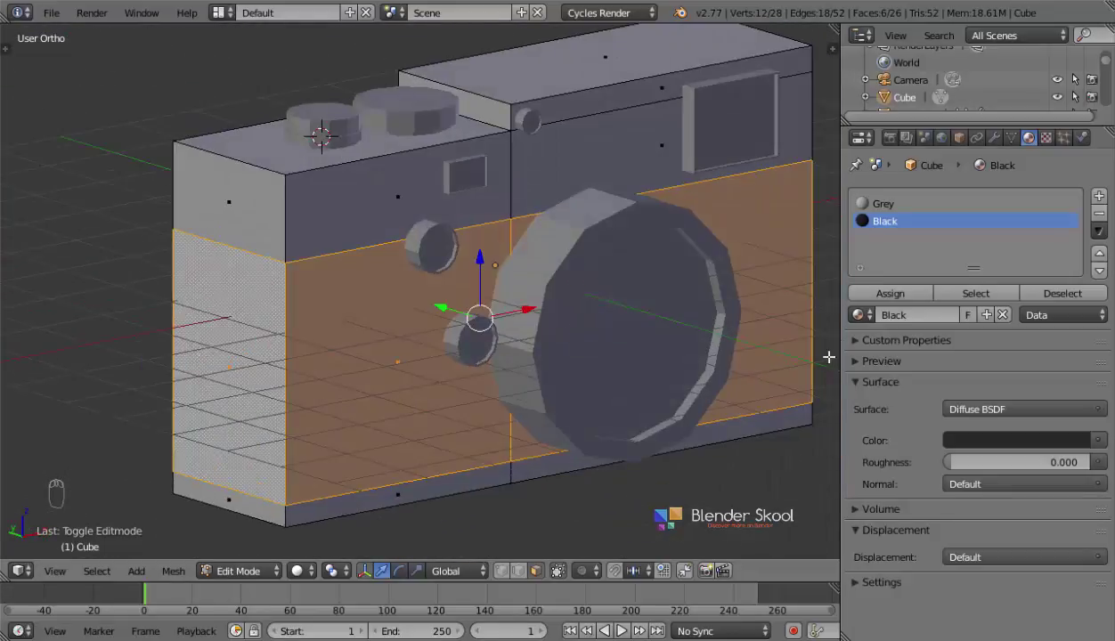
- Create a dark Black Diffuse material and assign it to the body's middle band of faces
left_click_drag(903, 297, 561, 360)
key("Tab")
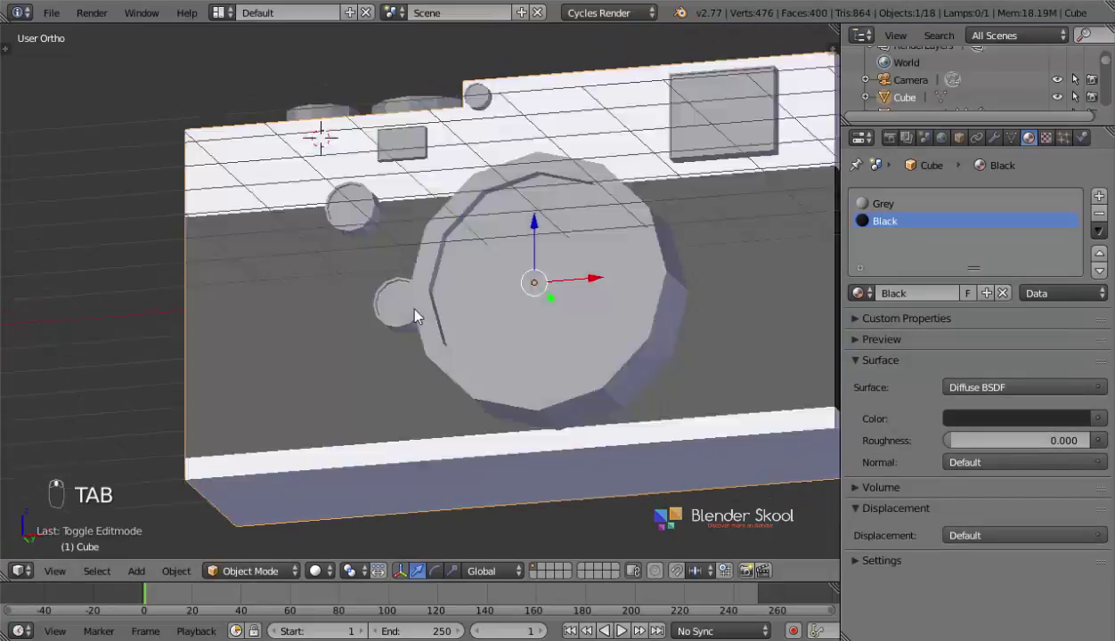
left_click(61, 579)
left_click(95, 458)
middle_click(305, 356)
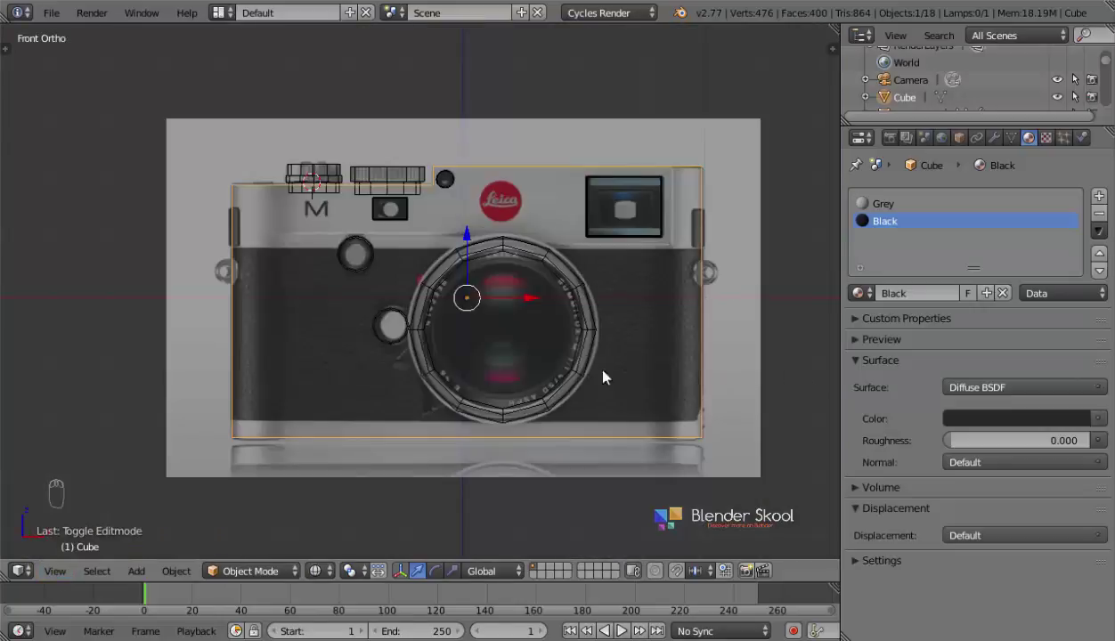
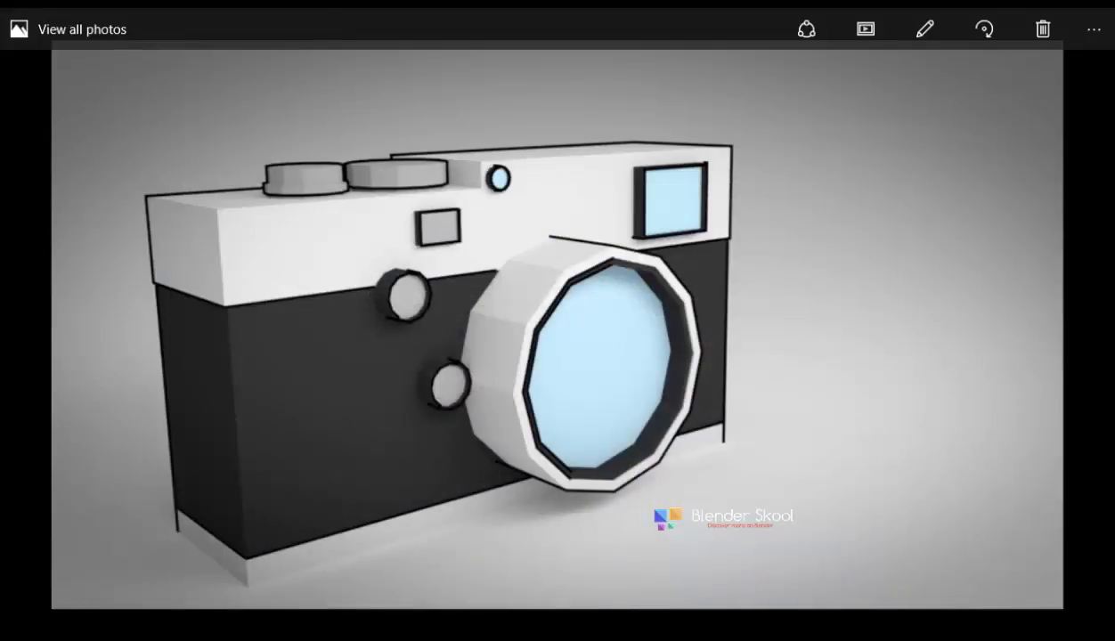
left_click(866, 246)
left_click(670, 401)
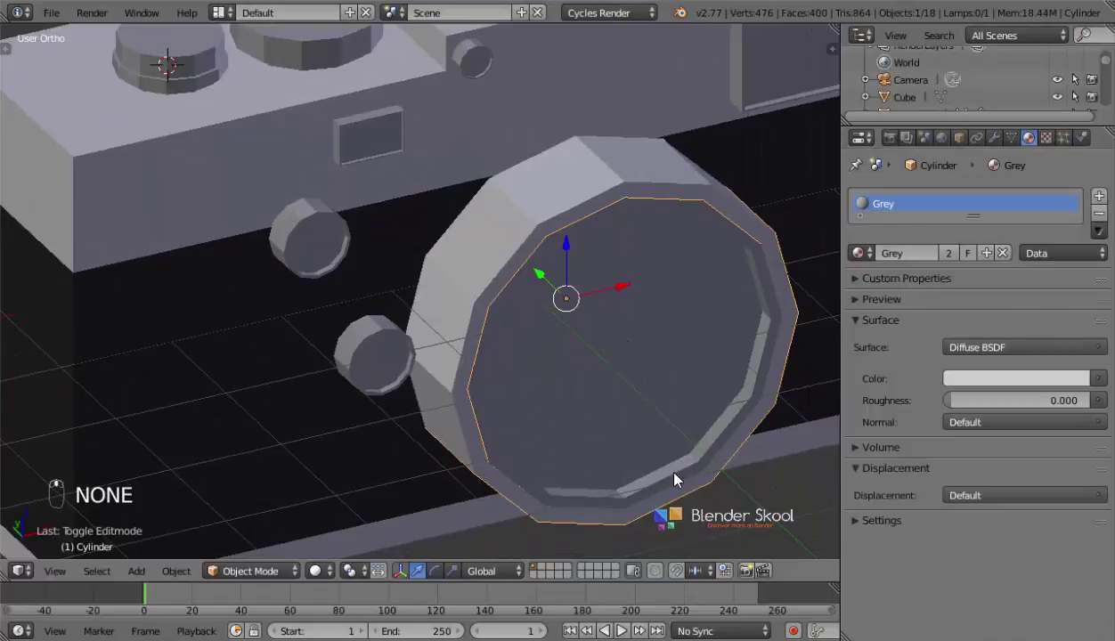
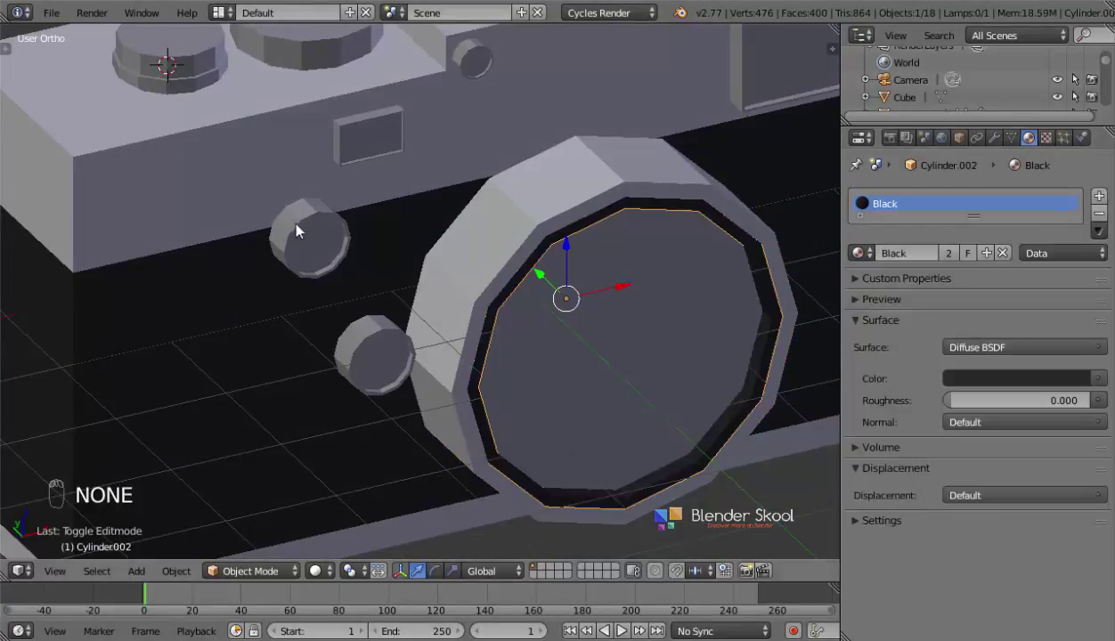
- Assign the existing Black material to the lower front button, the viewfinder frame and the small top button
right_click(887, 248)
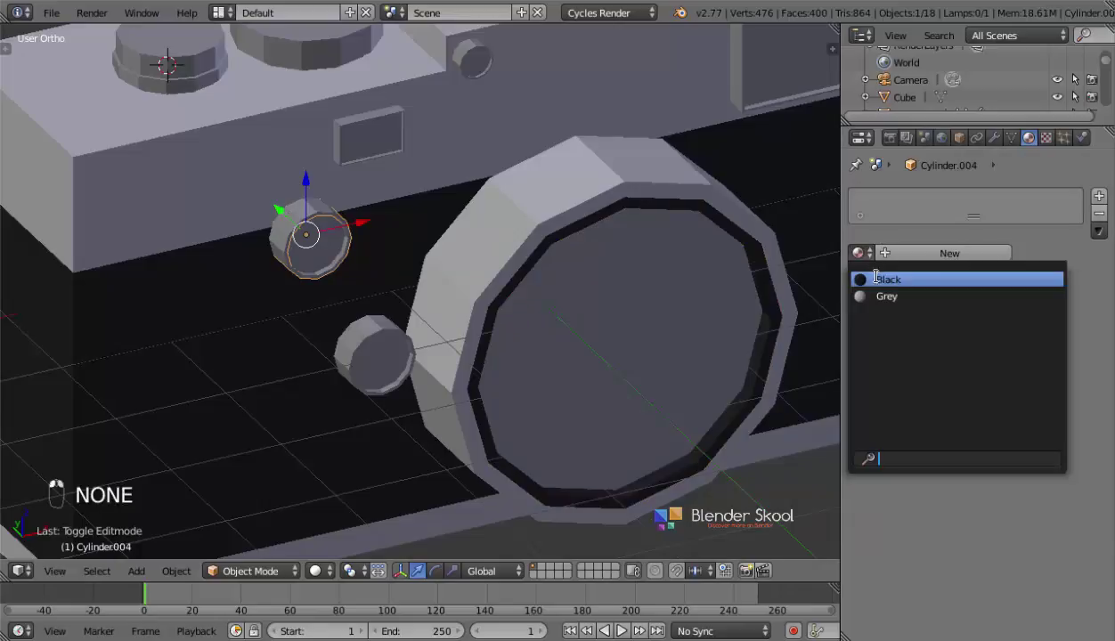
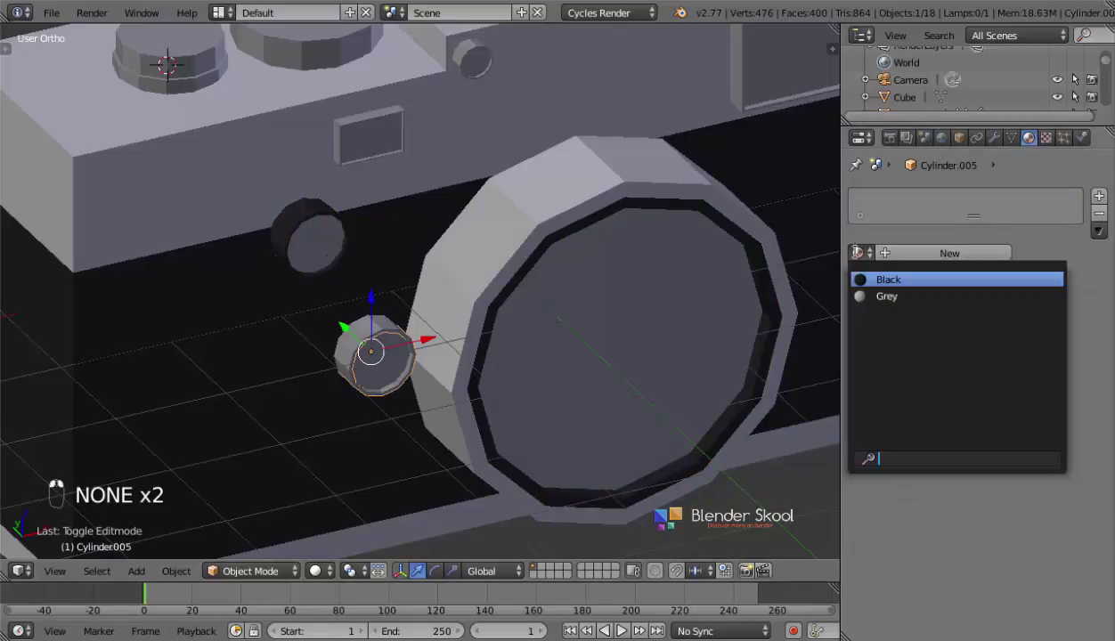
left_click(580, 384)
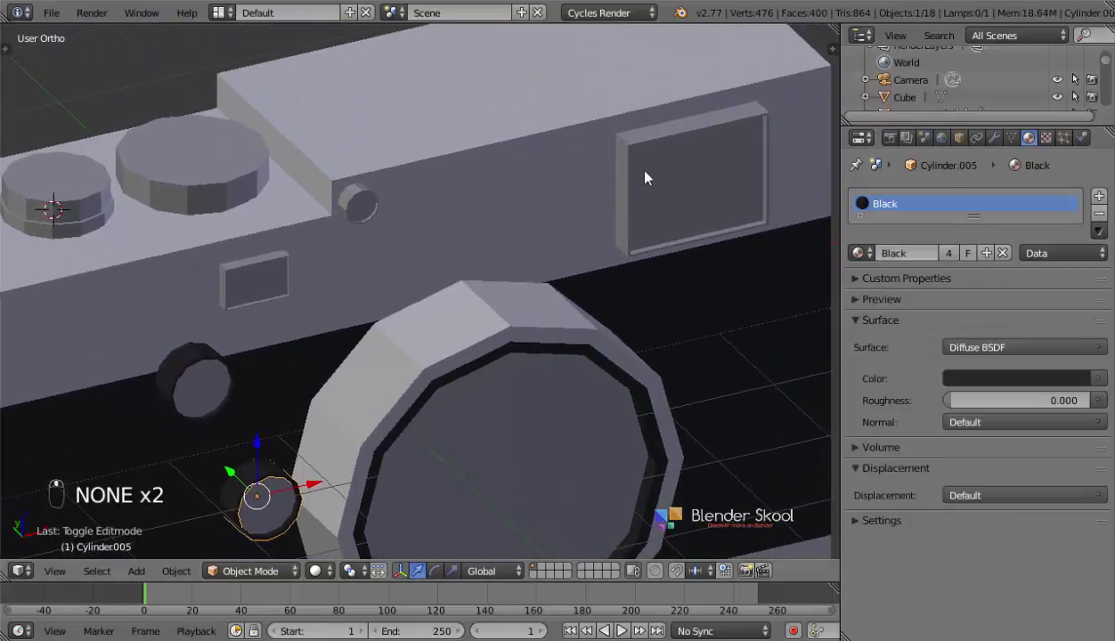
right_click(872, 260)
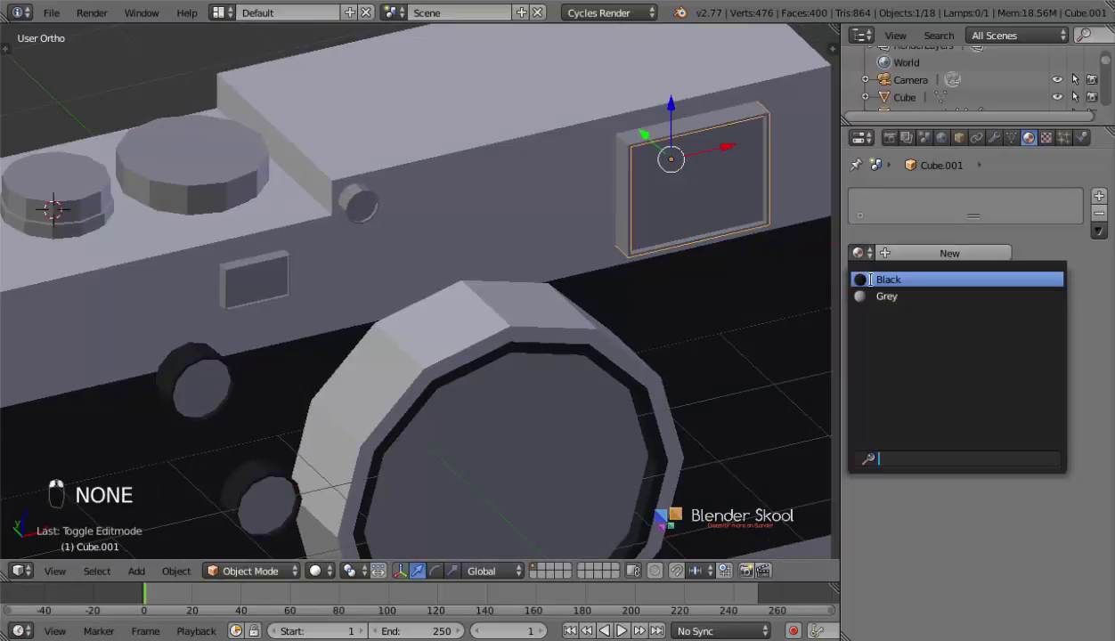
left_click_drag(731, 315, 389, 253)
left_click(410, 263)
right_click(865, 287)
left_click(761, 264)
middle_click(480, 207)
left_click(679, 234)
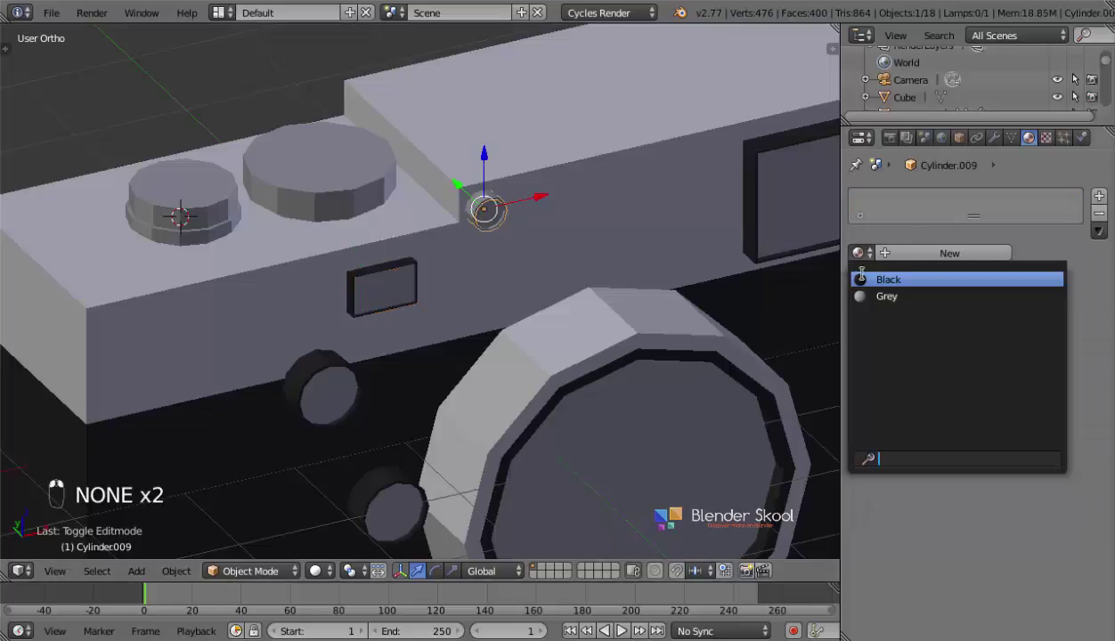
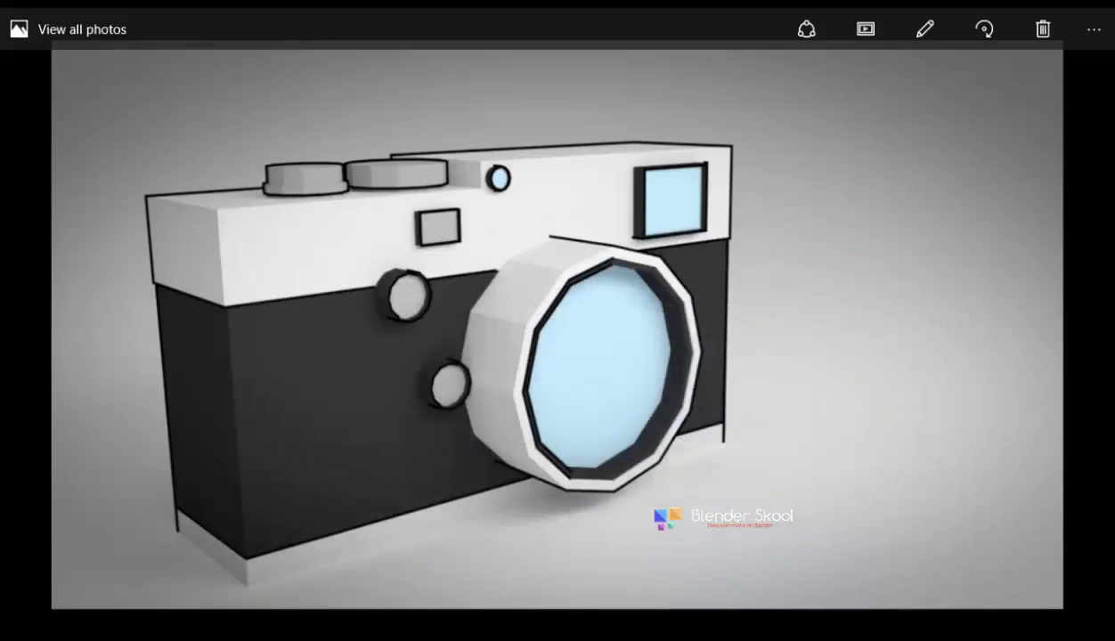
left_click_drag(486, 453, 389, 383)
left_click_drag(392, 379, 227, 283)
key("z")
key("z")
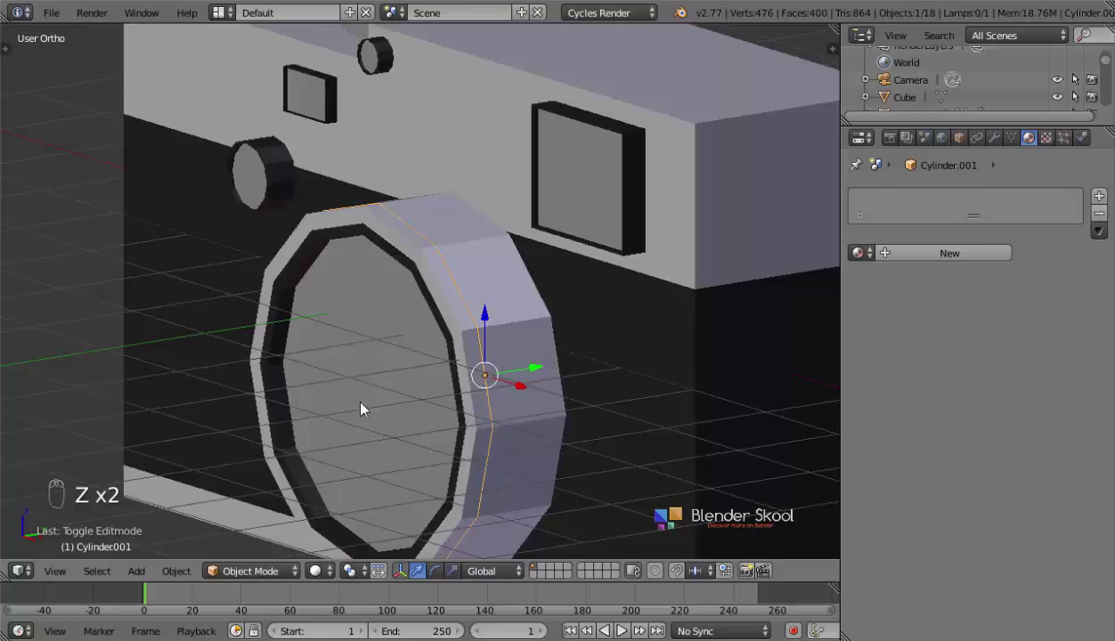
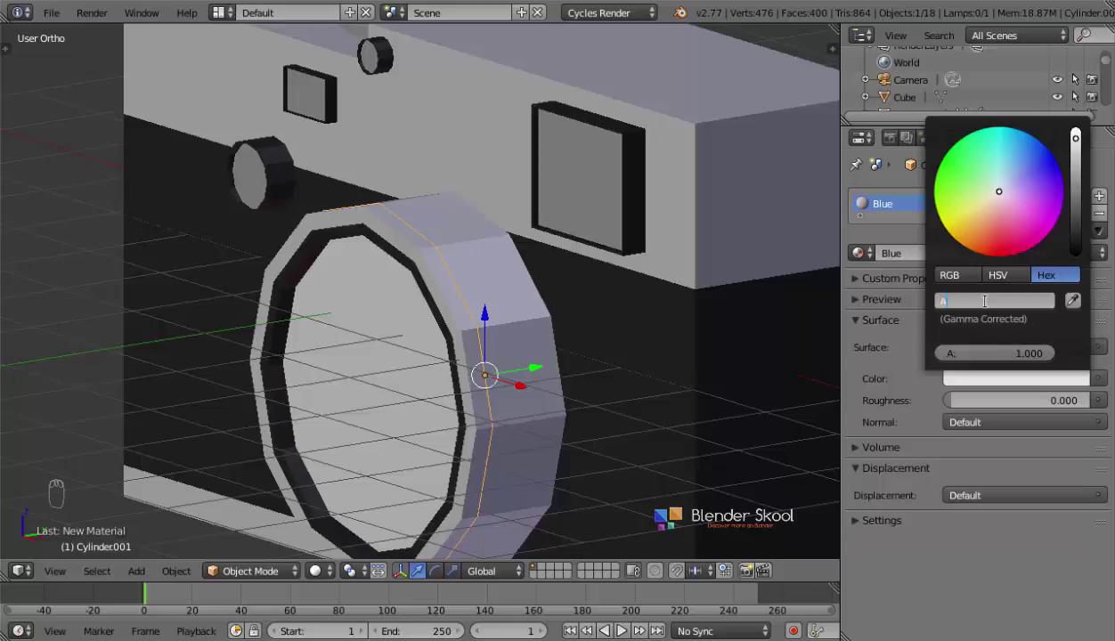
- Confirm the light blue colour for the Blue lens-glass material and zoom to the top dials
key("c")
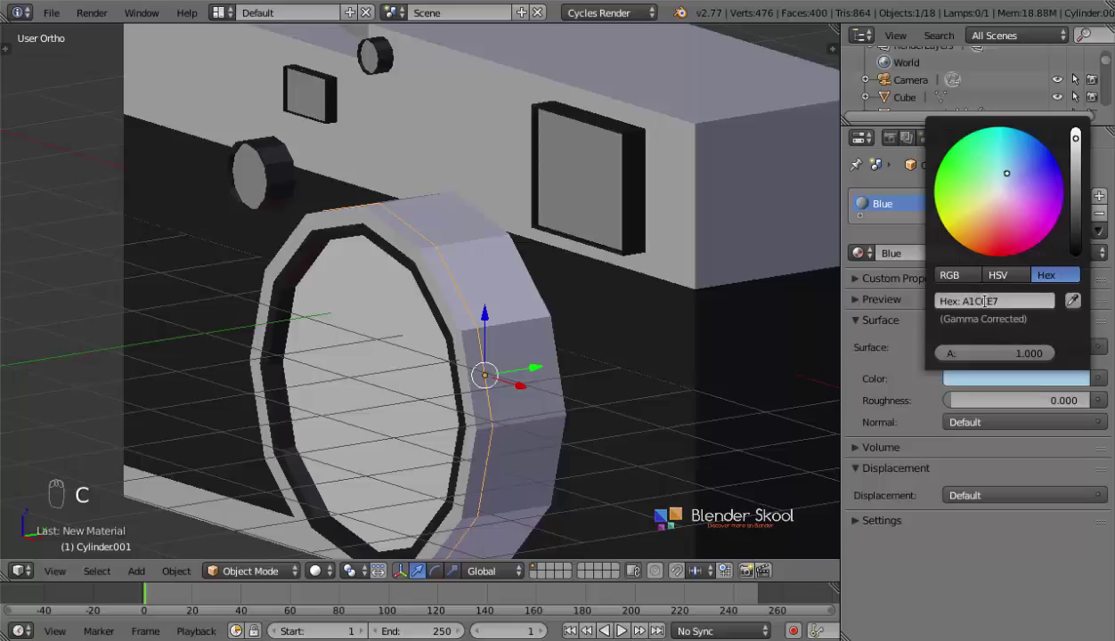
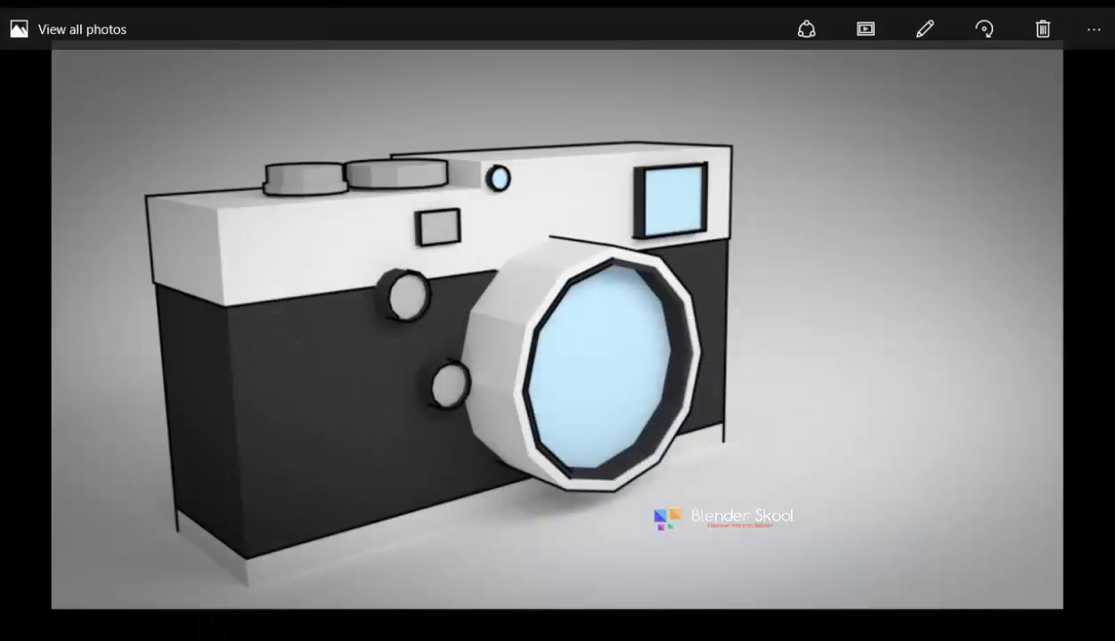
left_click_drag(455, 134, 626, 223)
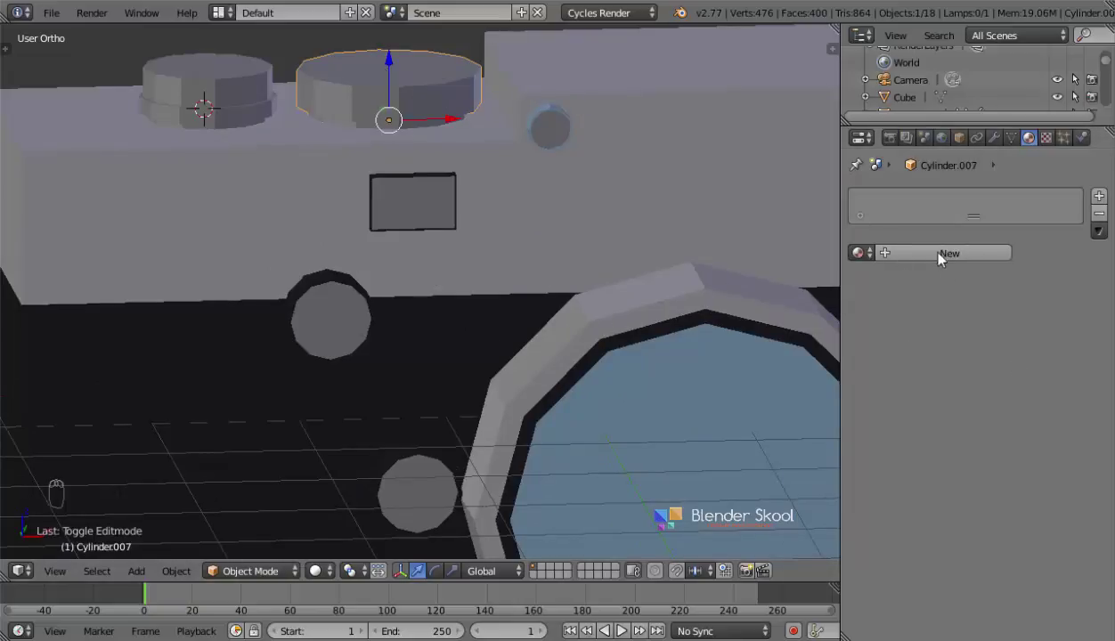
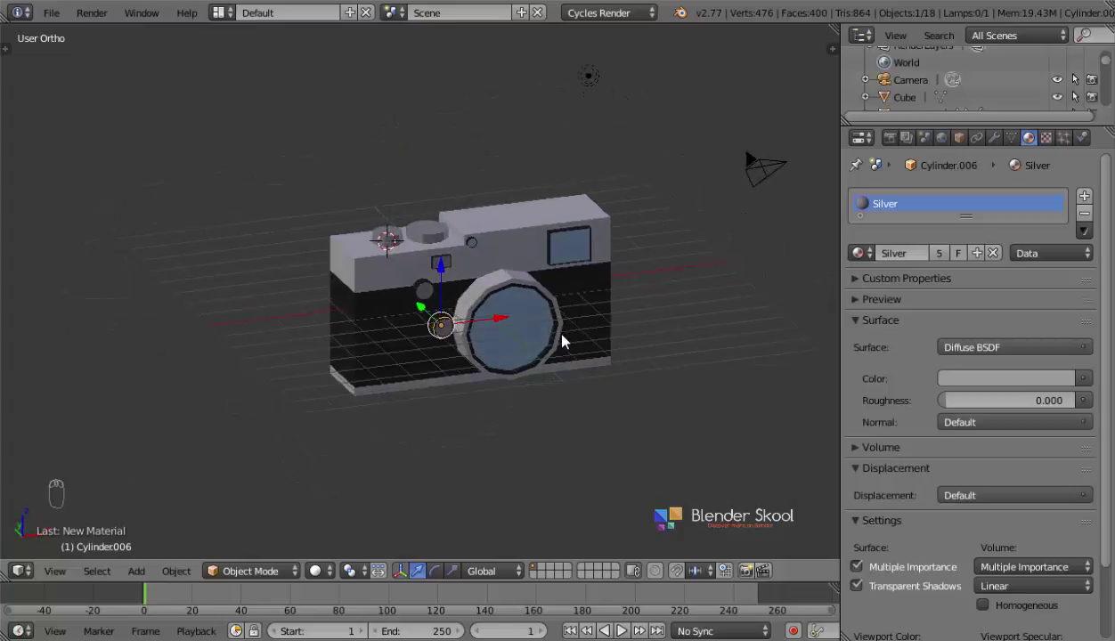
- Assign the shared Silver material to the small front button, then select every object and view as wireframe
left_click_drag(549, 324, 659, 163)
left_click(660, 163)
key("x")
right_click(660, 163)
left_click_drag(660, 163, 459, 382)
left_click_drag(458, 382, 396, 244)
key("z")
key("b")
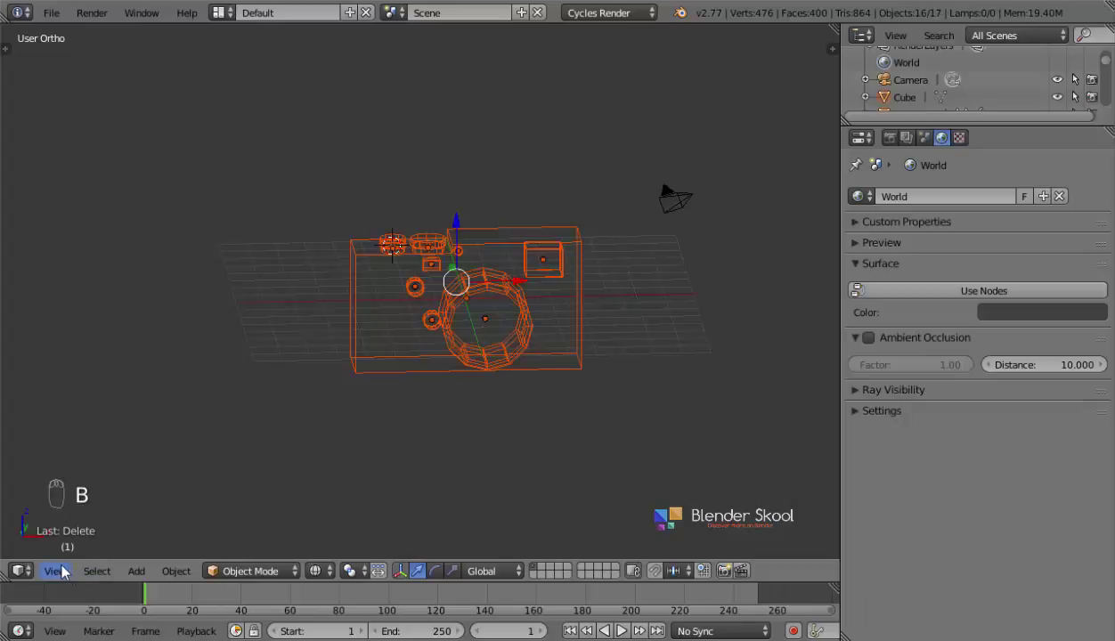
- Switch to Front view and hide the background reference images
left_click_drag(101, 454, 654, 231)
key("n")
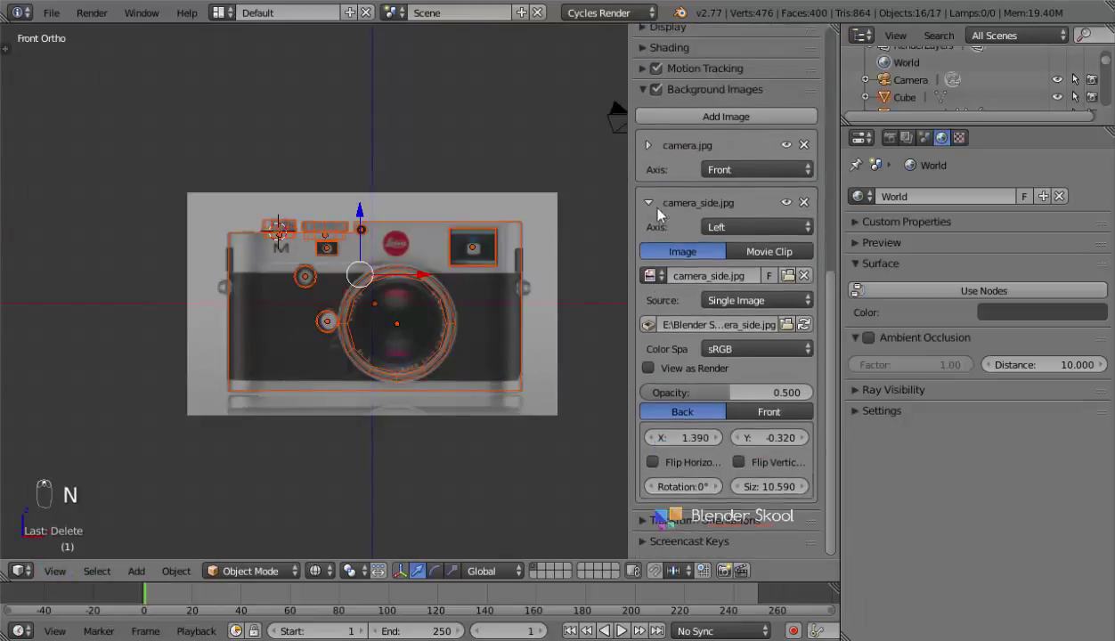
left_click_drag(662, 166, 717, 421)
key("n")
key("s")
key("g")
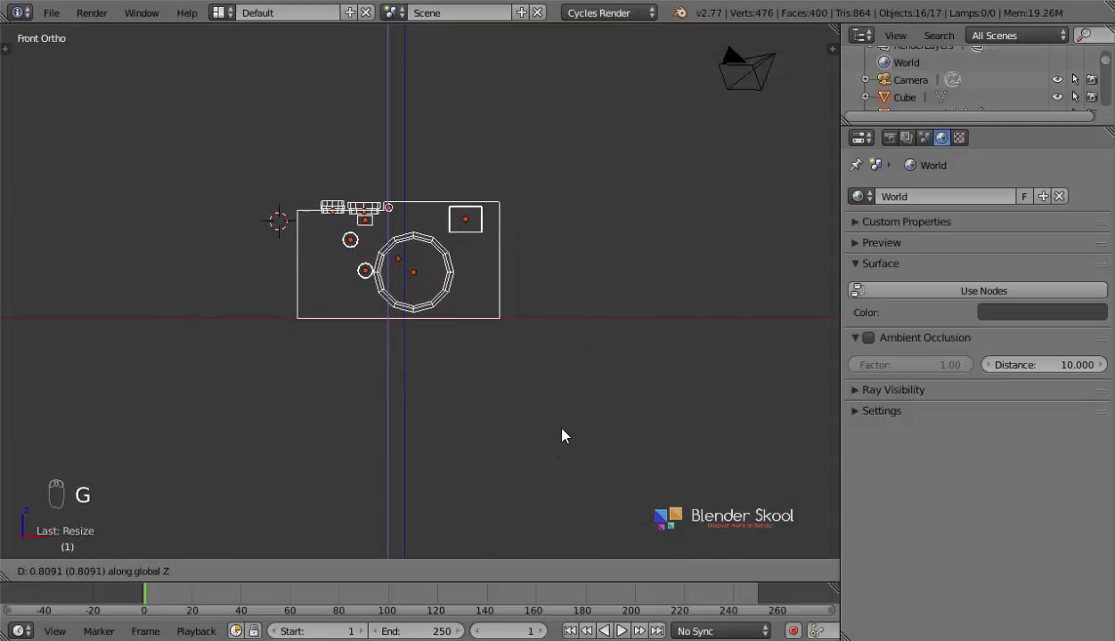
- Add a new mesh Plane at the origin beside the camera model
left_click_drag(460, 335, 388, 184)
key("z")
key("s")
key("shift+a")
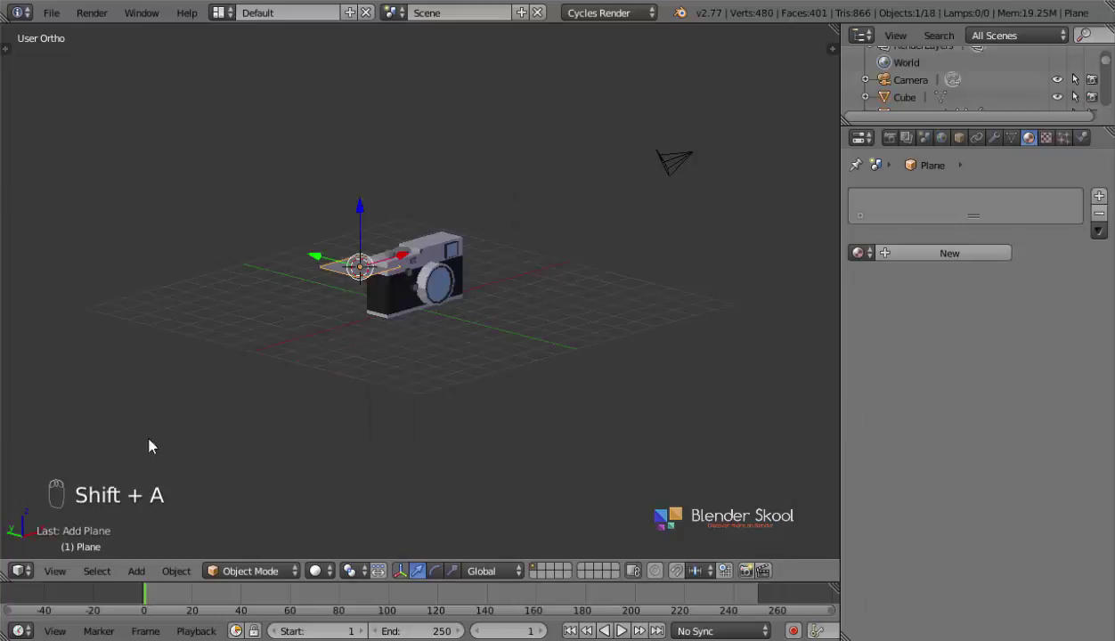
- Recentre the 3D cursor, view from the front and begin scaling up the plane beneath the camera
left_click_drag(95, 459, 264, 211)
key("x")
left_click_drag(265, 211, 458, 300)
key("shift+c")
middle_click(362, 325)
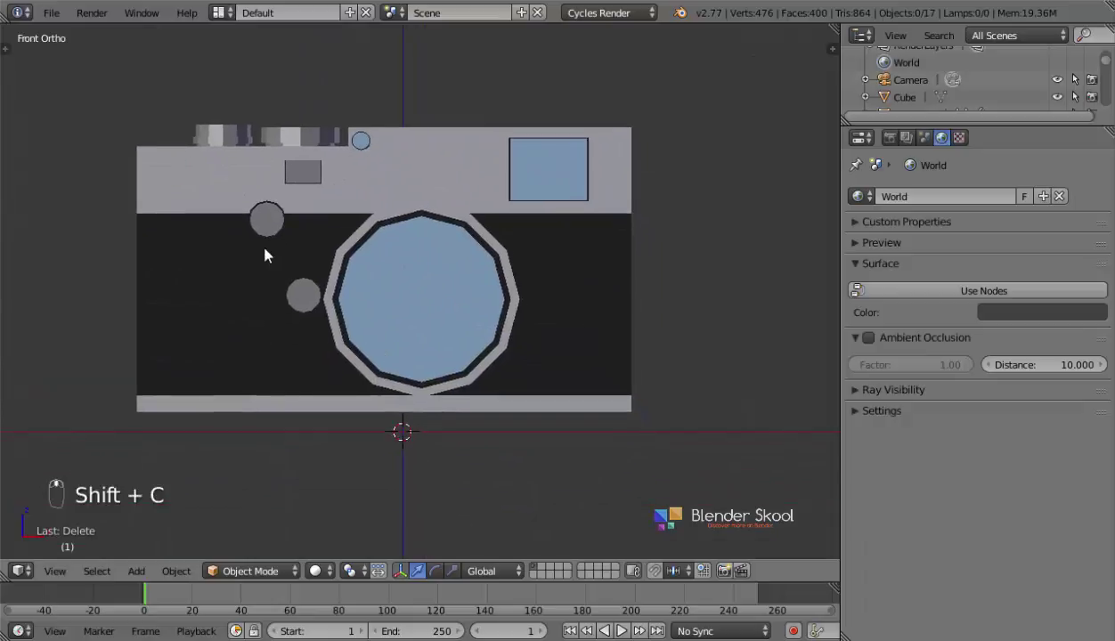
key("shift+a")
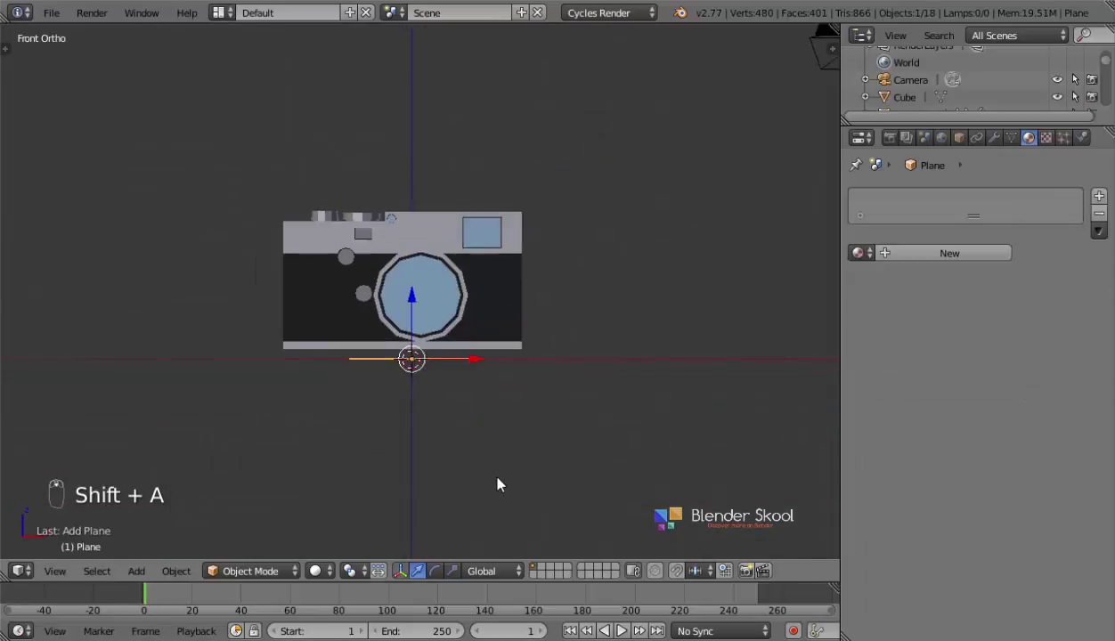
key("s")
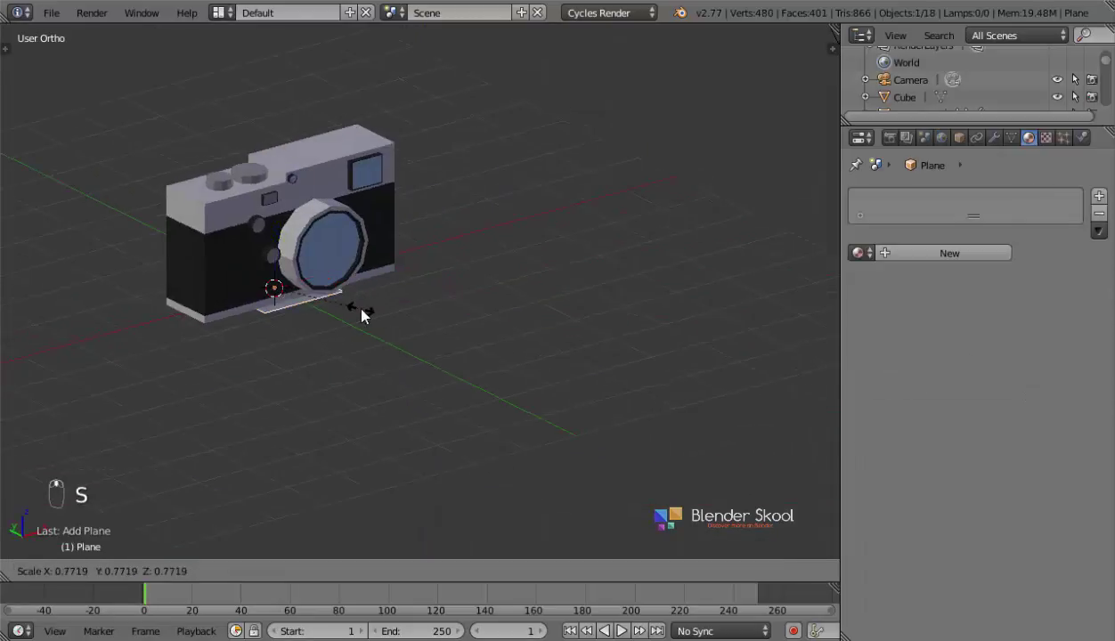
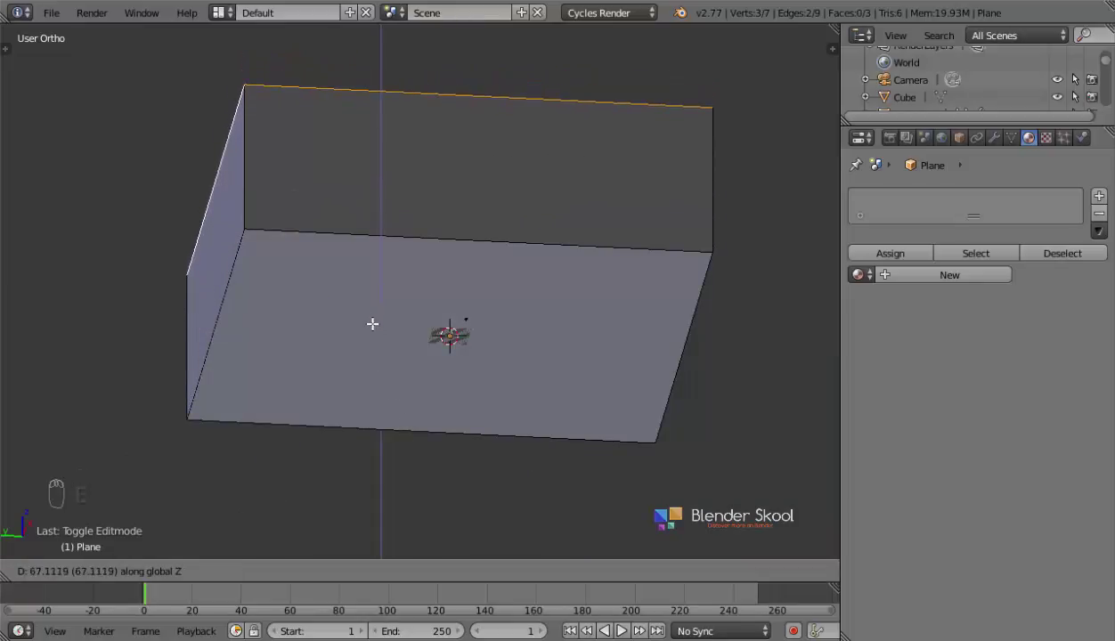
- Give the floor-and-wall plane a level-3 Subdivision Surface modifier to curve it smoothly
key("Tab")
left_click_drag(996, 135, 467, 305)
left_click_drag(468, 304, 66, 287)
key("t")
left_click_drag(65, 286, 953, 330)
key("t")
middle_click(953, 329)
left_click_drag(975, 319, 184, 516)
middle_click(184, 516)
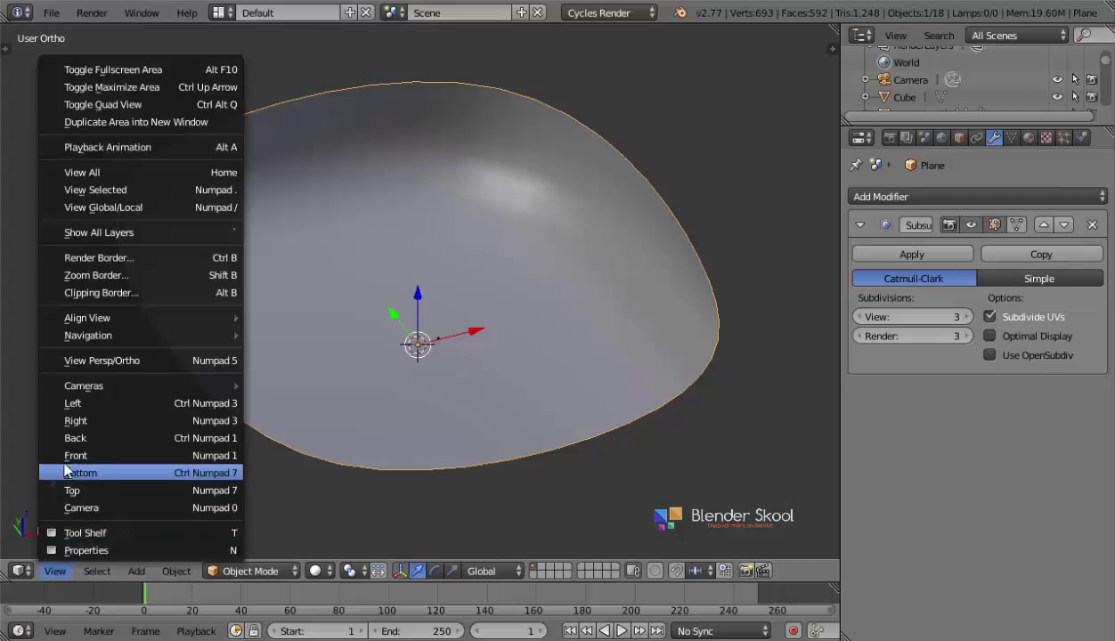
left_click_drag(70, 462, 587, 320)
key("z")
key("z")
- Add two edge loops with Ctrl+R near the backdrop's edges to tighten the bend
key("Tab")
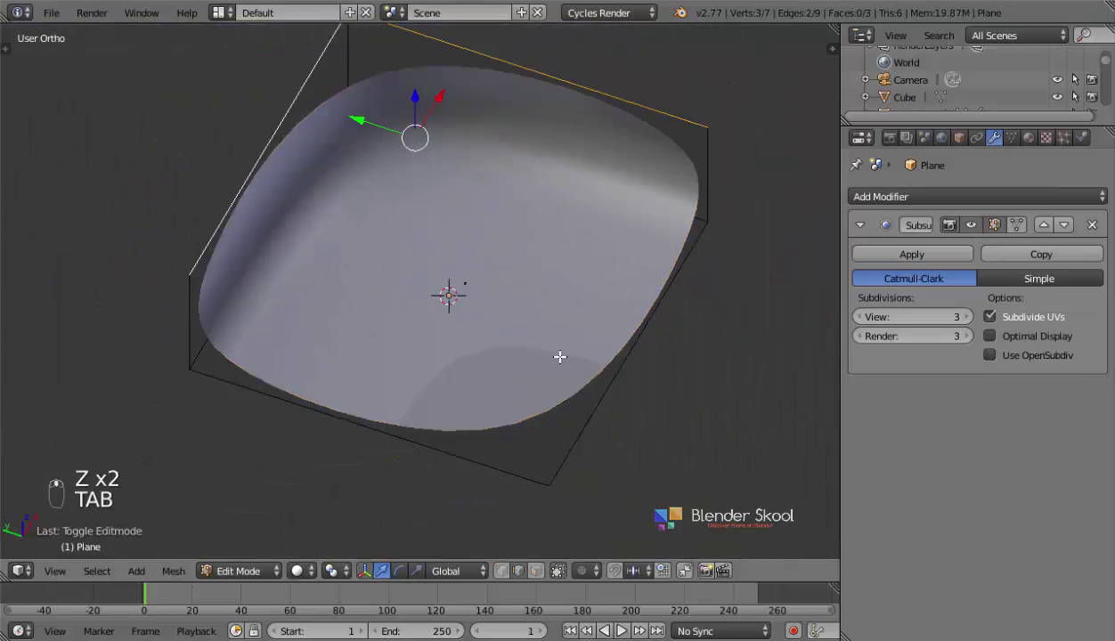
key("ctrl+r")
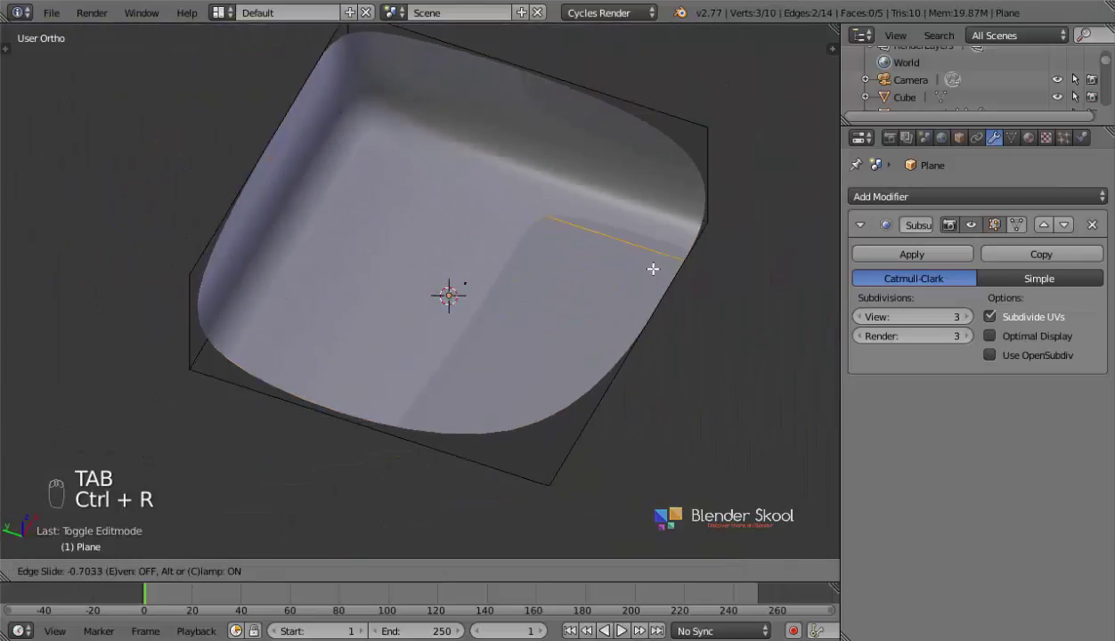
key("ctrl+r")
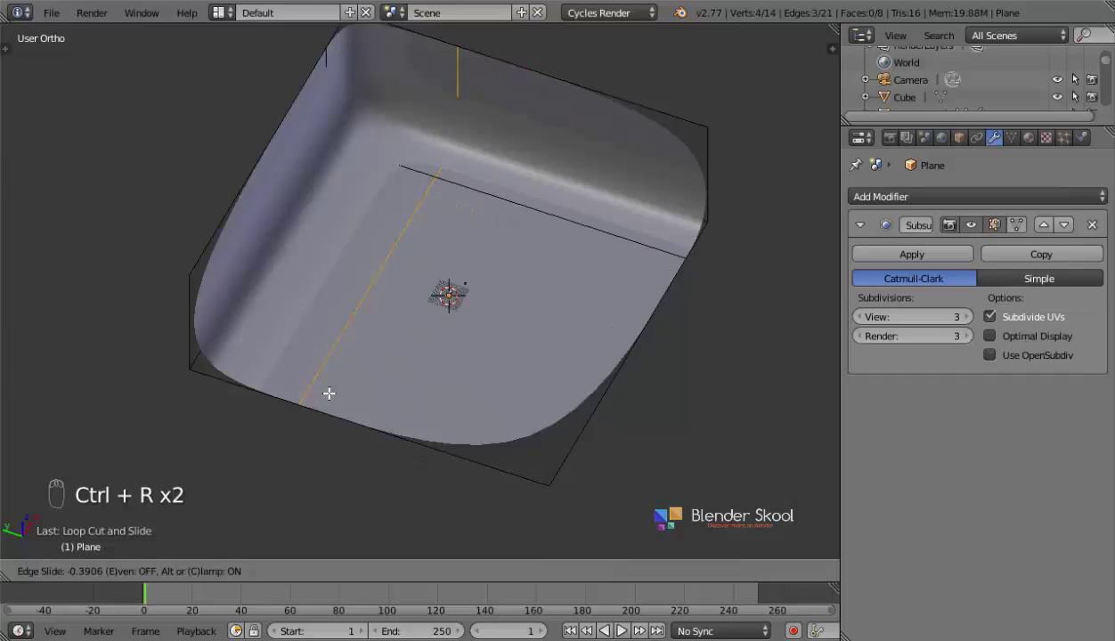
key("Tab")
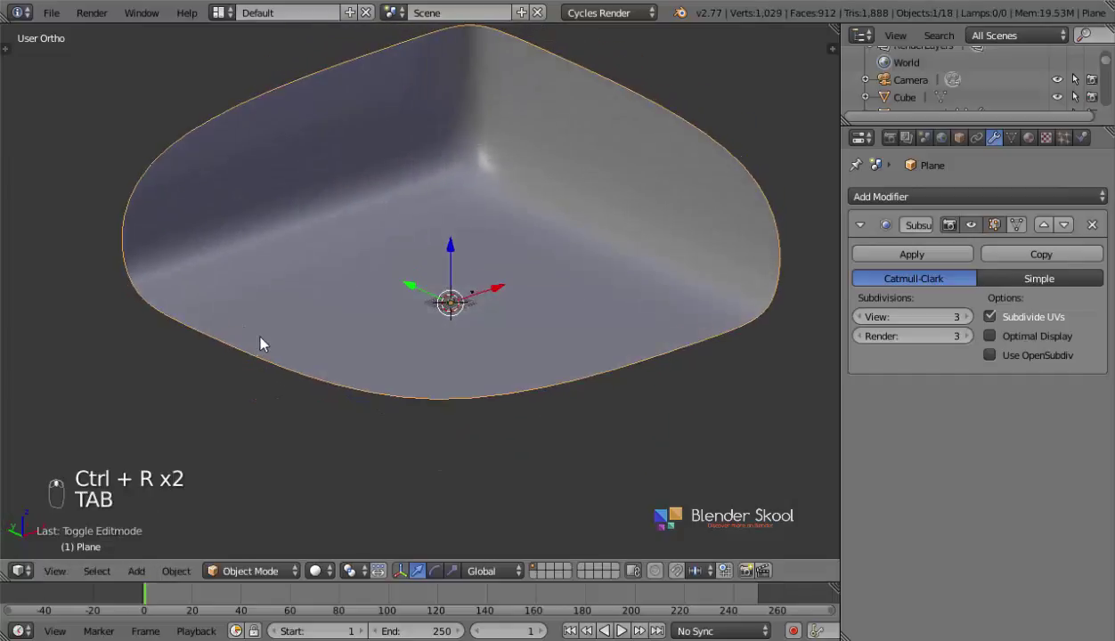
- From front view, line the backdrop's floor up with the camera model's base
left_click_drag(474, 286, 54, 578)
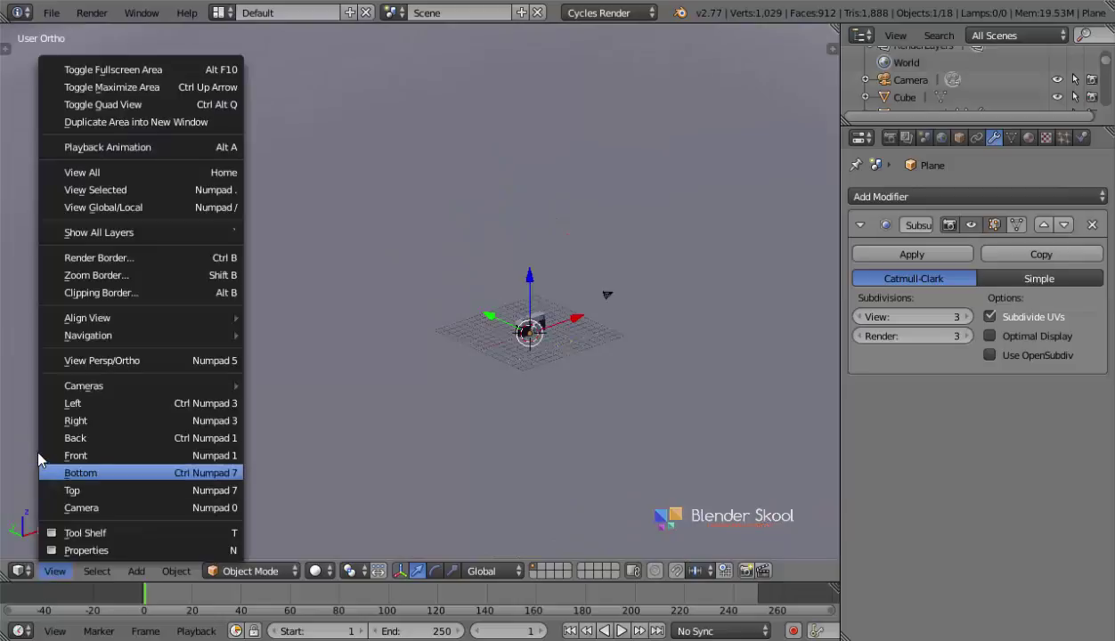
left_click(56, 453)
key("z")
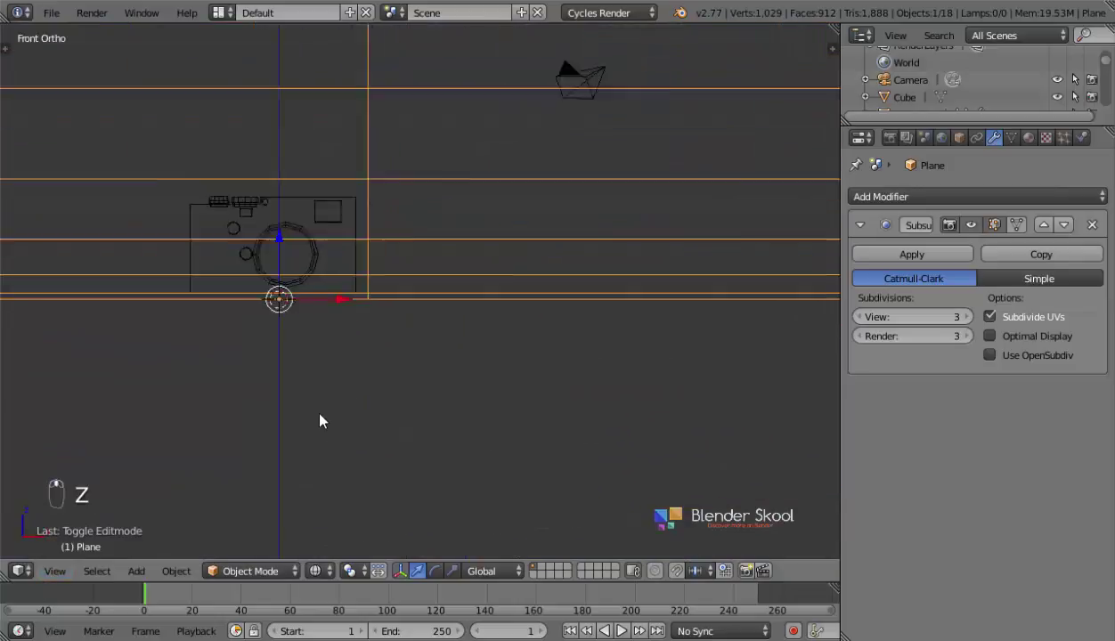
key("z")
left_click_drag(550, 364, 522, 353)
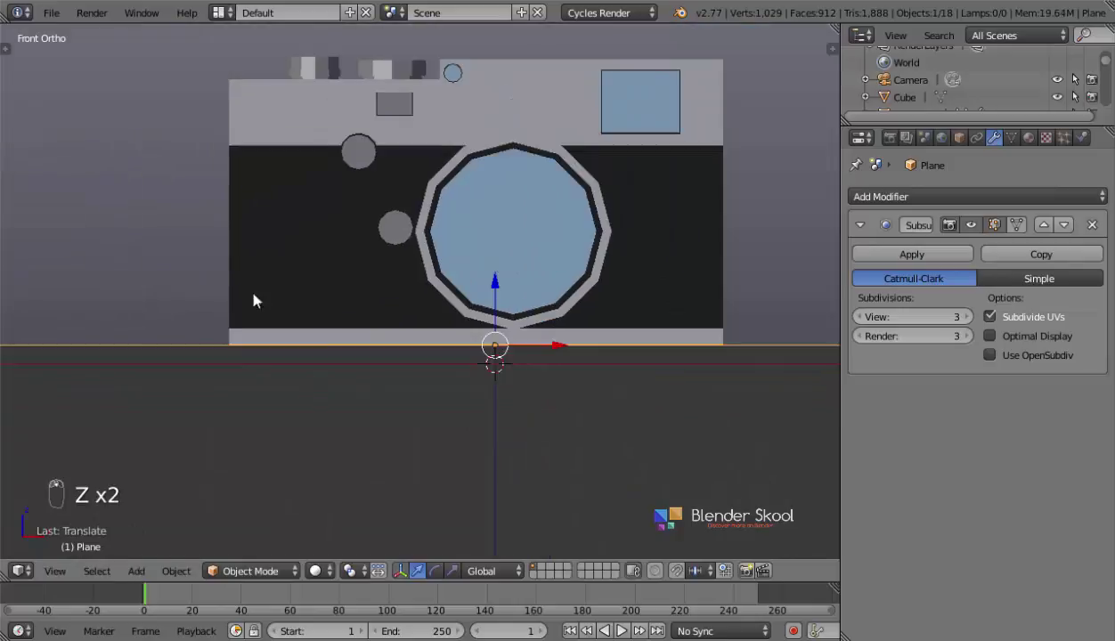
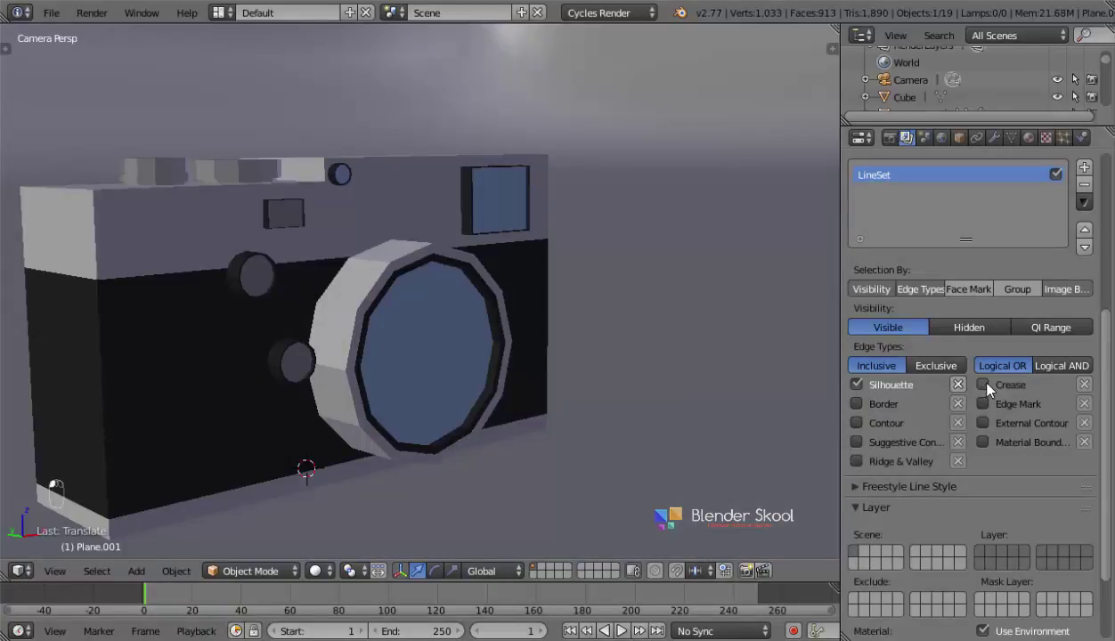
- Adjust the Freestyle line set edge types to silhouette and material boundary
left_click_drag(985, 449, 600, 370)
left_click_drag(600, 370, 896, 139)
left_click_drag(896, 139, 500, 306)
left_click_drag(501, 306, 325, 576)
- Save over the existing project file and start the Cycles rendered viewport preview
key("ctrl+s")
left_click_drag(325, 576, 333, 459)
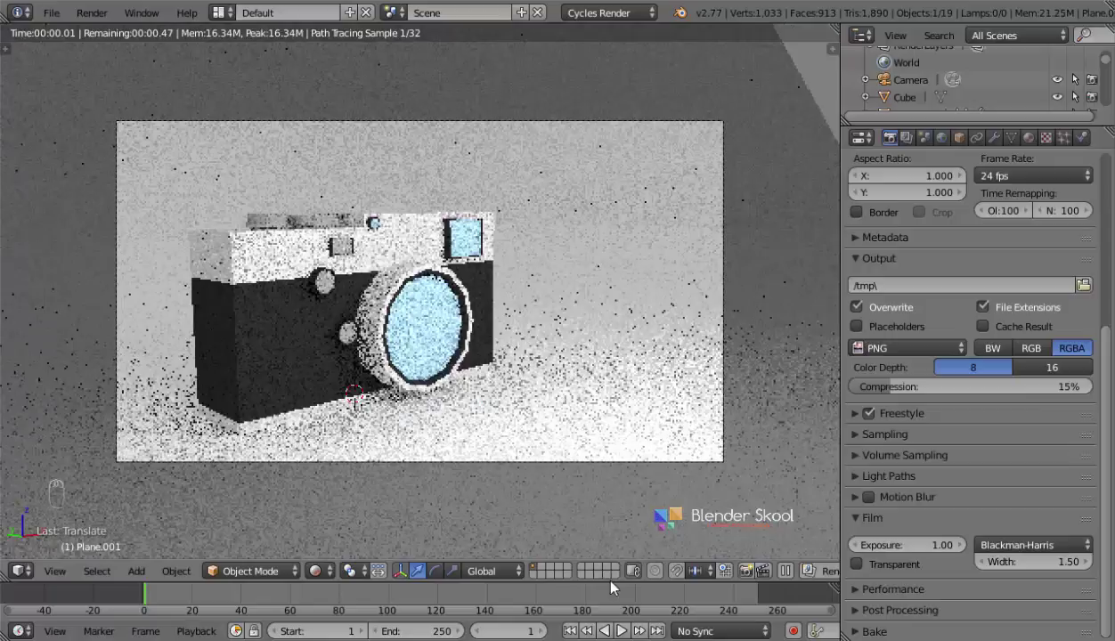
left_click_drag(607, 577, 825, 205)
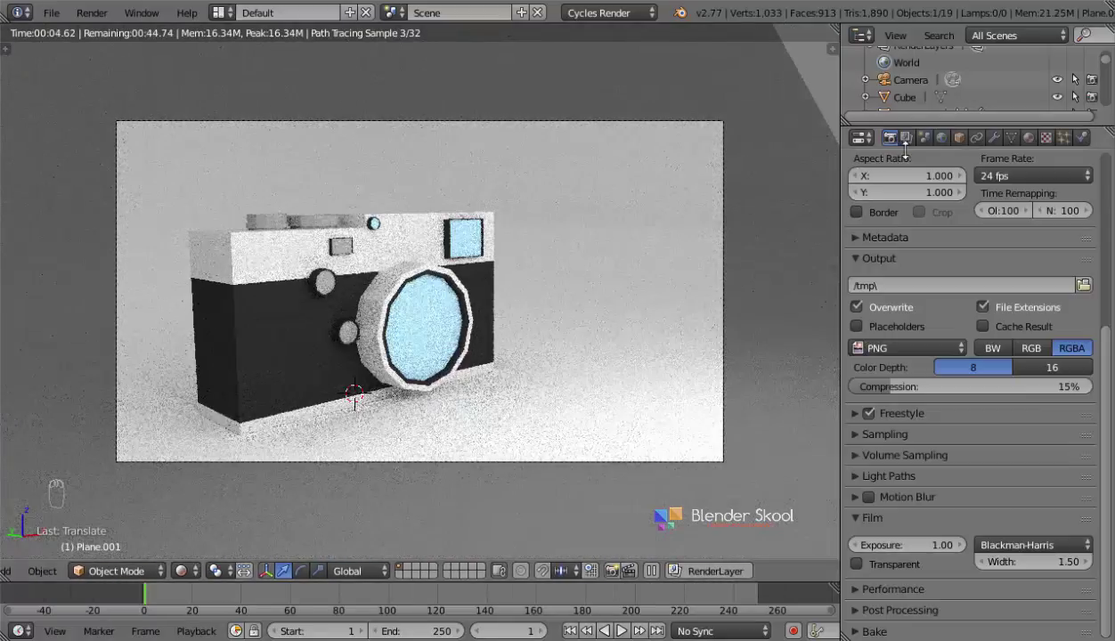